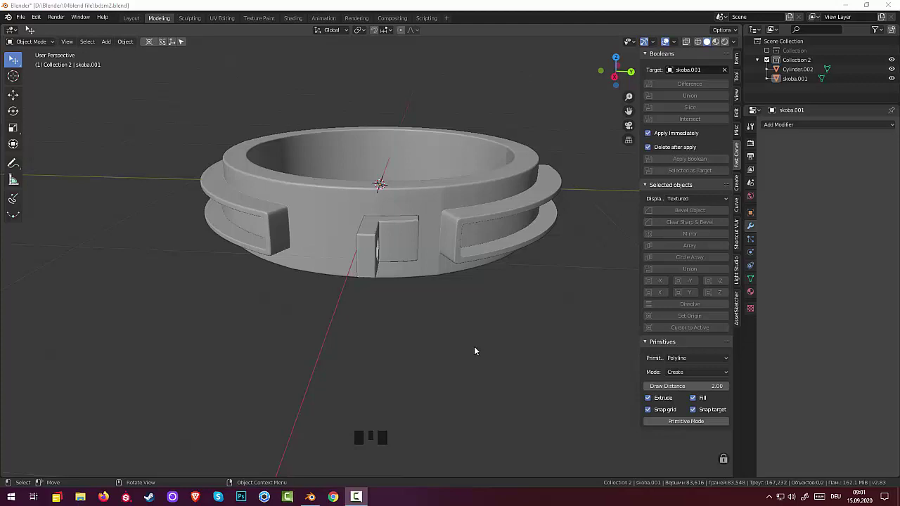
Step: Add a small cylinder at the ring's centre and flatten its Z scale to about 0.45
drag(458, 366, 447, 365)
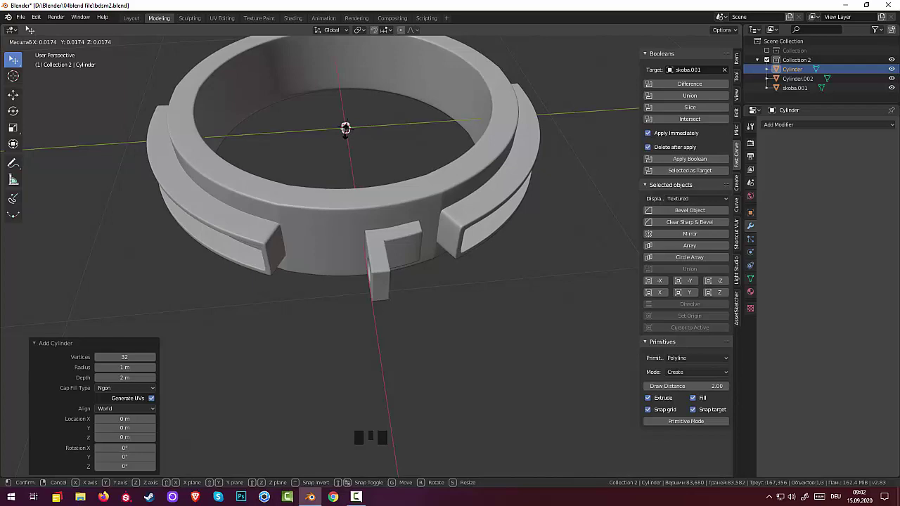
scroll(up, 3)
scroll(up, 3)
drag(378, 147, 409, 245)
scroll(up, 3)
key(s)
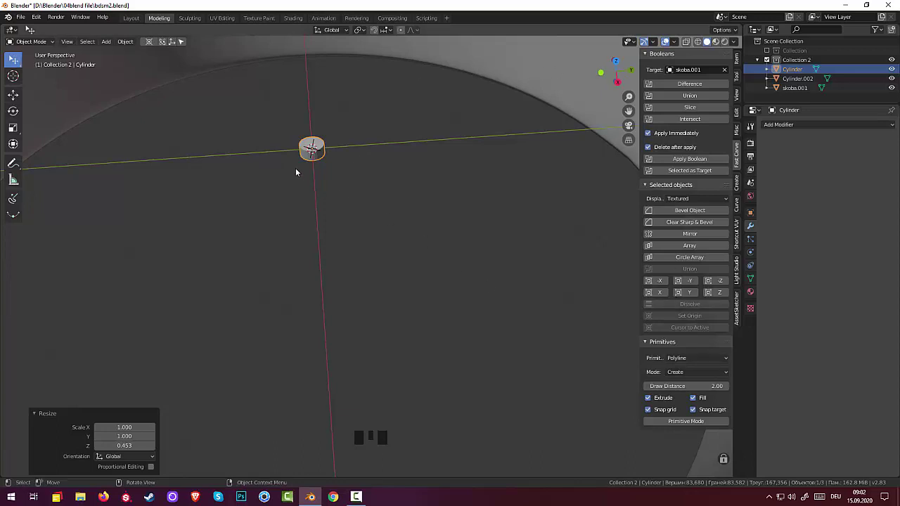
click(321, 158)
scroll(up, 3)
Step: Bevel the cylinder's top edge into a dome, scaling the top face to about 94% and nudging it up
drag(27, 45, 710, 256)
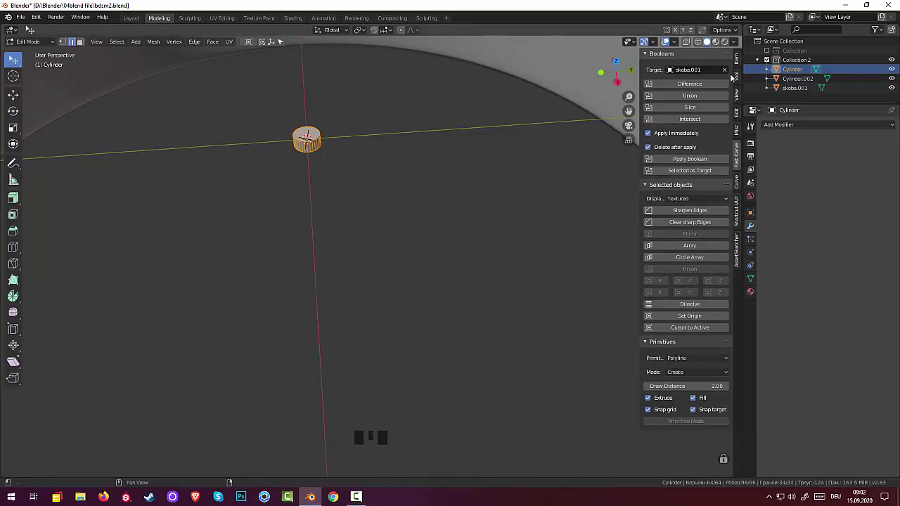
click(741, 65)
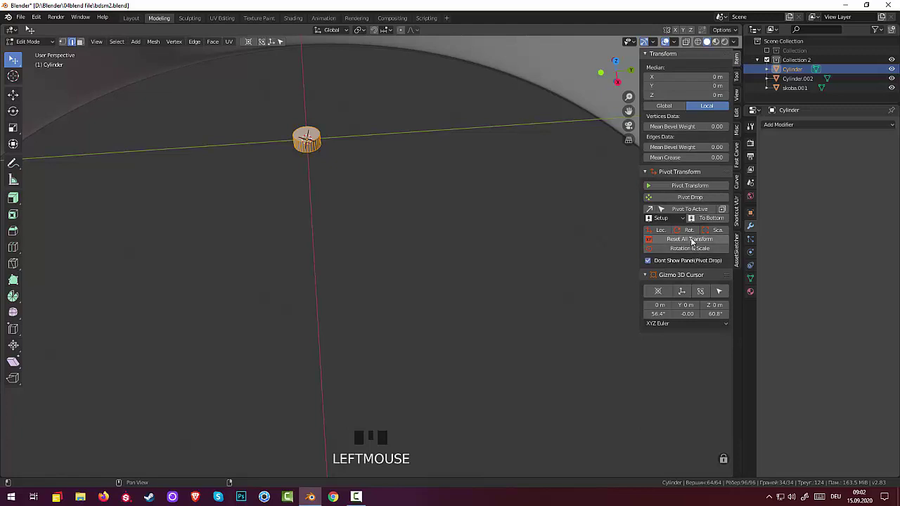
click(694, 240)
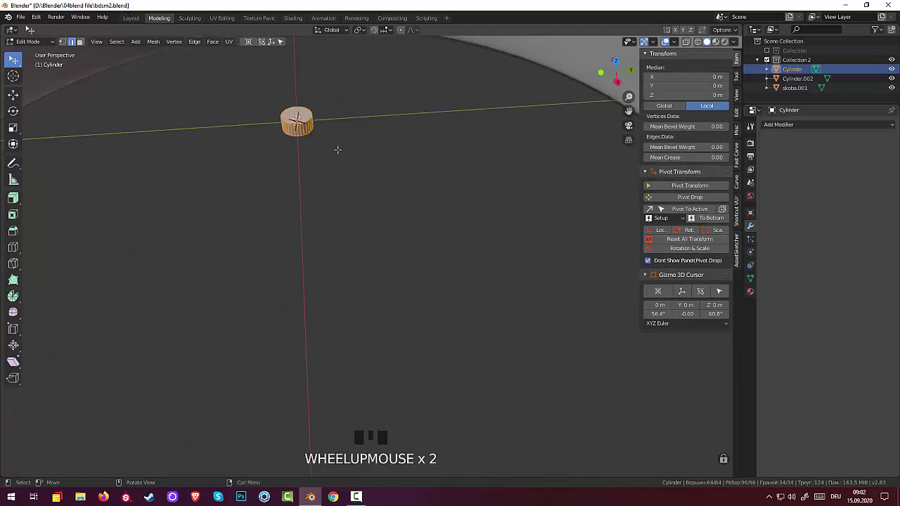
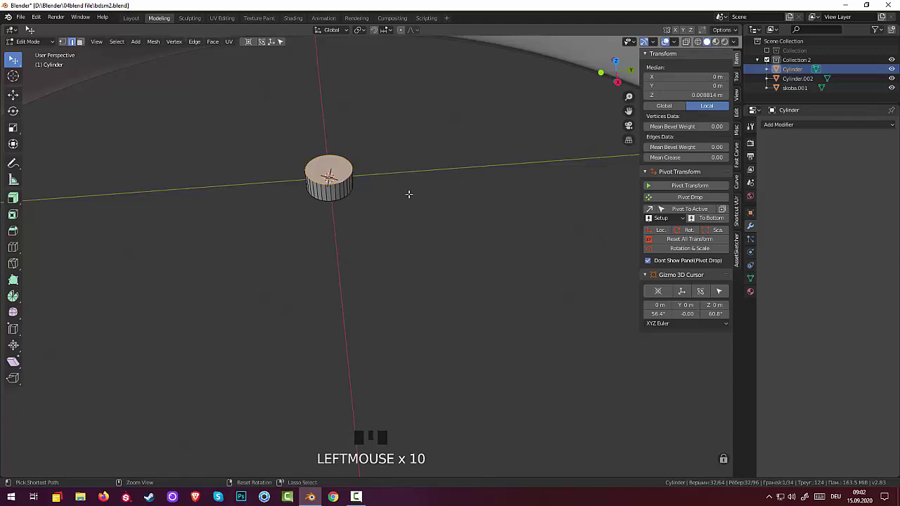
key(ctrl+b)
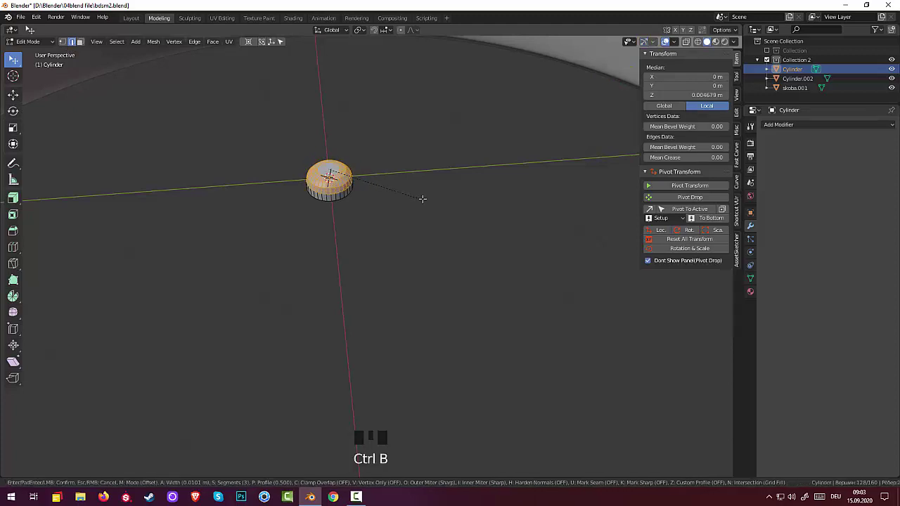
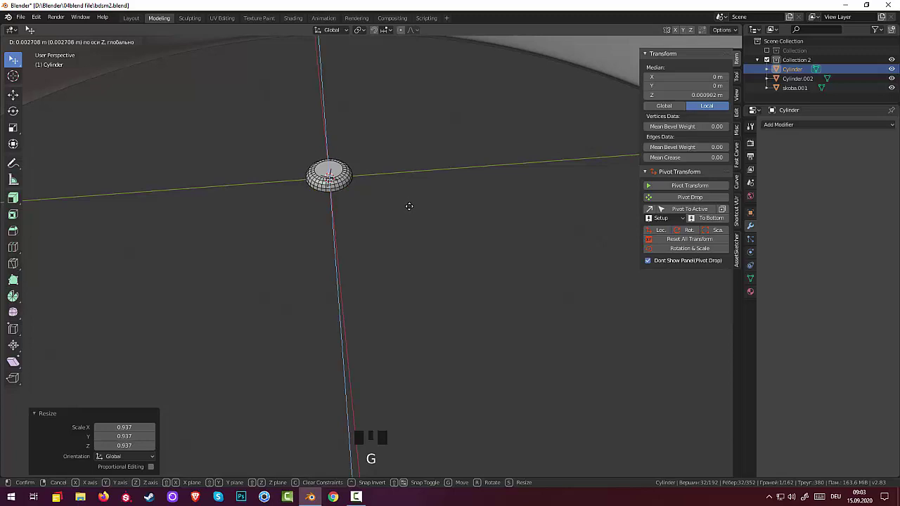
scroll(down, 3)
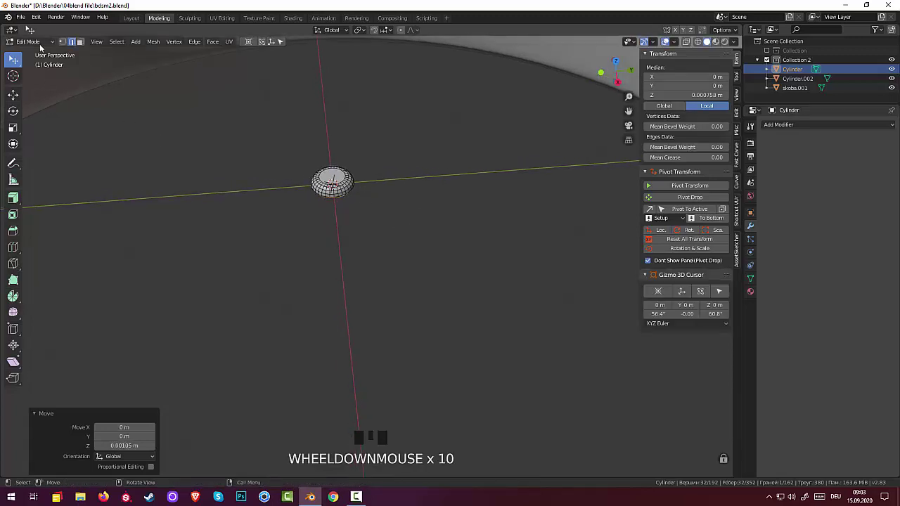
Step: Turn the rivet 90° on Y, move it along X toward the front plate and view it from the side
drag(39, 46, 351, 218)
scroll(down, 3)
drag(410, 274, 355, 315)
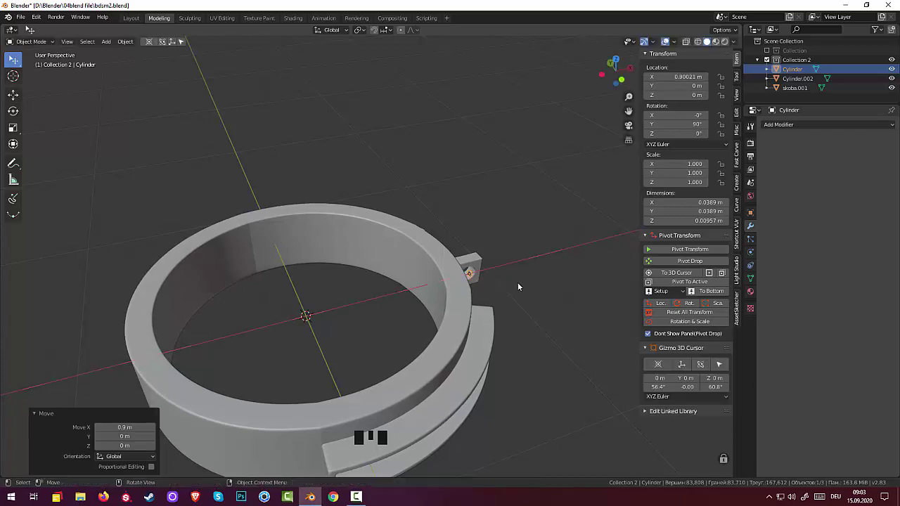
drag(528, 283, 396, 363)
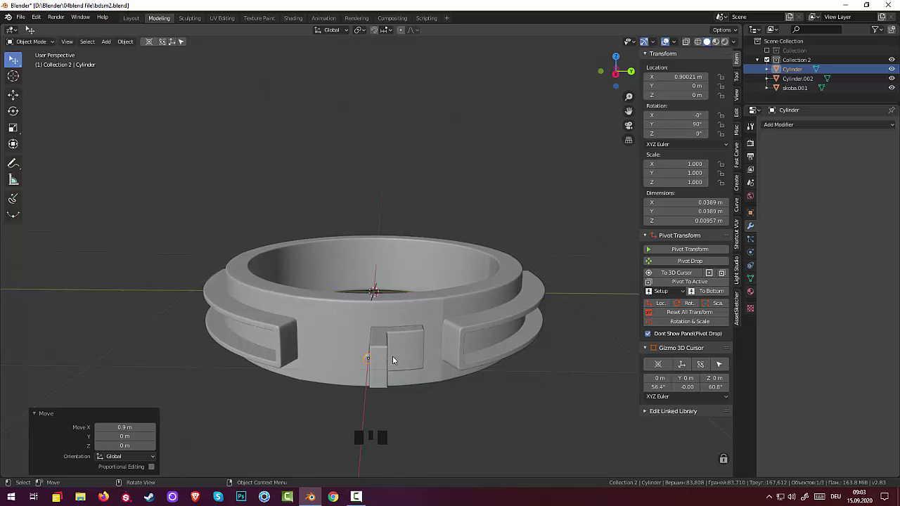
key(KP_1)
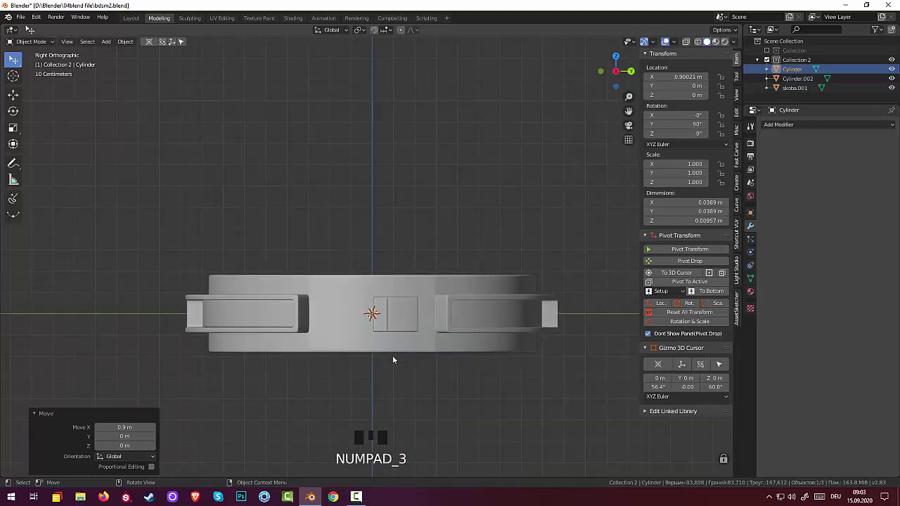
Step: Set the rivet onto the front bracket plate and lengthen it along Z to about 1.64×
key(g)
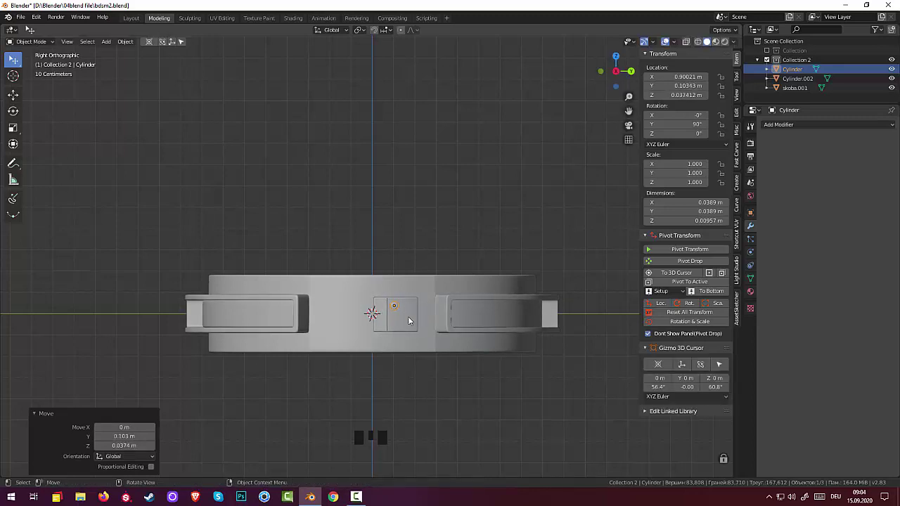
drag(412, 330, 398, 406)
scroll(up, 3)
scroll(down, 3)
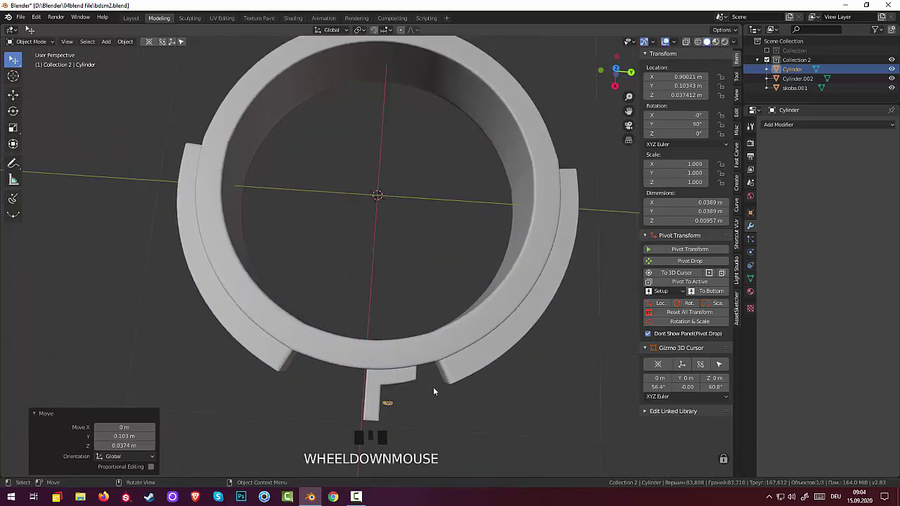
key(s)
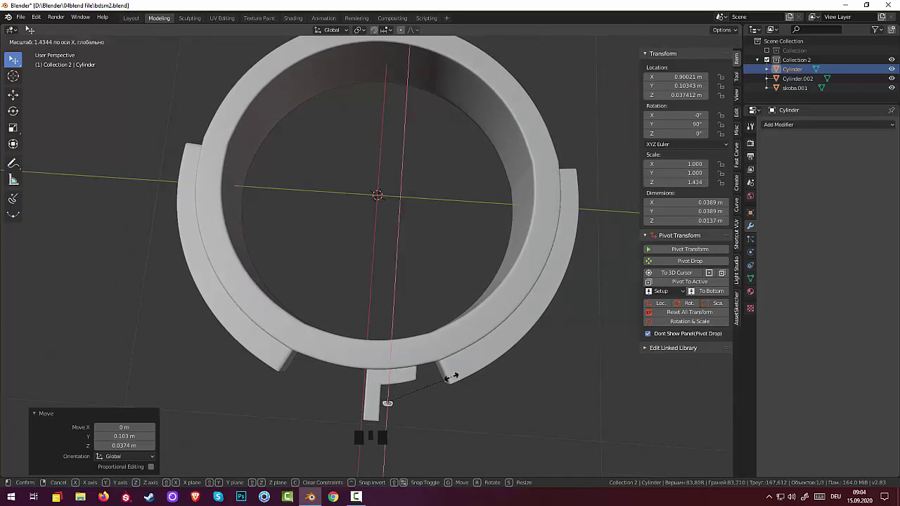
drag(461, 378, 252, 326)
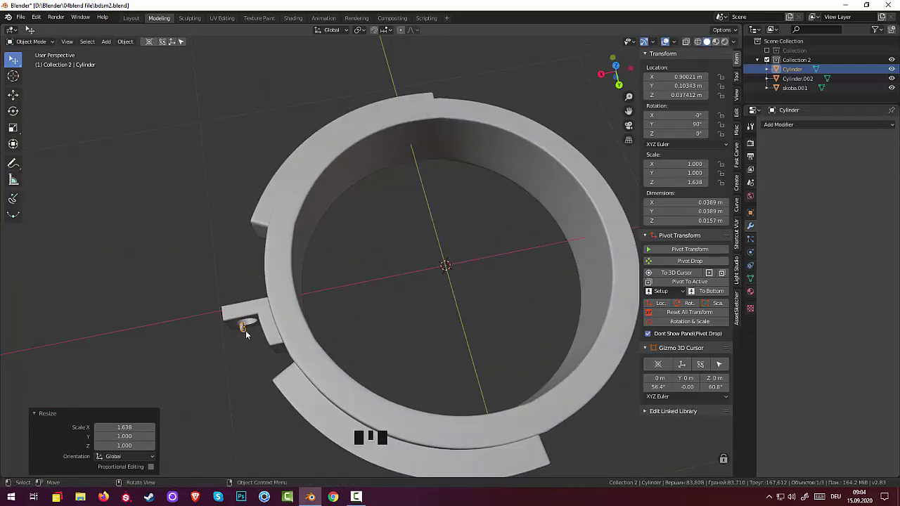
Step: Fine-tune the rivet's position on the plate from the top view
key(KP_7)
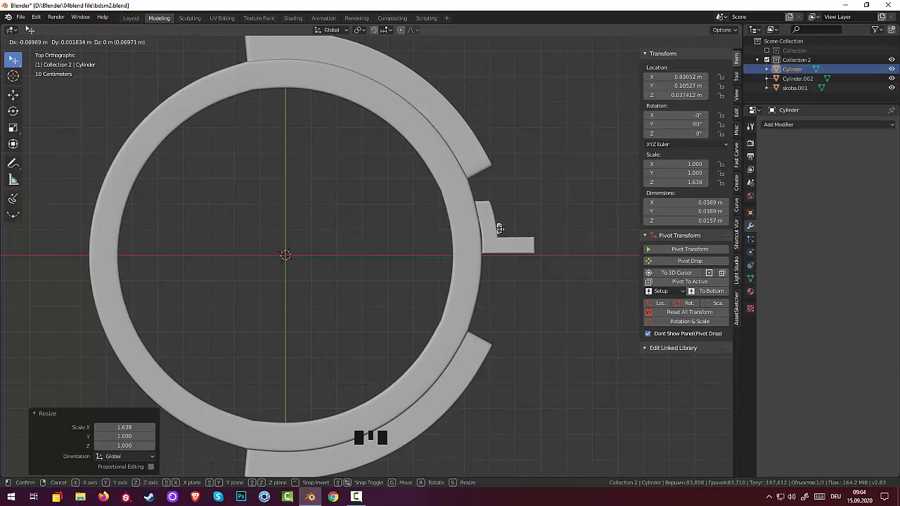
scroll(up, 3)
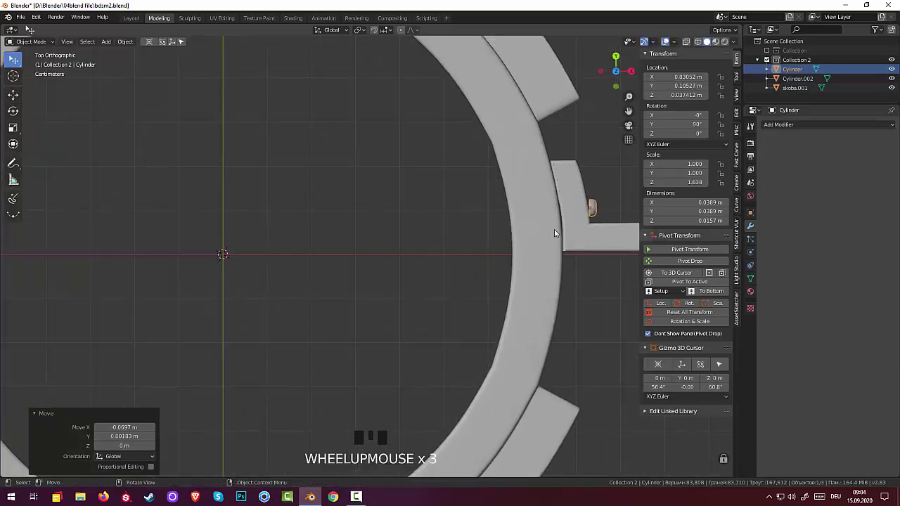
drag(529, 242, 469, 256)
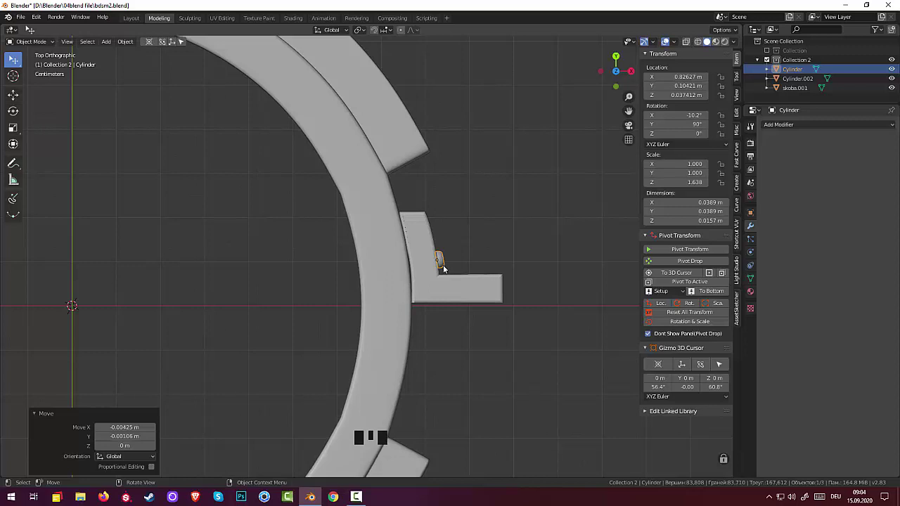
Step: Duplicate the rivet, angle the copy along the plate and select both rivets with the ring
key(shift+d)
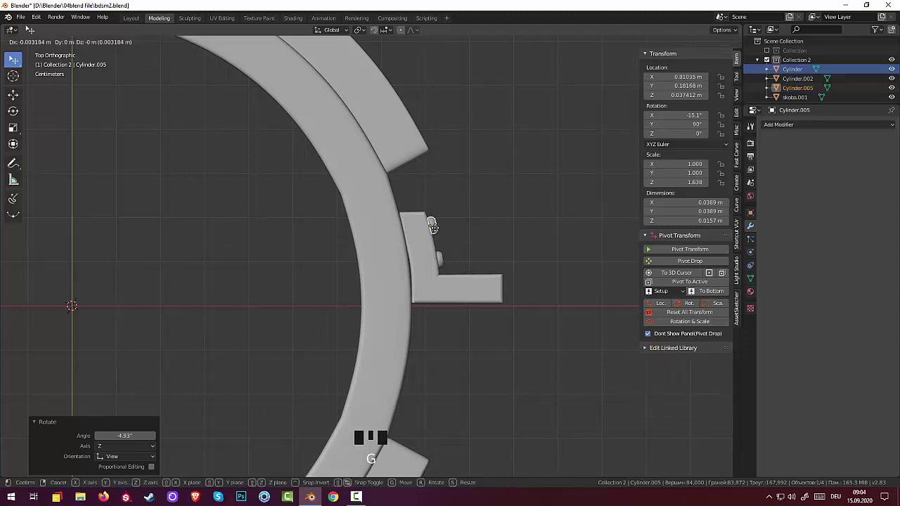
drag(545, 256, 400, 374)
click(400, 375)
click(357, 376)
scroll(down, 3)
click(392, 339)
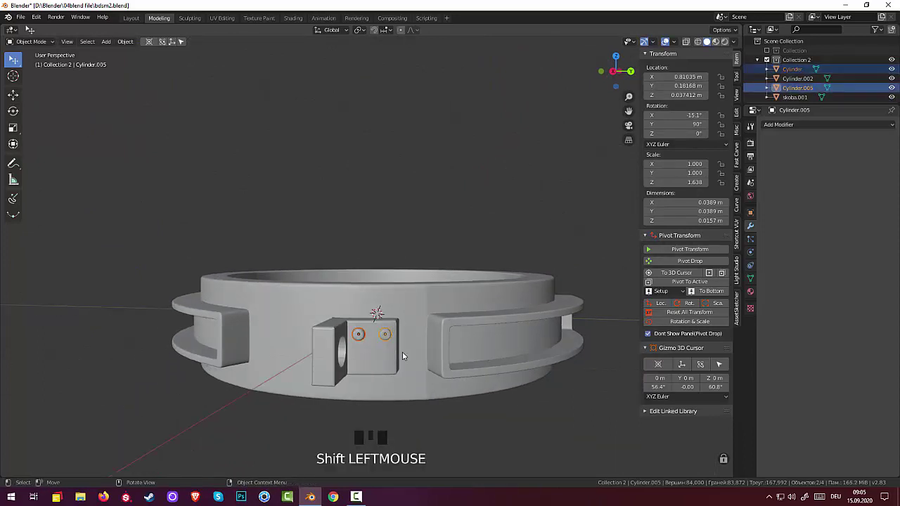
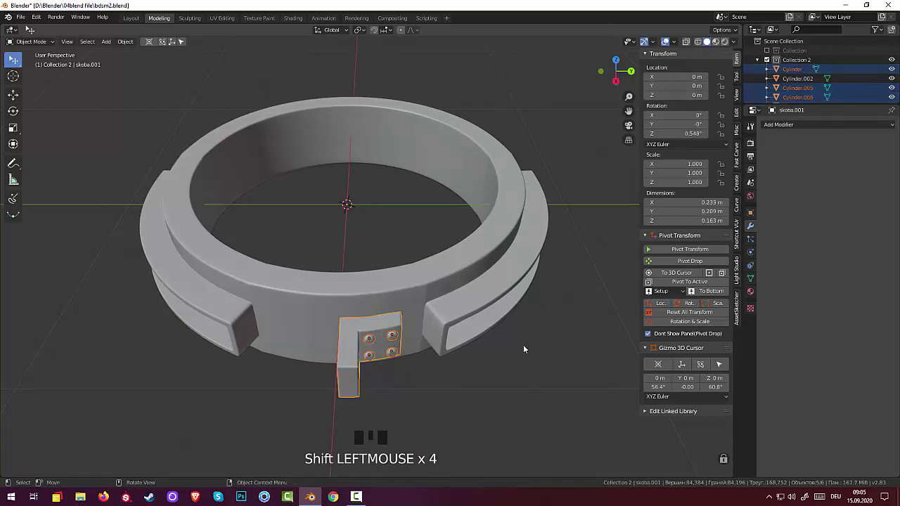
Step: Join the rivets into the clamp ring object and set its origin to the 3D cursor
key(ctrl+j)
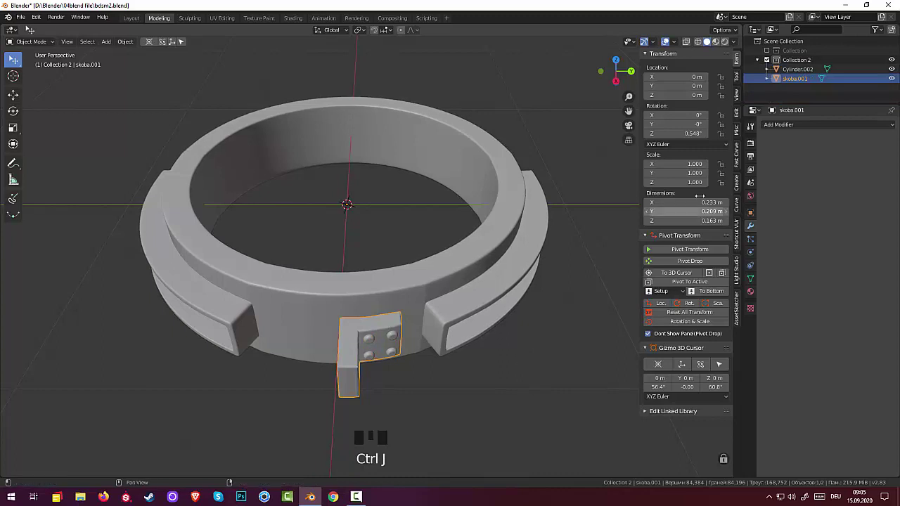
click(359, 336)
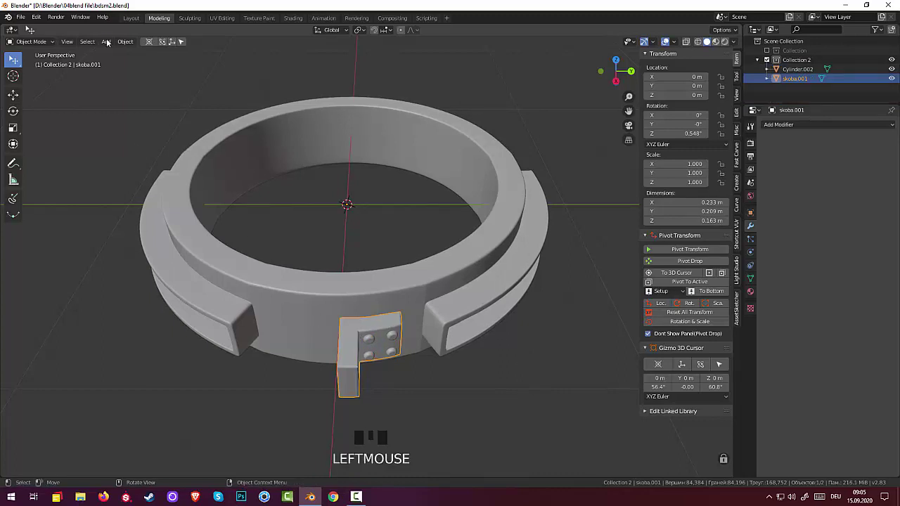
drag(131, 46, 782, 242)
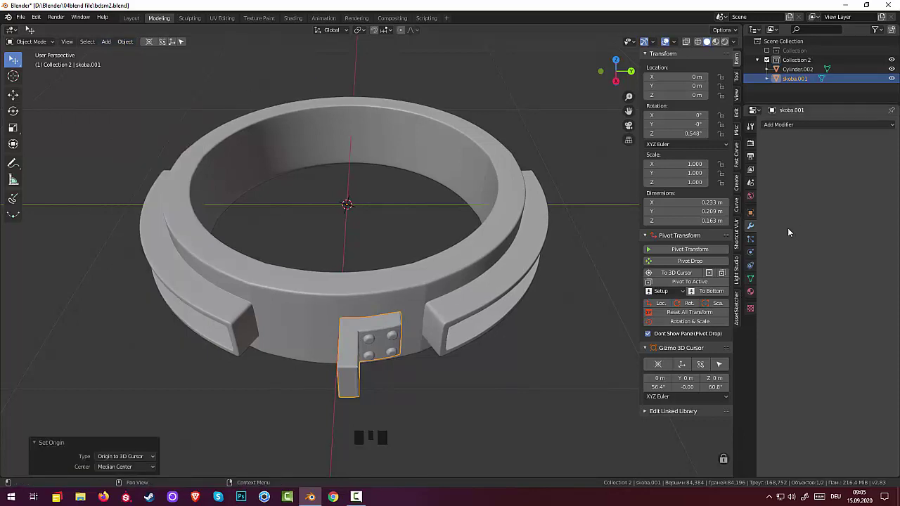
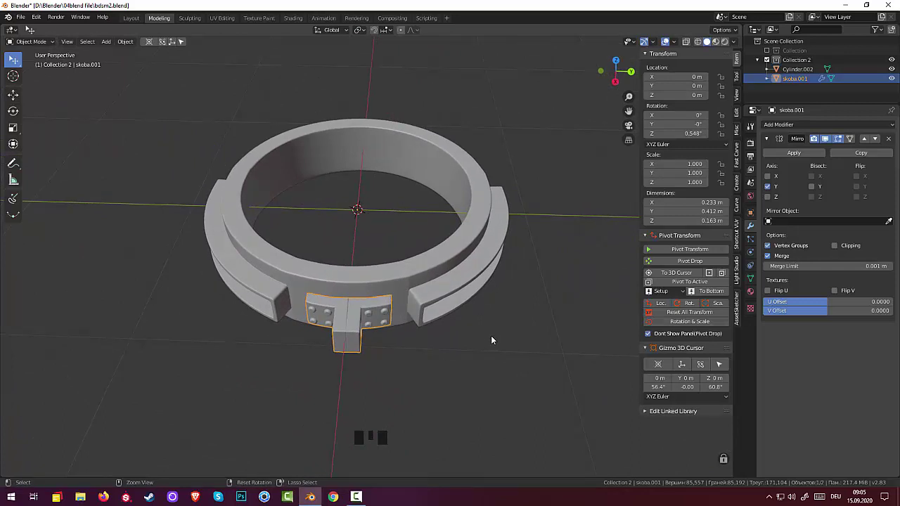
Step: Add a Mirror modifier to skoba.001, inspect the mirrored plate, then undo it
click(892, 144)
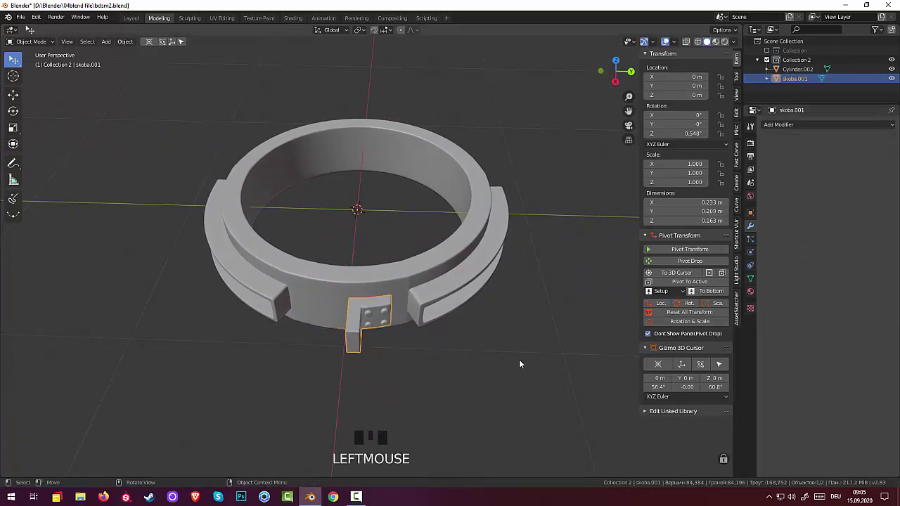
key(r)
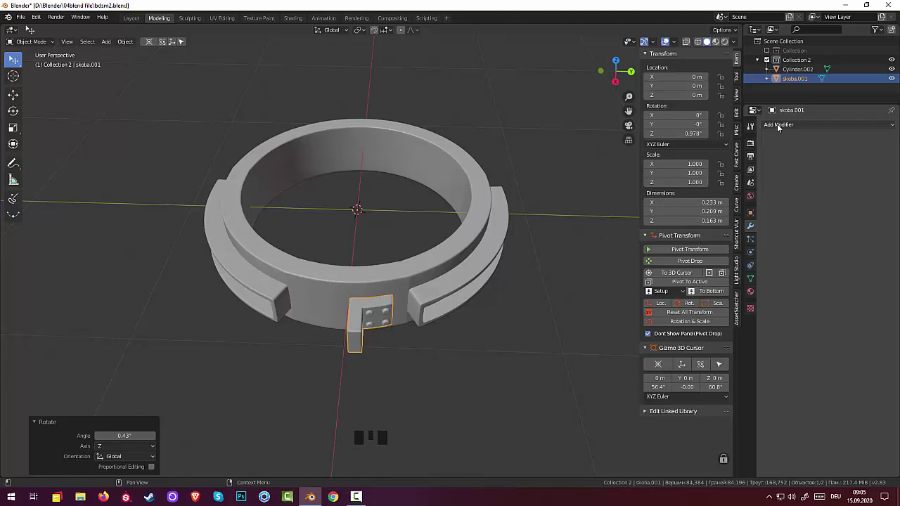
drag(779, 125, 742, 203)
click(771, 193)
click(770, 181)
drag(369, 364, 386, 235)
scroll(up, 3)
drag(386, 236, 355, 392)
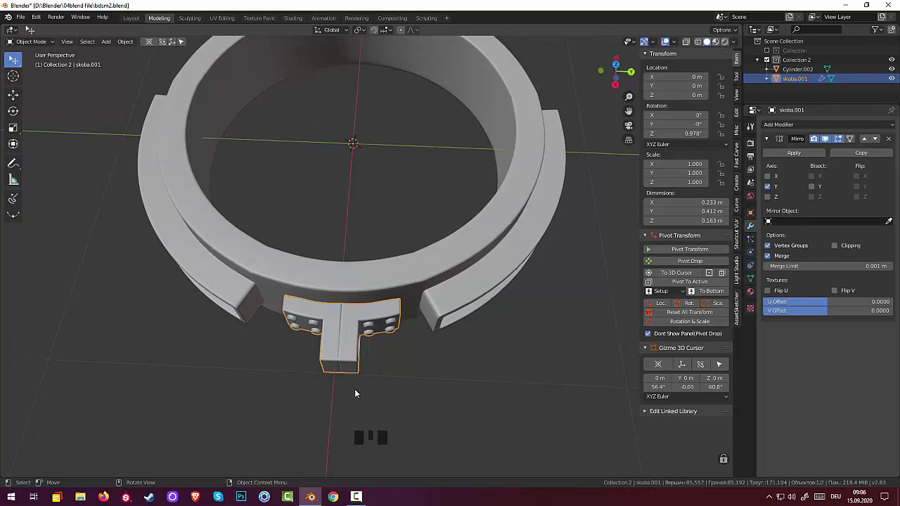
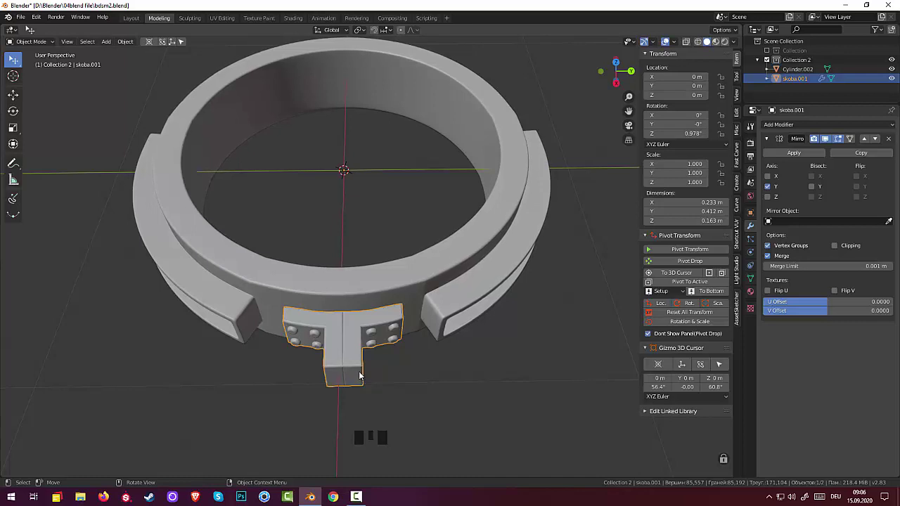
key(ctrl+z)
key(ctrl+z)
Step: Re-add the Mirror modifier on the plate with Y enabled and X disabled, and check the result
drag(436, 378, 431, 402)
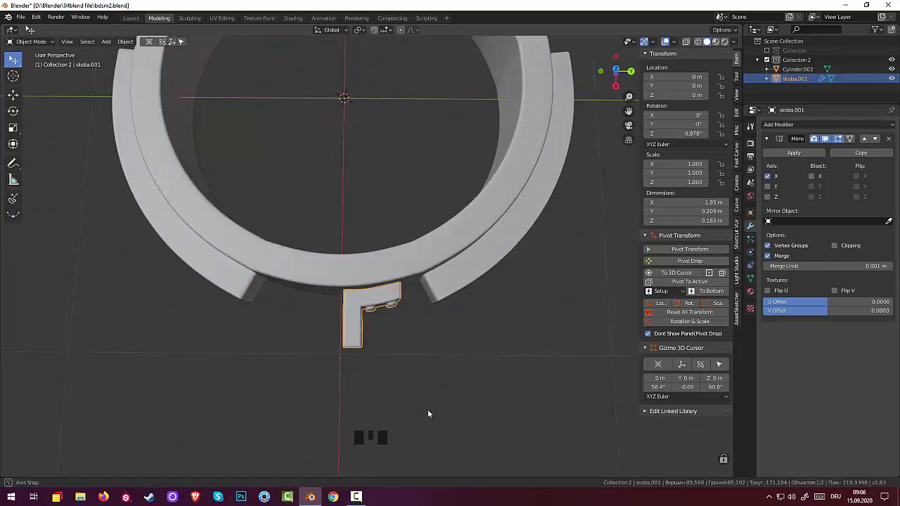
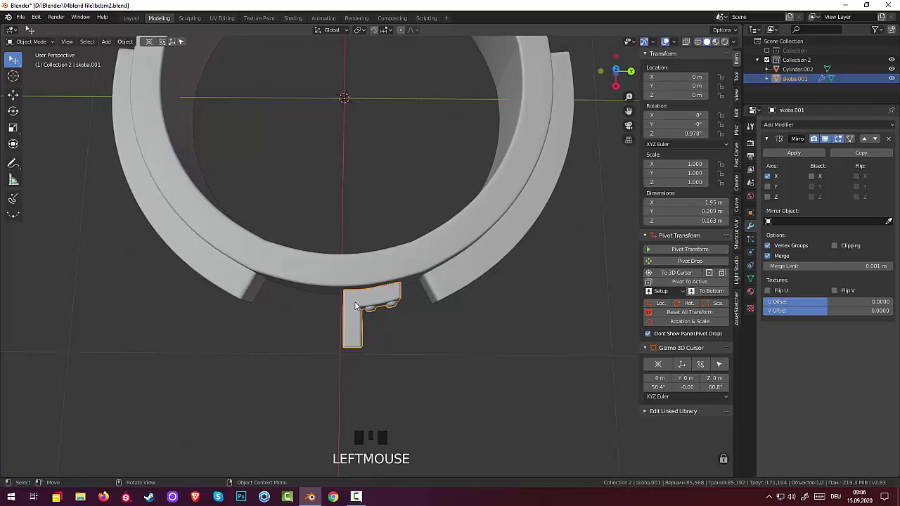
click(771, 191)
click(772, 192)
click(772, 191)
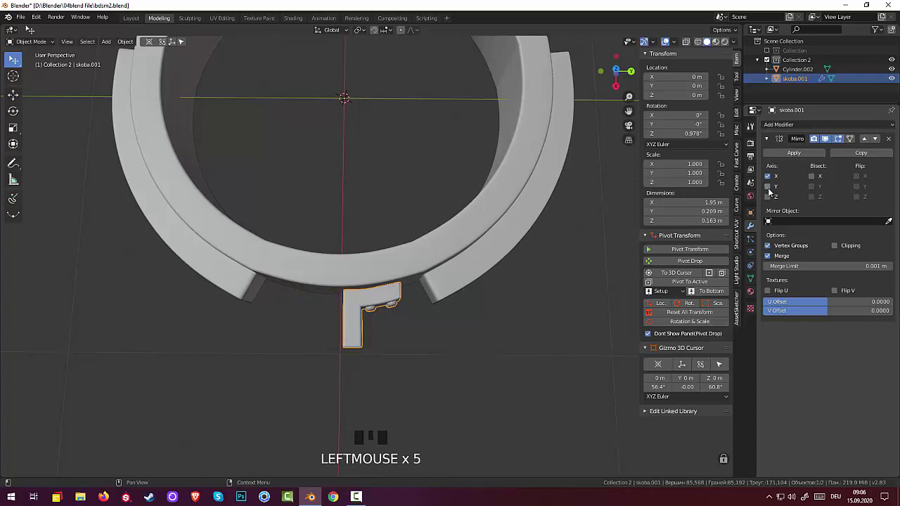
click(770, 180)
click(770, 192)
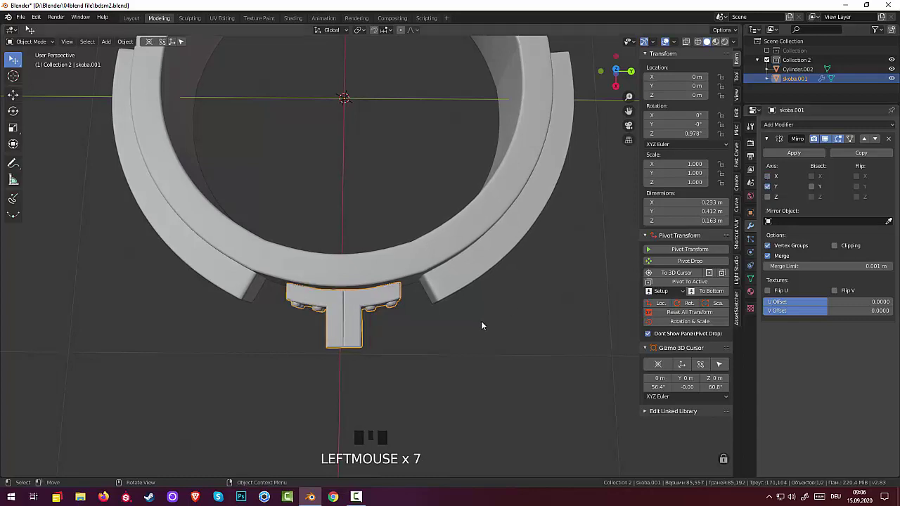
drag(485, 324, 482, 319)
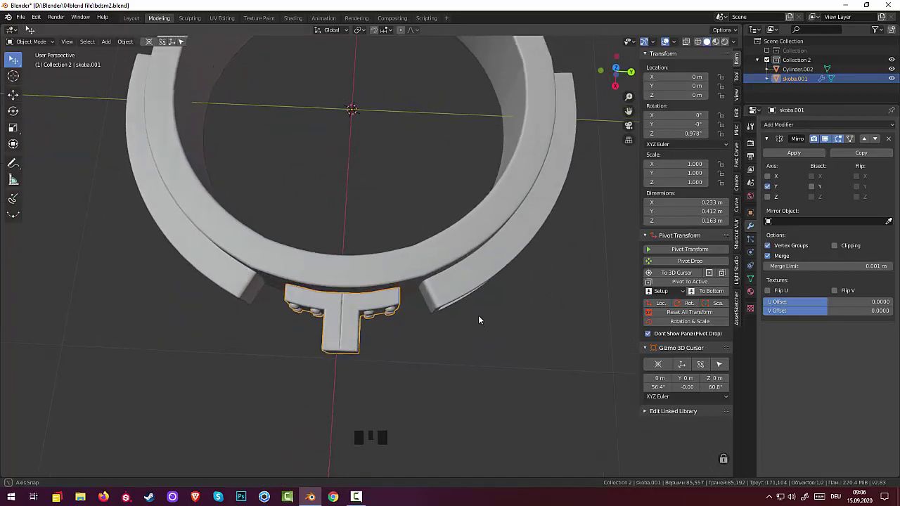
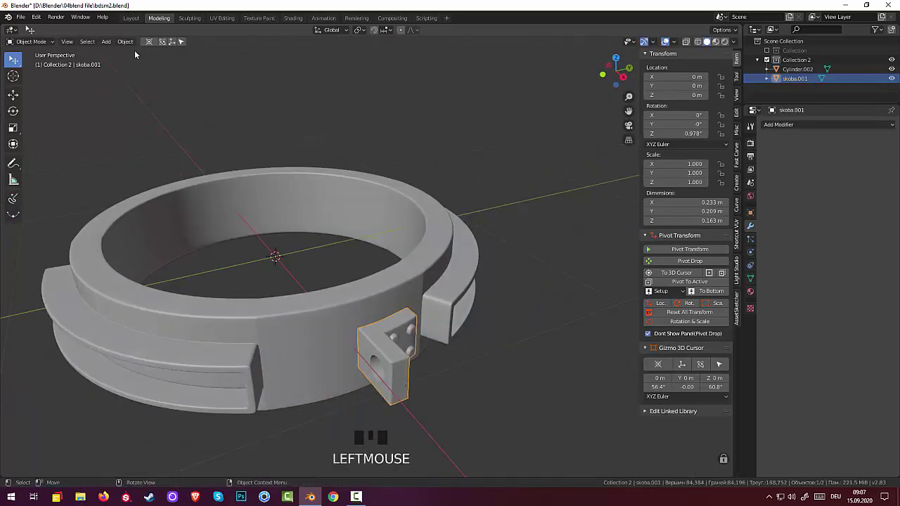
Step: Orbit the view to look down closely over the bracket plate
drag(130, 46, 476, 378)
drag(475, 378, 391, 368)
drag(403, 376, 479, 439)
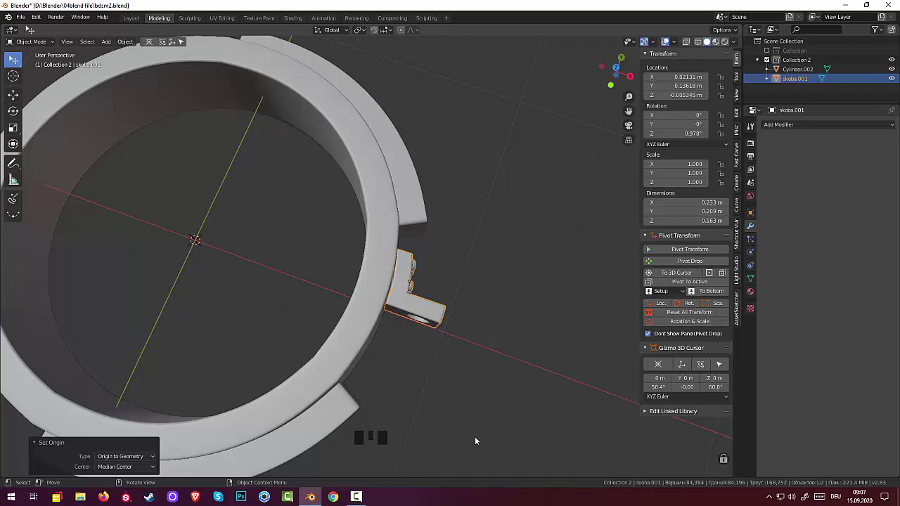
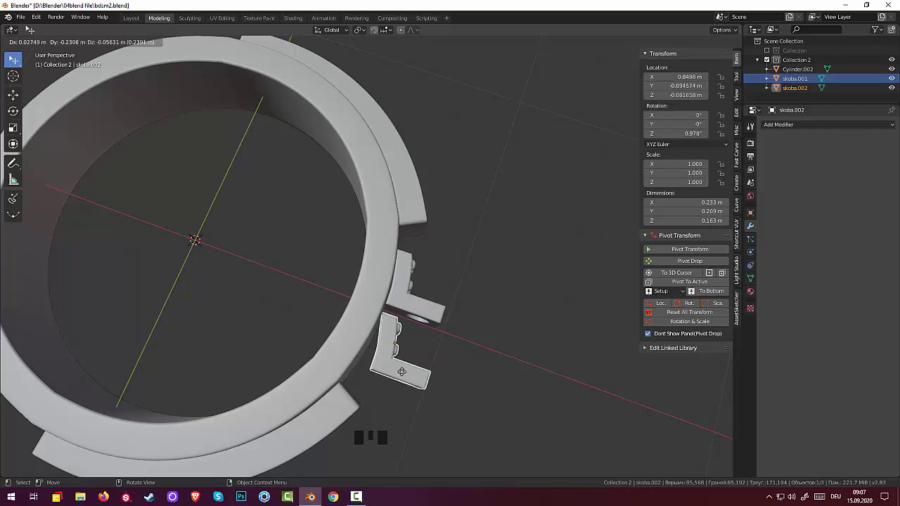
Step: Duplicate skoba.001 from the top view and flip the copy 180° around X beside the original
key(KP_7)
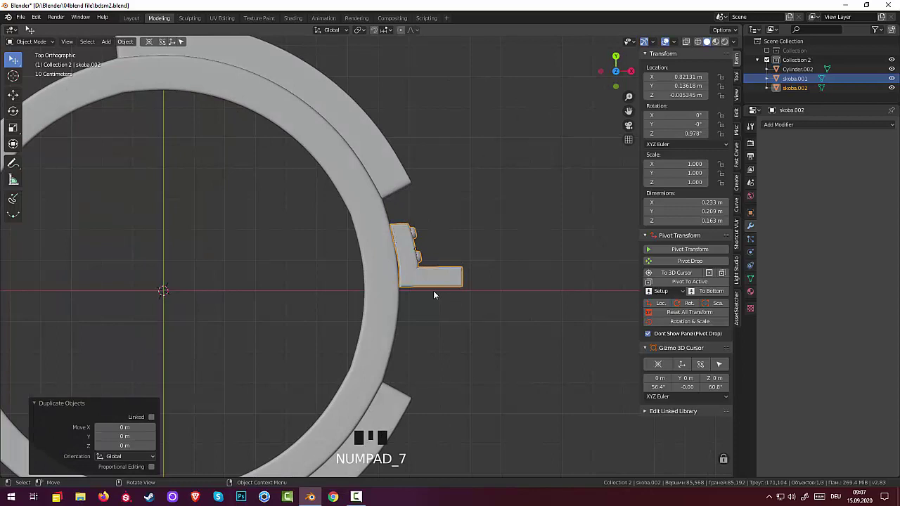
click(438, 282)
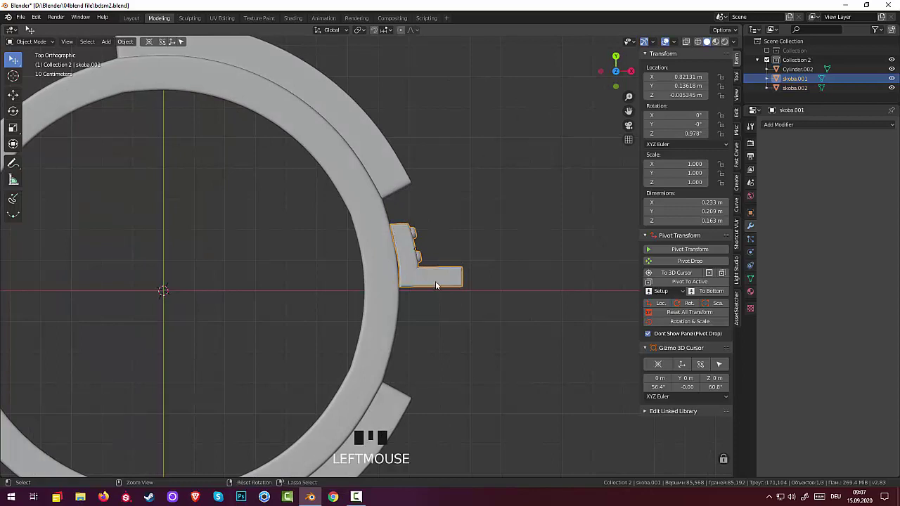
key(shift+d)
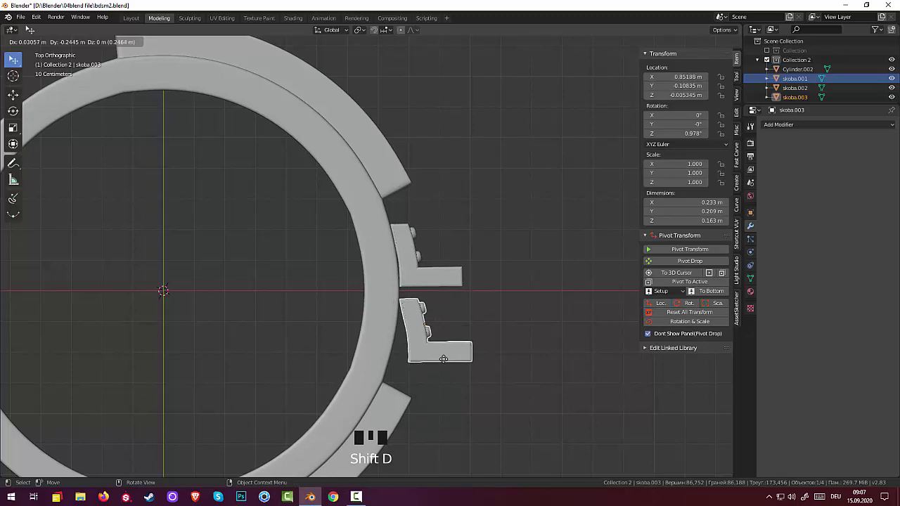
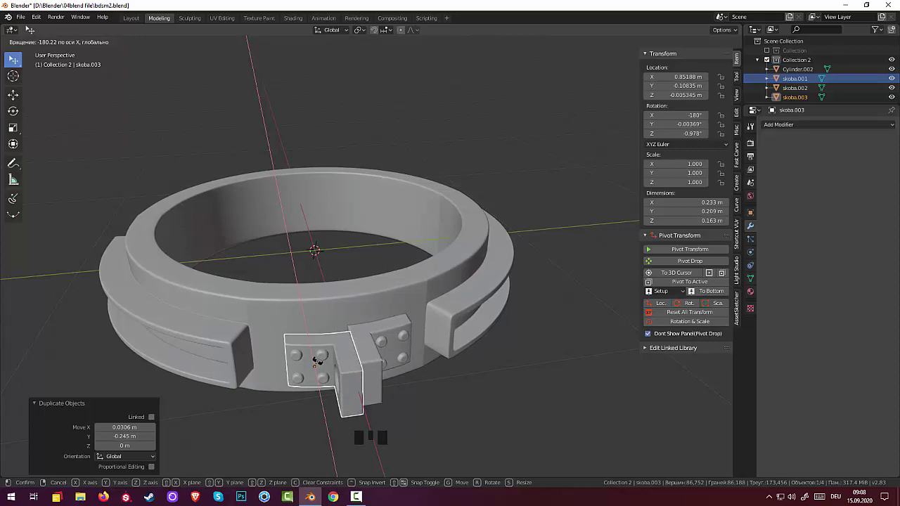
drag(573, 332, 557, 280)
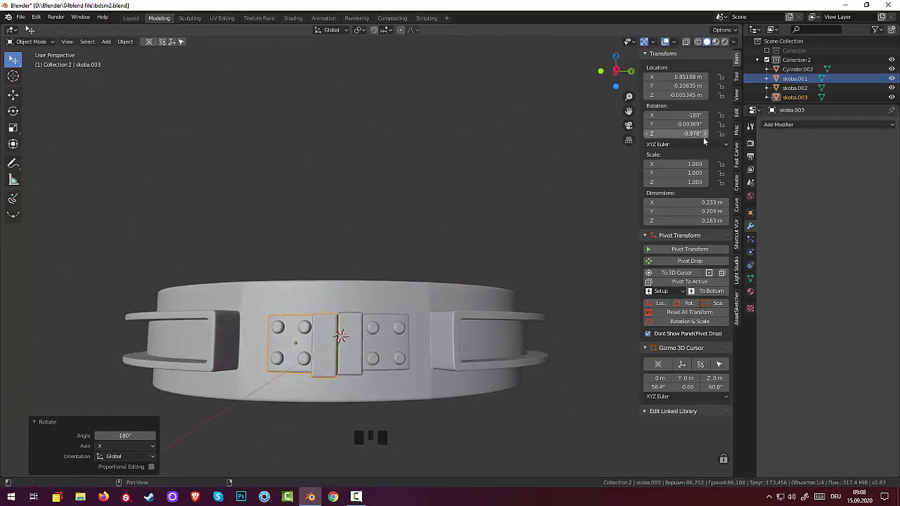
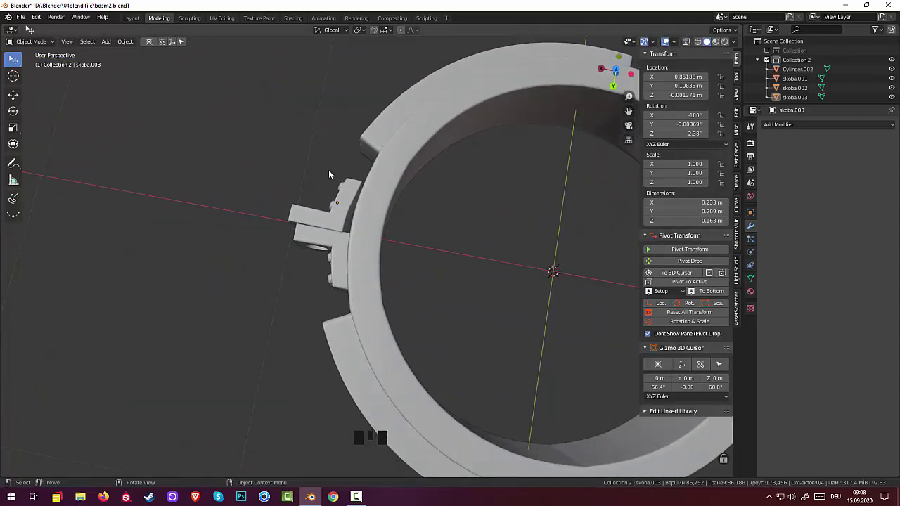
Step: Turn skoba.003 about −0.97° on Z and nudge it flush against the other plate, checking from several angles
key(KP_7)
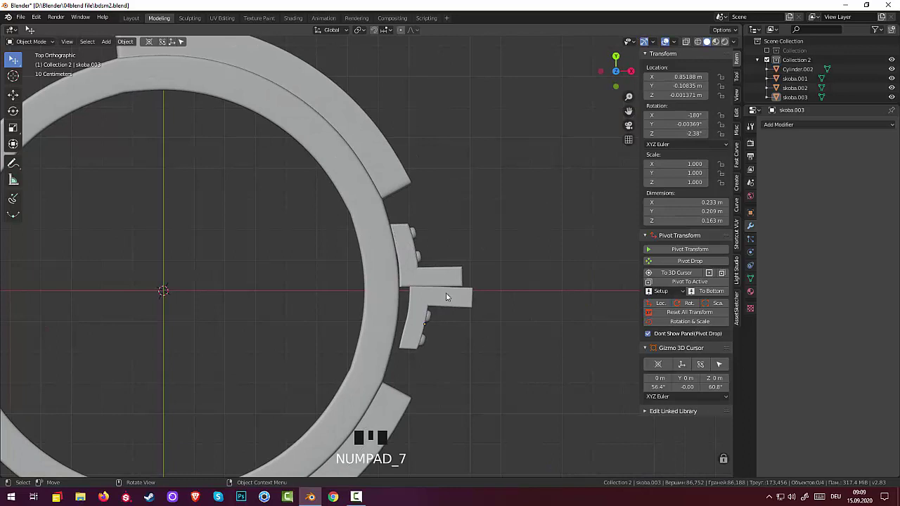
click(448, 304)
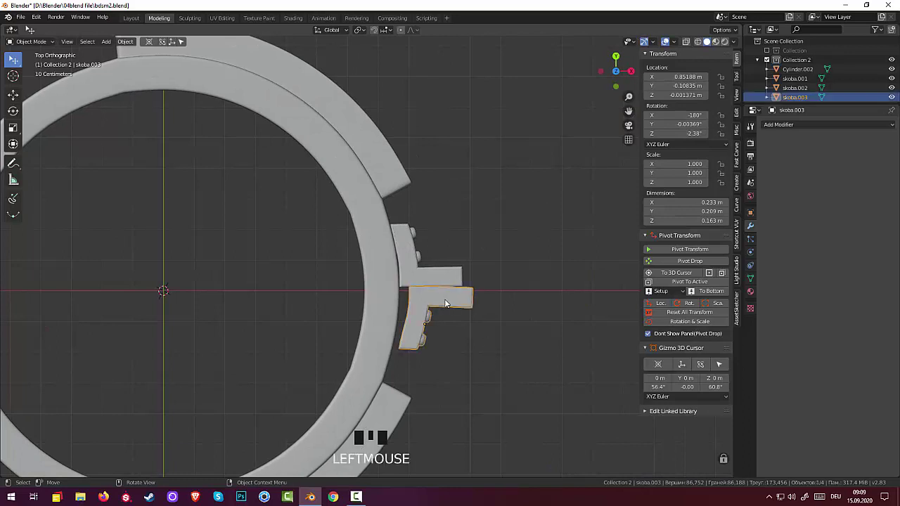
key(g)
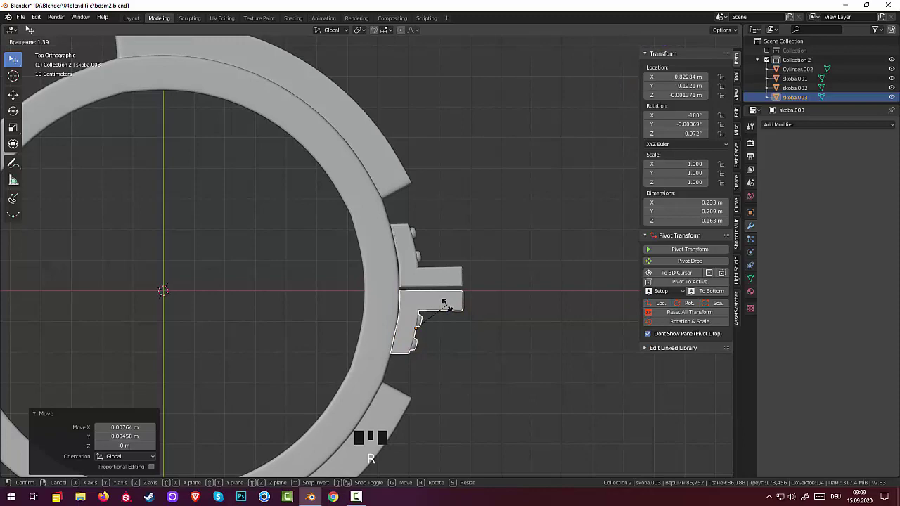
click(446, 385)
drag(552, 336, 448, 263)
scroll(down, 3)
drag(455, 341, 544, 318)
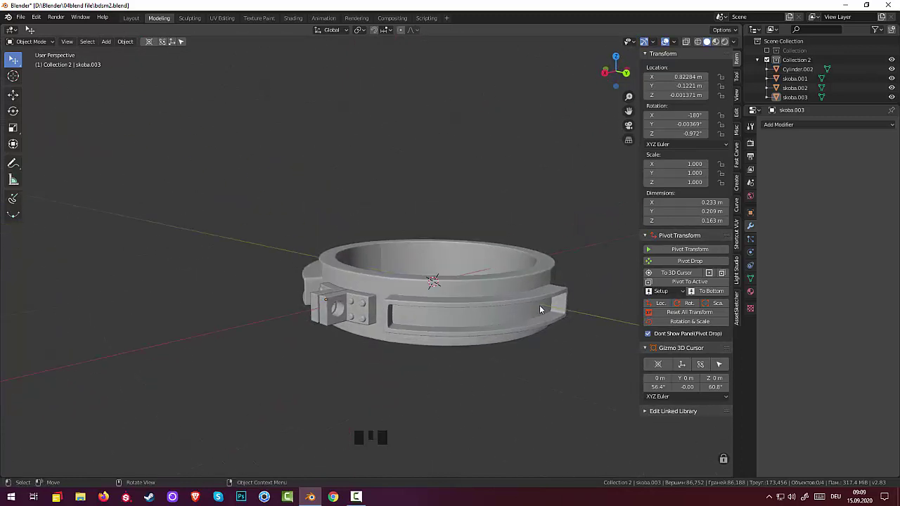
drag(541, 318, 469, 342)
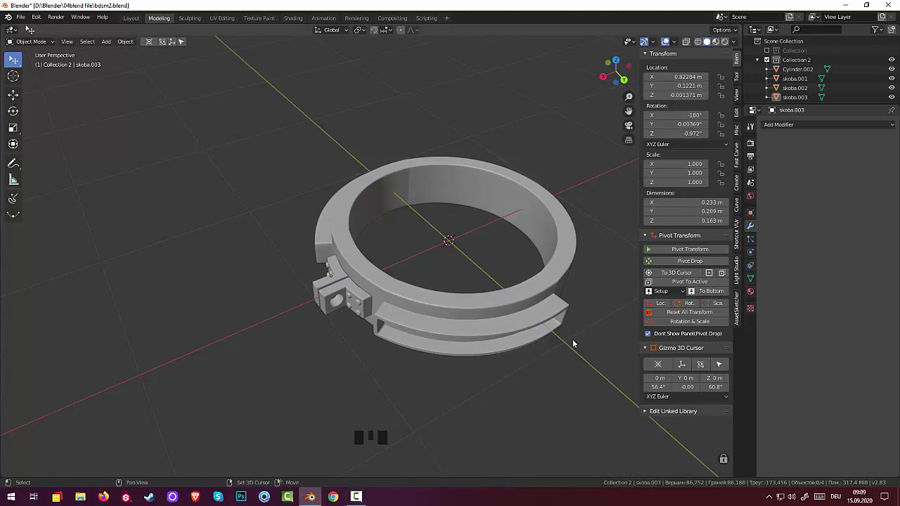
Step: Add a Custom Brilliant gem, scale it down, stand it upright at the ring's edge with its origin at the 3D cursor
key(shift+a)
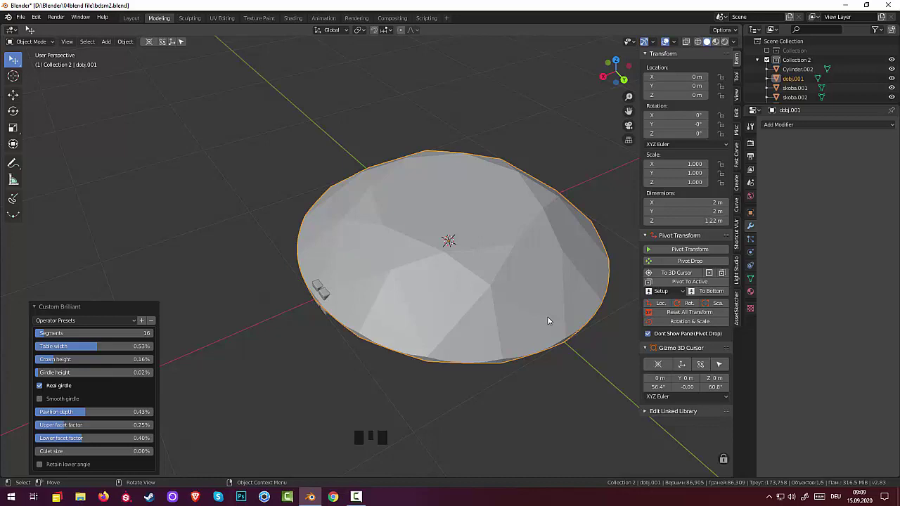
drag(529, 319, 493, 257)
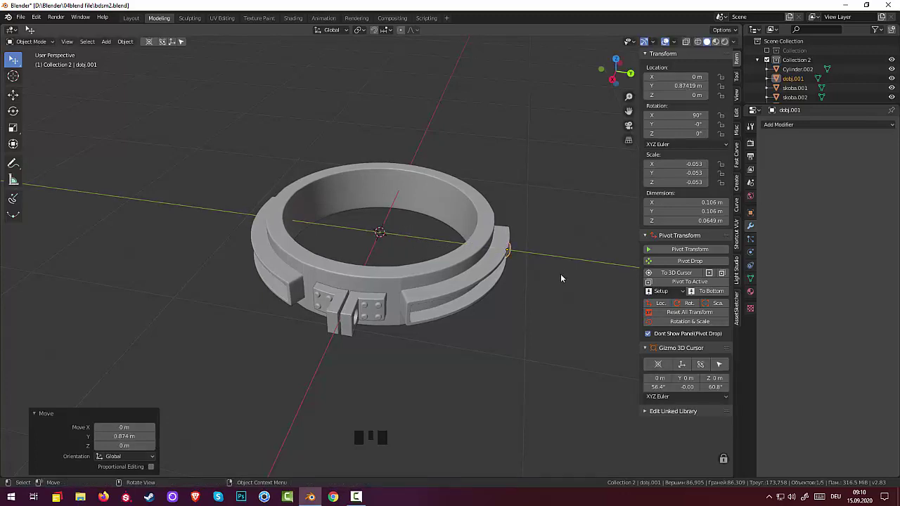
drag(577, 278, 470, 287)
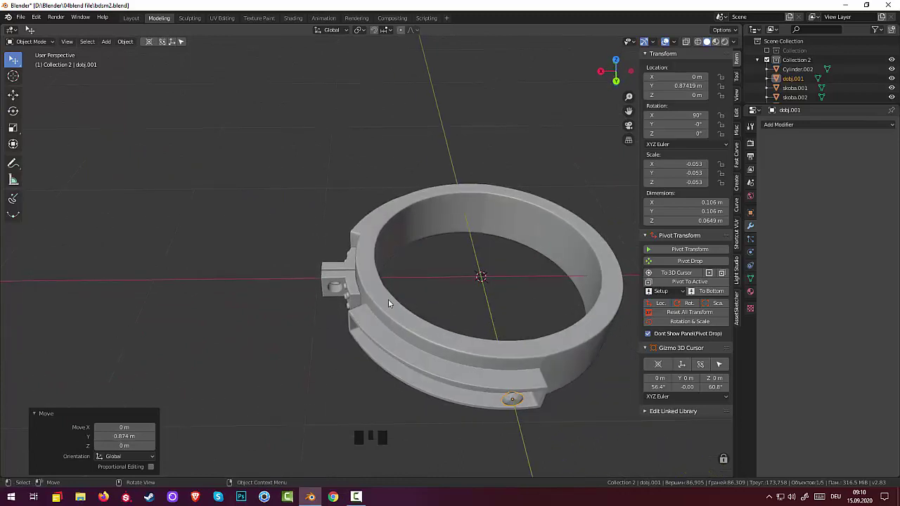
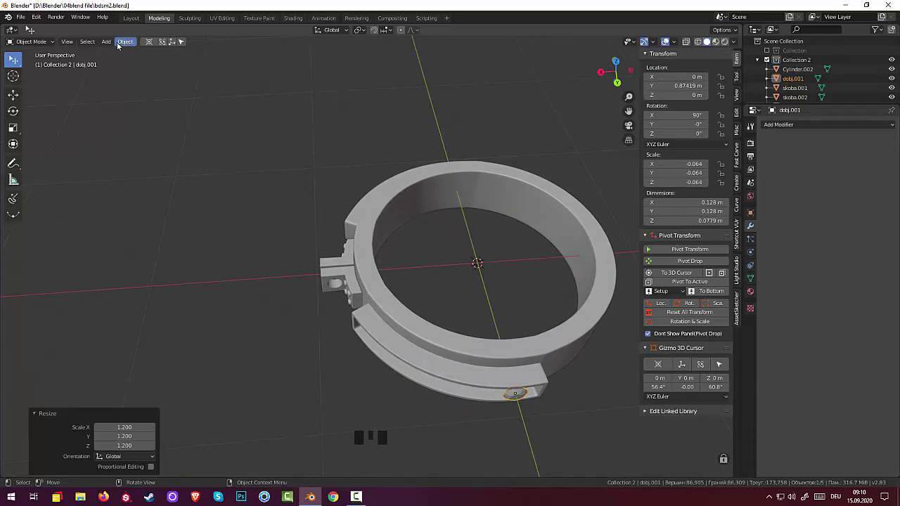
drag(123, 44, 243, 86)
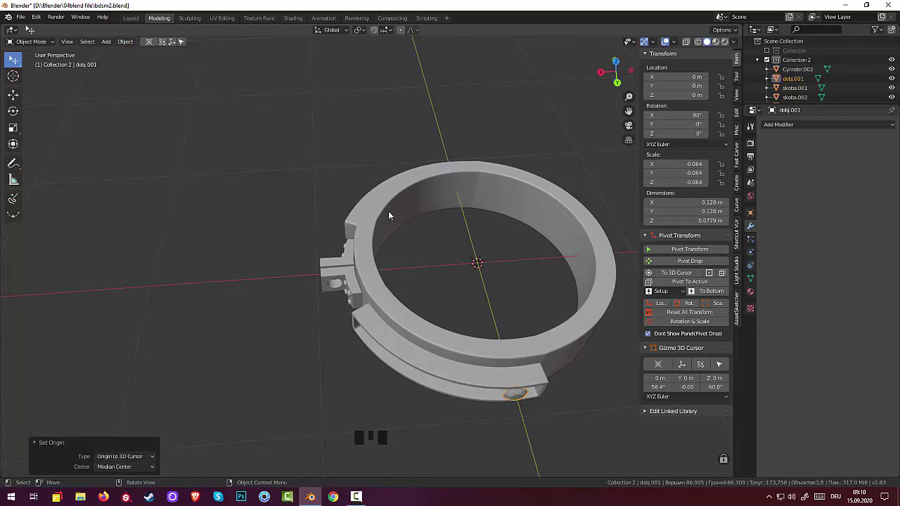
Step: Swing the gem around global Z to about −60.5° so it sits in the side channel
drag(487, 348, 531, 404)
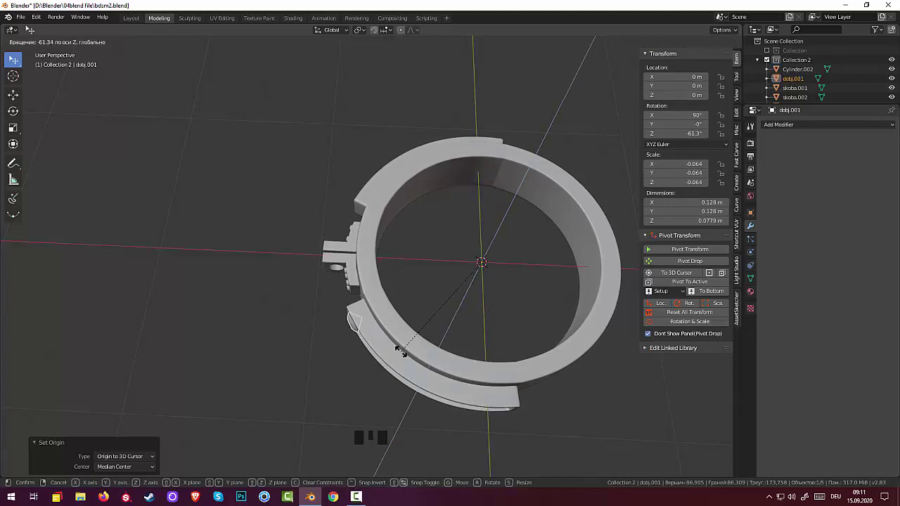
drag(422, 353, 472, 347)
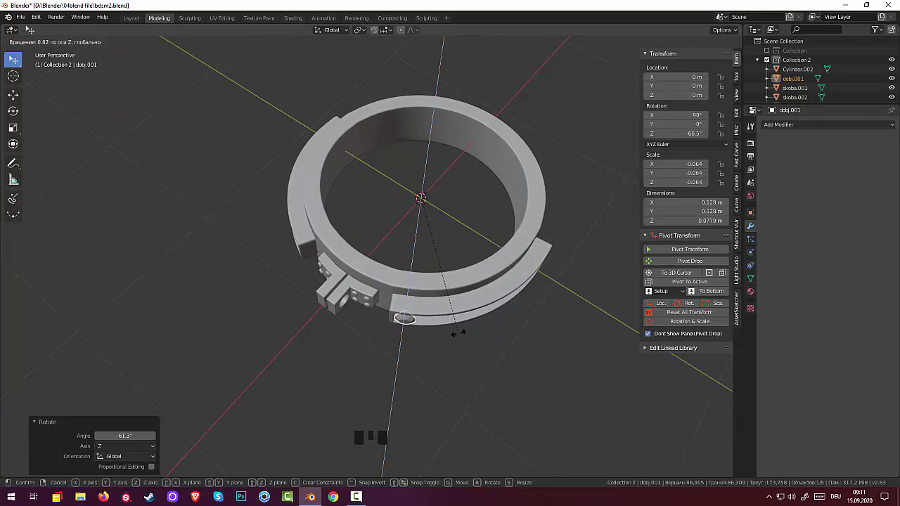
drag(460, 334, 460, 274)
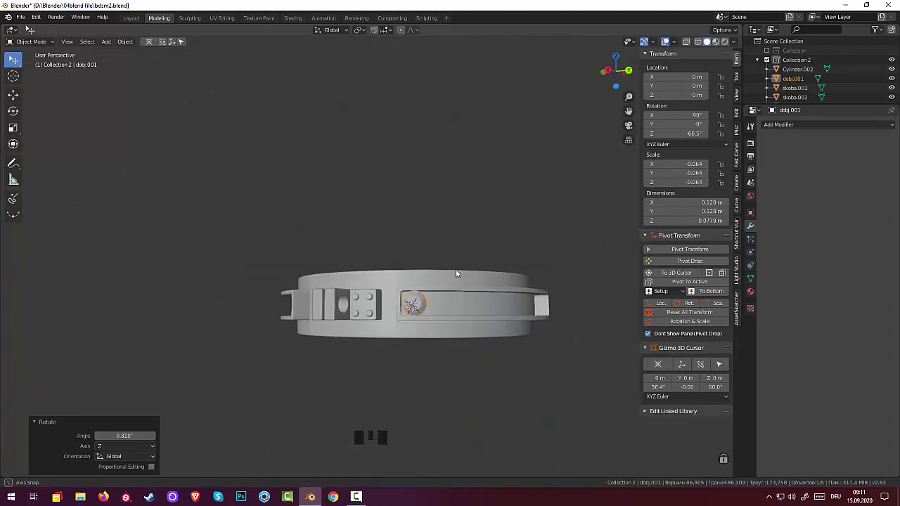
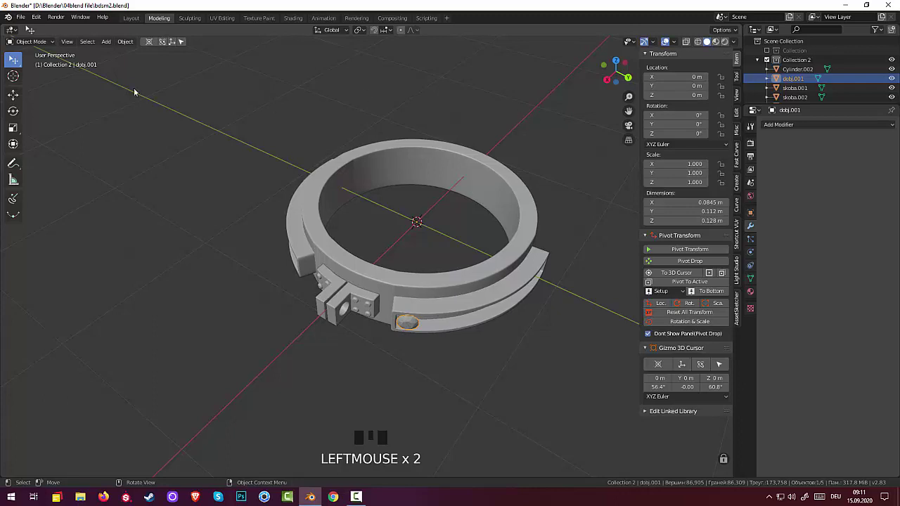
Step: Add a Plain Axes empty at the ring centre and set the gem's origin to the 3D cursor
key(shift+a)
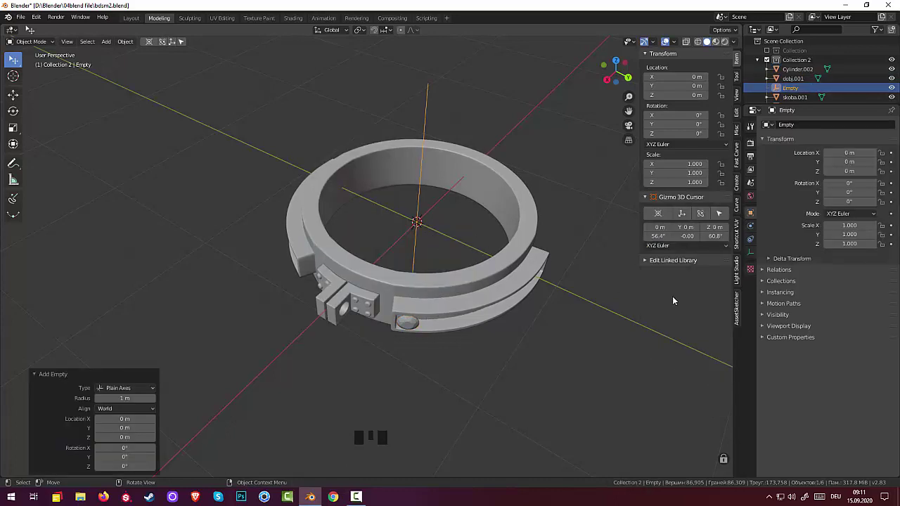
click(411, 324)
drag(130, 45, 836, 122)
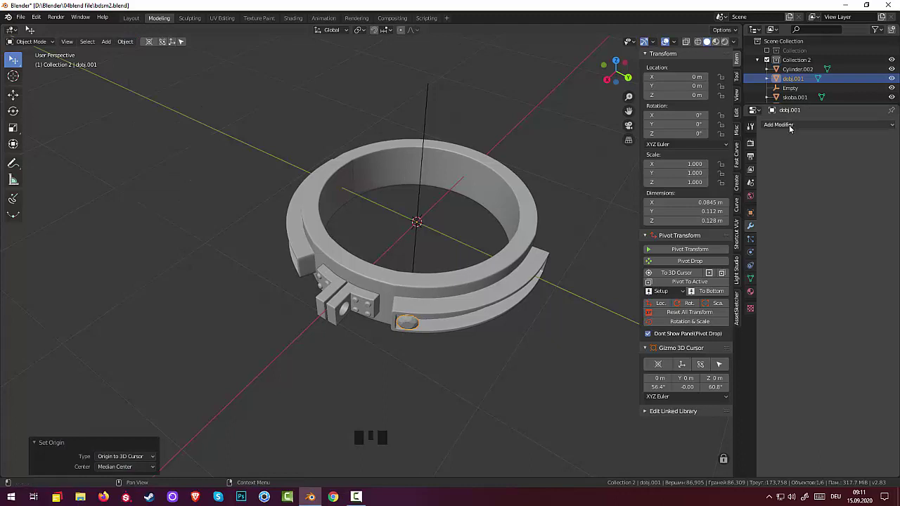
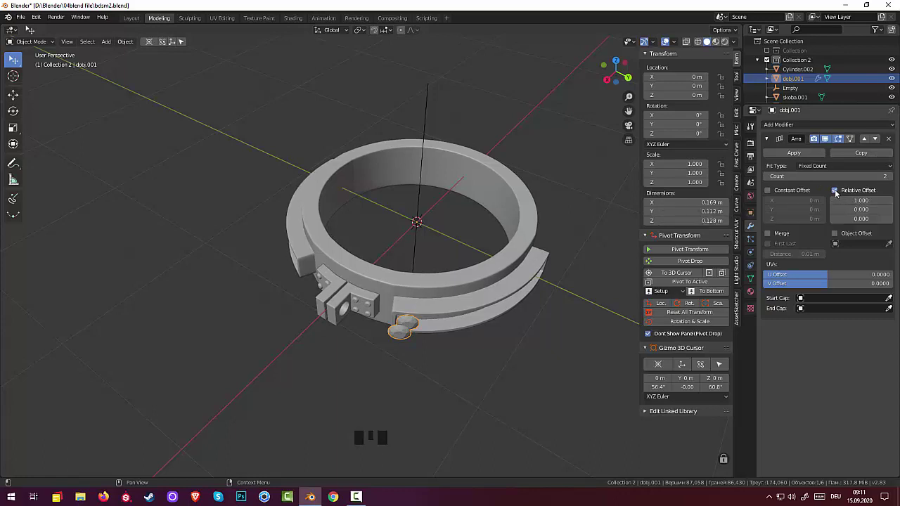
Step: Array the gem 8 times with Constant and Object Offset through the empty, then apply it
click(838, 193)
click(772, 189)
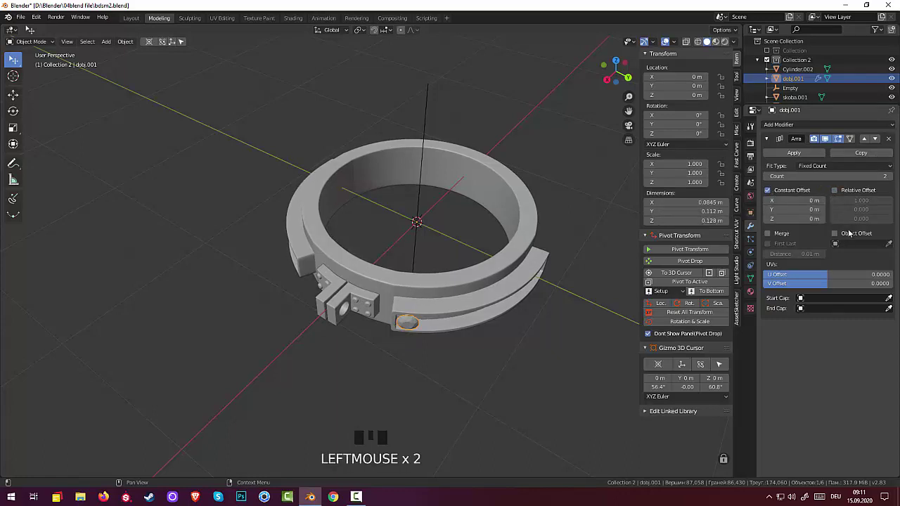
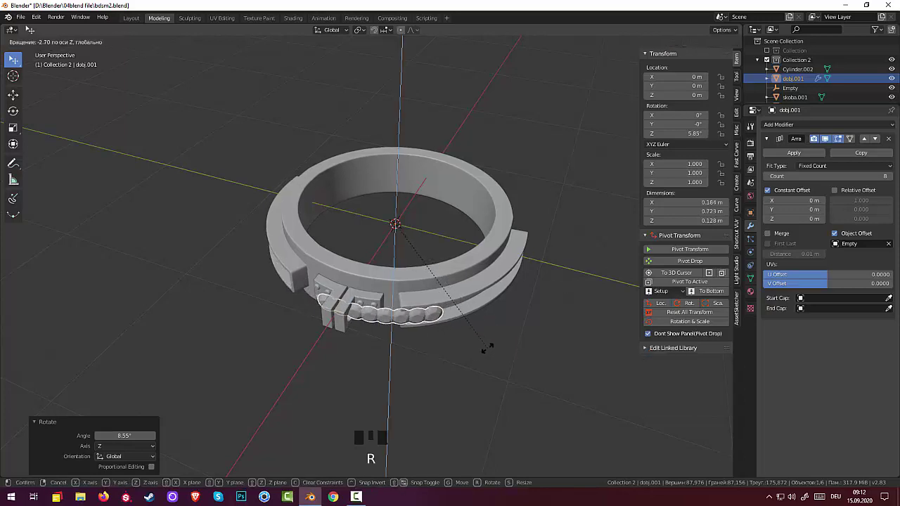
drag(500, 351, 434, 367)
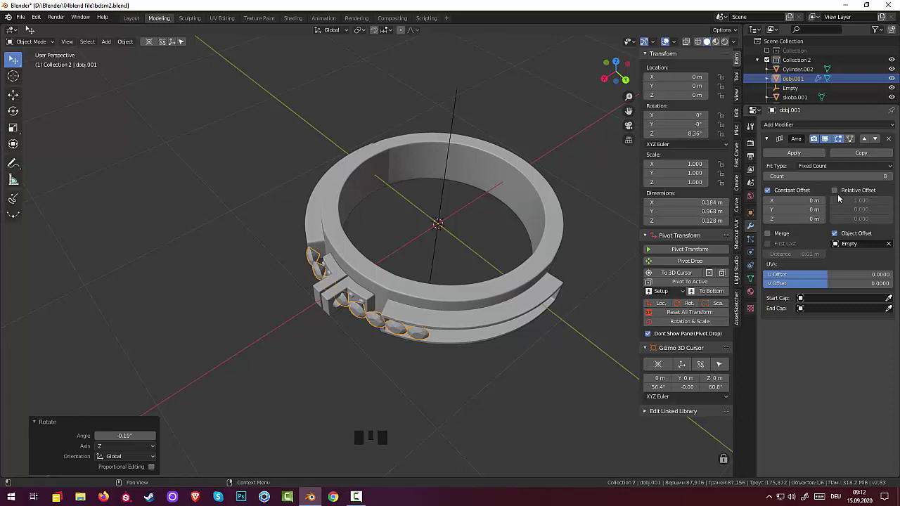
click(839, 194)
click(839, 194)
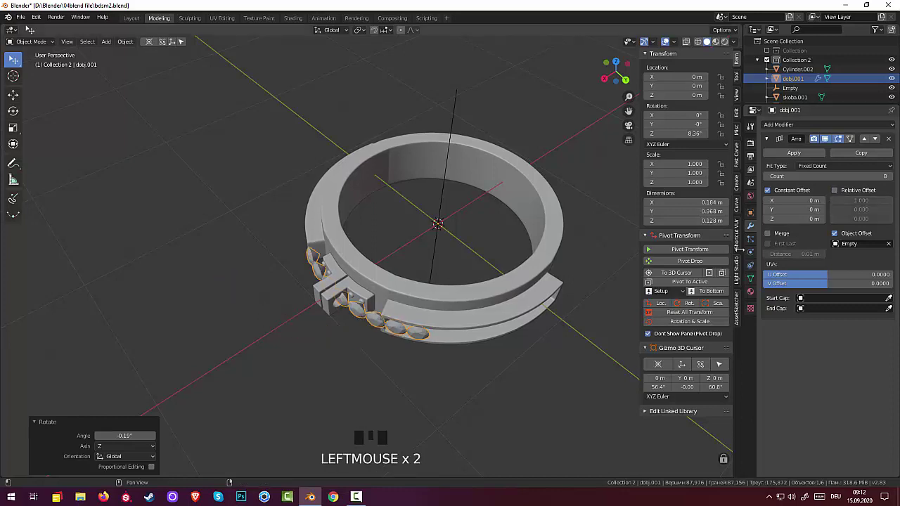
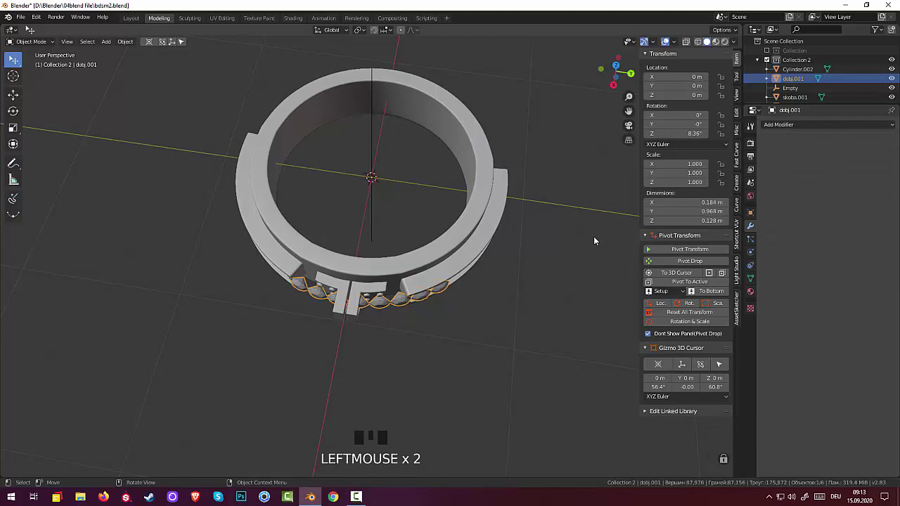
Step: Rotate the applied gem row around Z to about 59.8°, centring it in the channel
key(r)
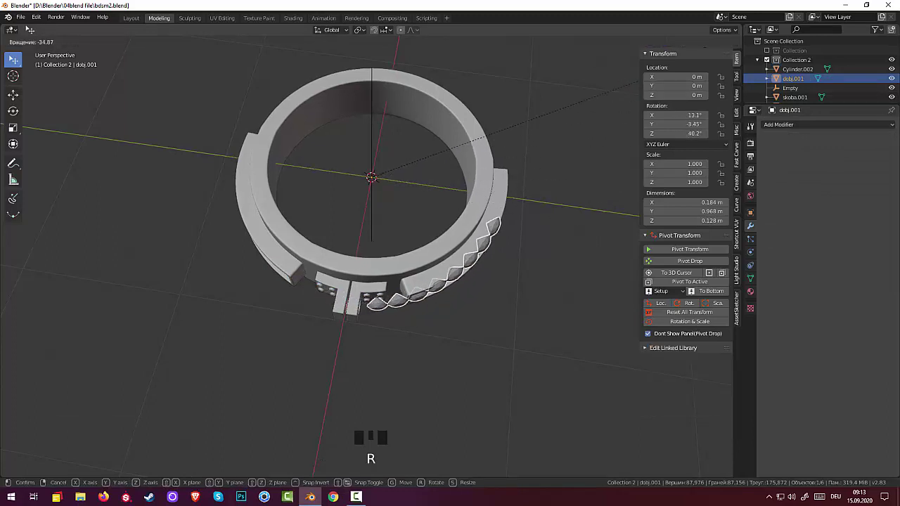
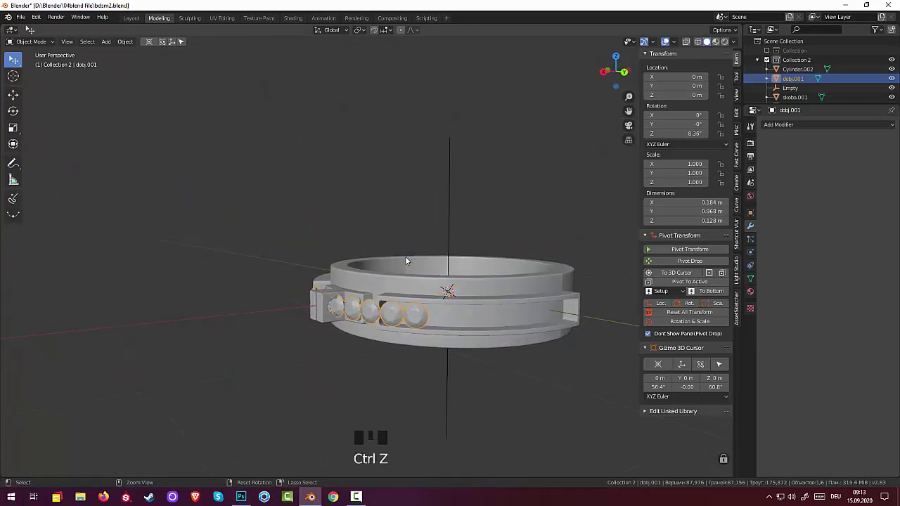
key(r)
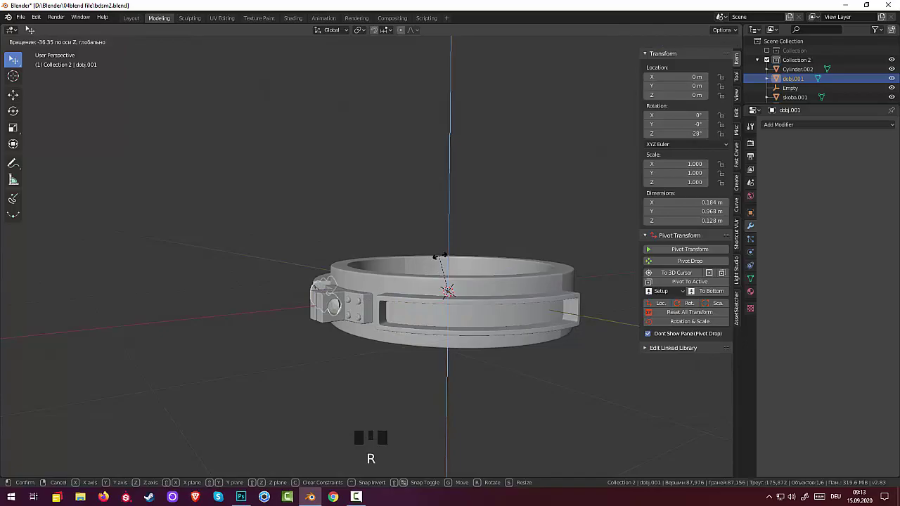
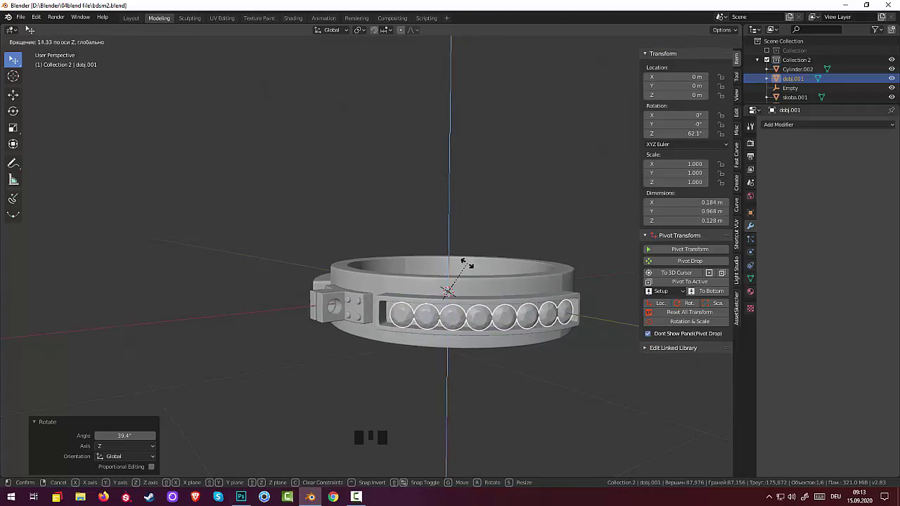
drag(538, 405, 450, 435)
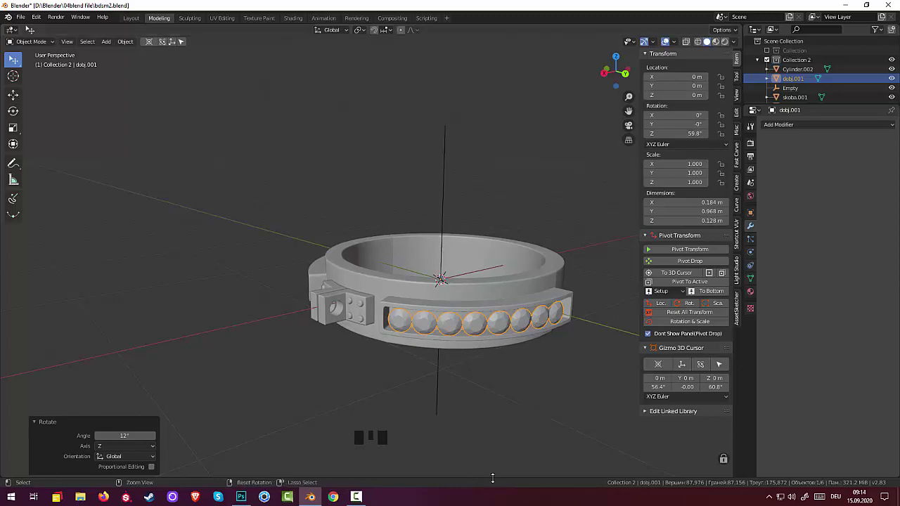
Step: Undo back to the live Array modifier and raise the gem count to 9
key(ctrl+z)
key(ctrl+z)
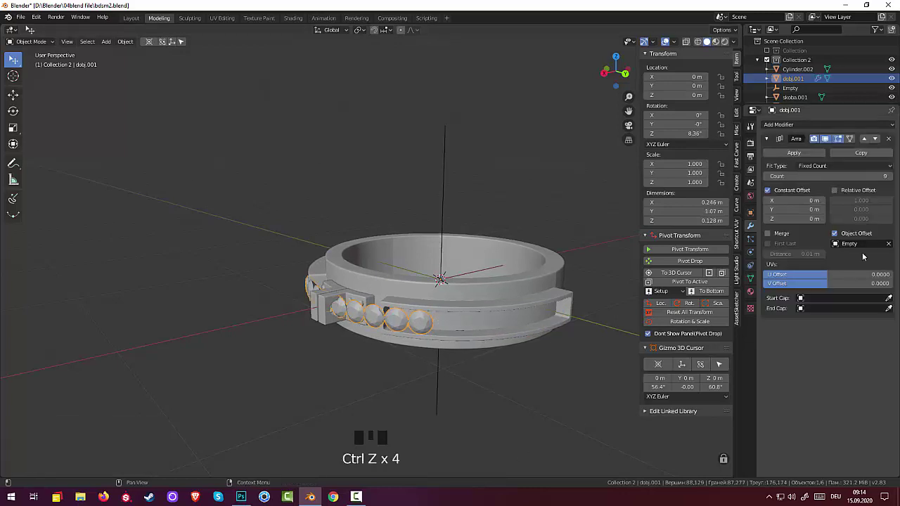
drag(518, 322, 877, 159)
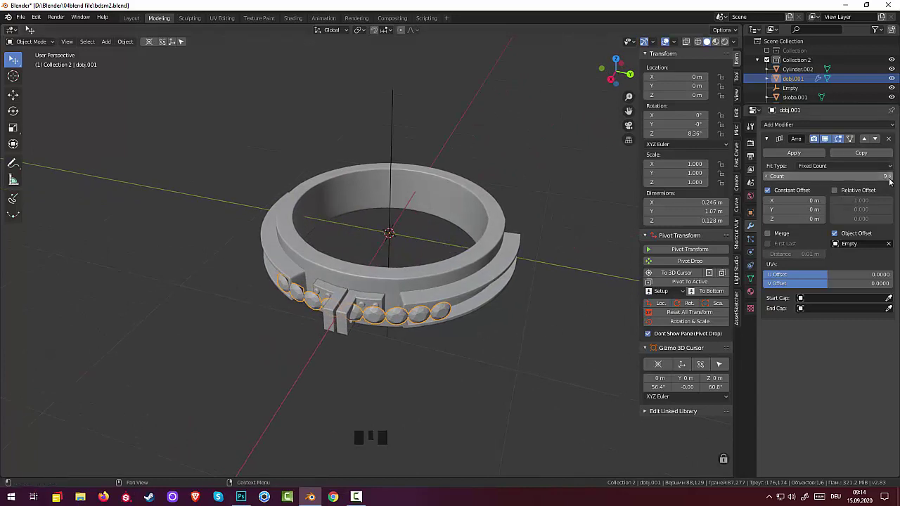
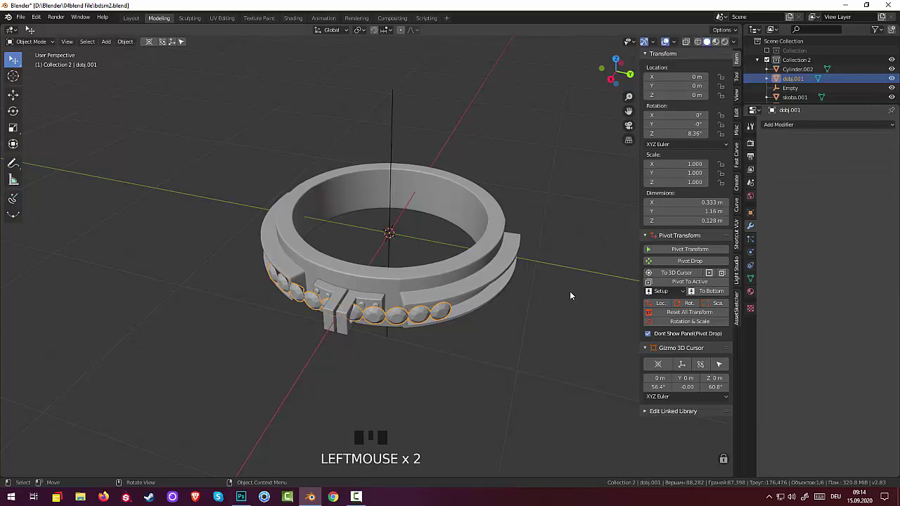
Step: Rotate the gem row around Z in two passes until the gems fill the channel
key(r)
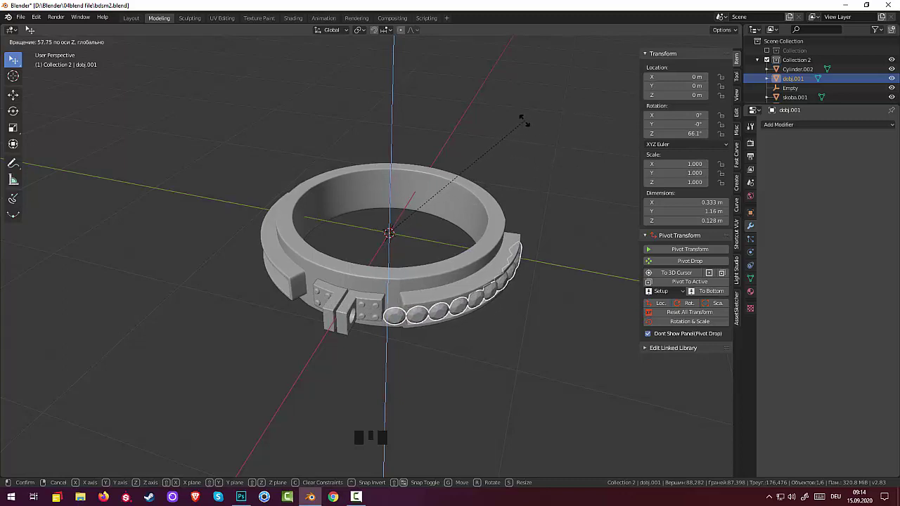
drag(553, 172, 547, 172)
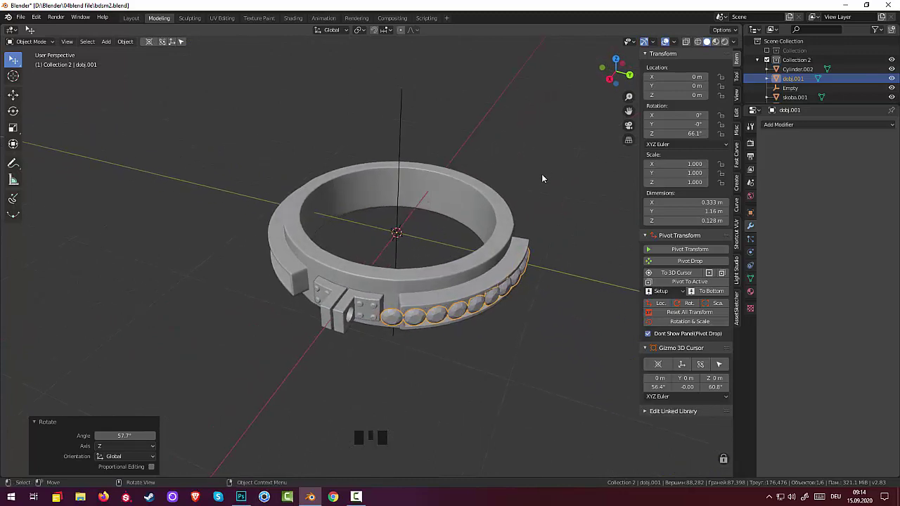
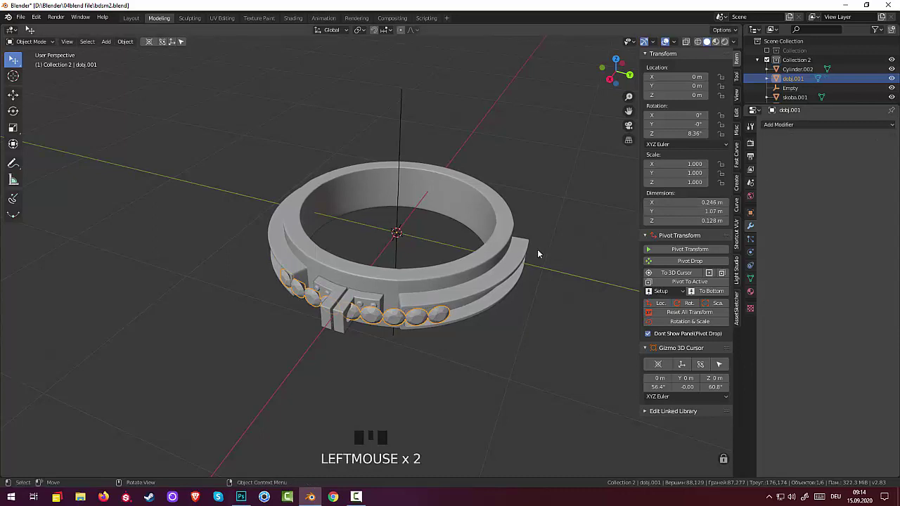
key(r)
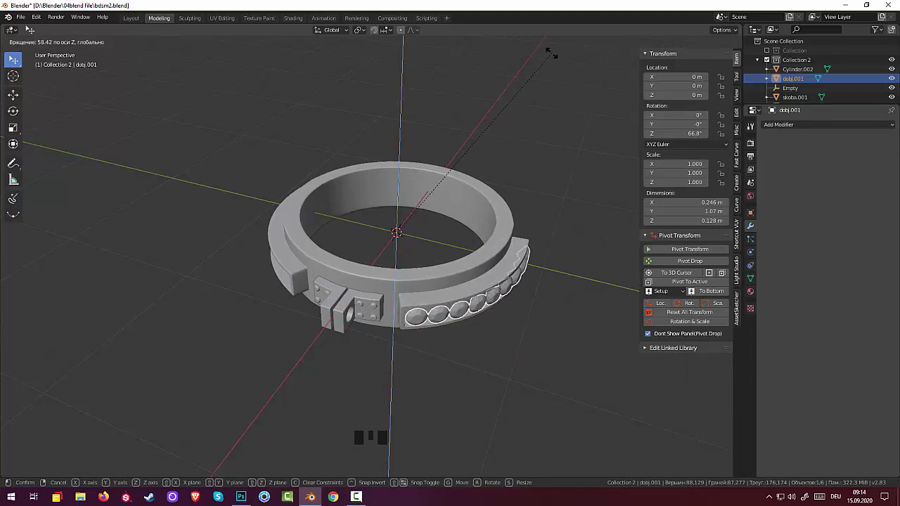
click(554, 284)
drag(558, 285, 527, 248)
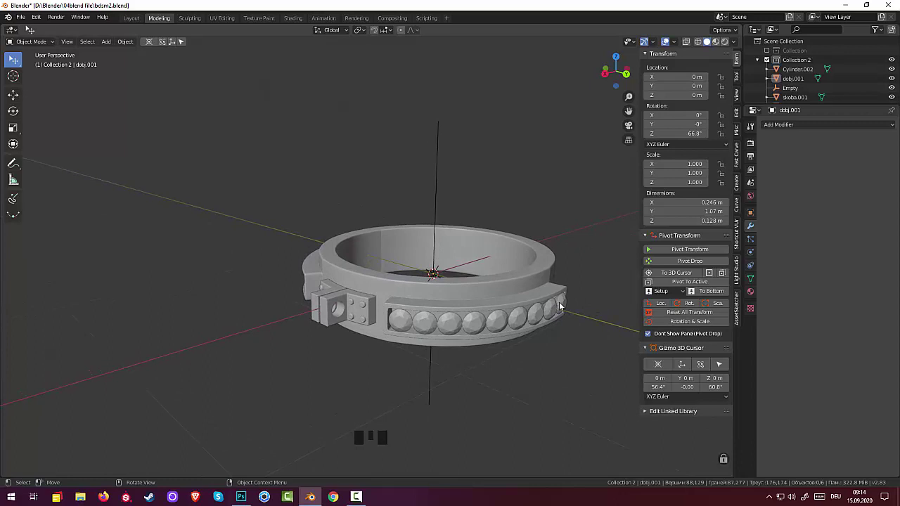
click(565, 304)
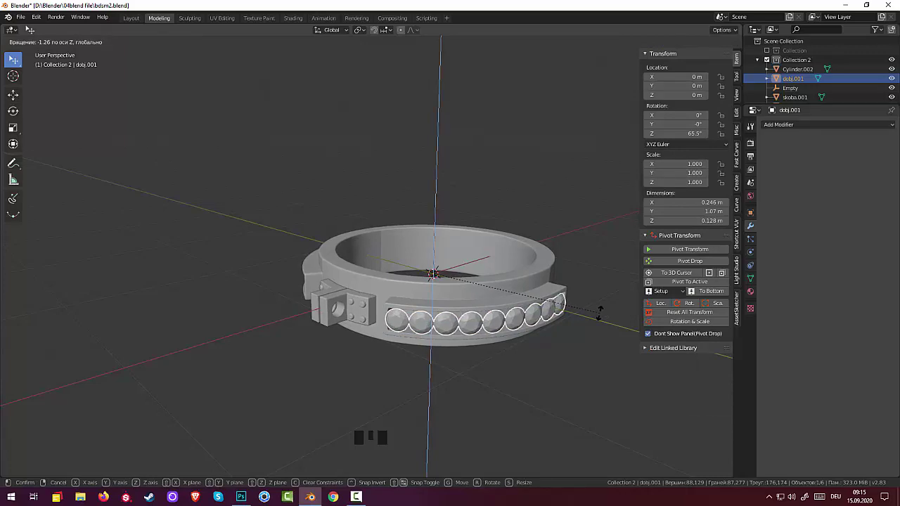
click(592, 327)
Step: Add a small cylinder at the ring centre to become the pin
drag(599, 308, 500, 266)
middle_click(488, 230)
click(488, 230)
Step: Stretch the cylinder to about 10.8 cm tall, then shrink it uniformly to a slim 3 × 6 cm pin
key(shift+a)
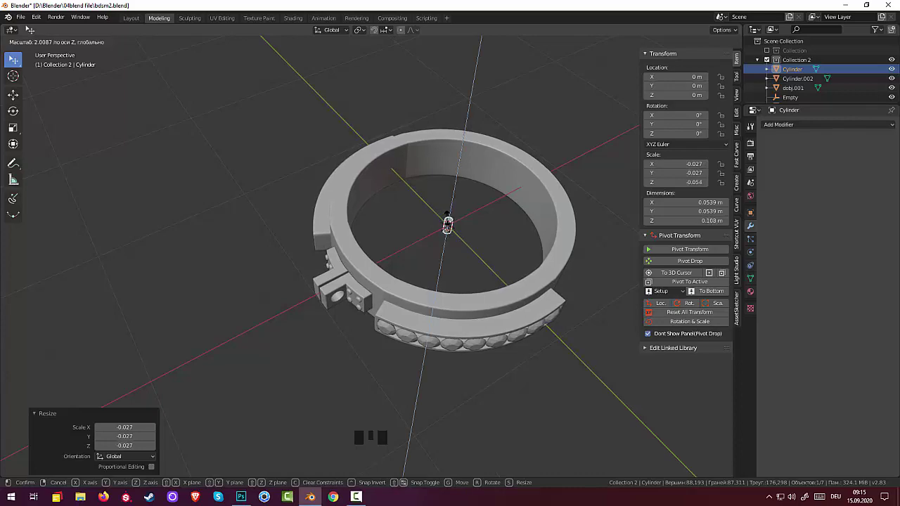
scroll(up, 3)
drag(515, 238, 382, 237)
scroll(up, 3)
scroll(up, 3)
drag(484, 247, 435, 382)
click(436, 382)
click(445, 381)
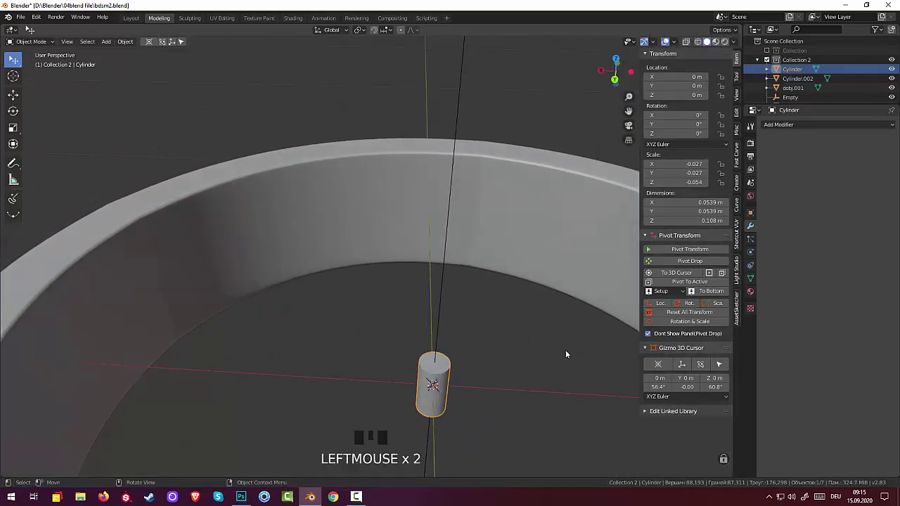
key(s)
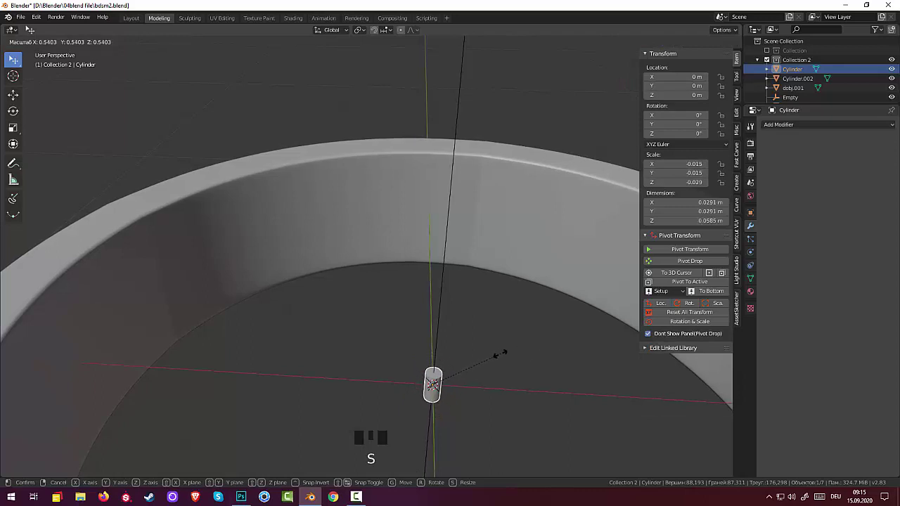
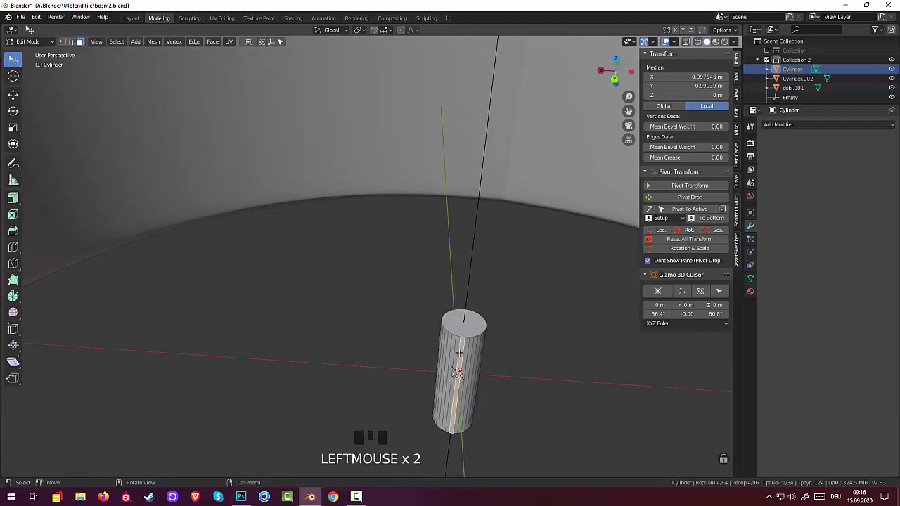
Step: Select the pin's geometry and bevel its top cap with 4 segments about 6 mm wide
key(a)
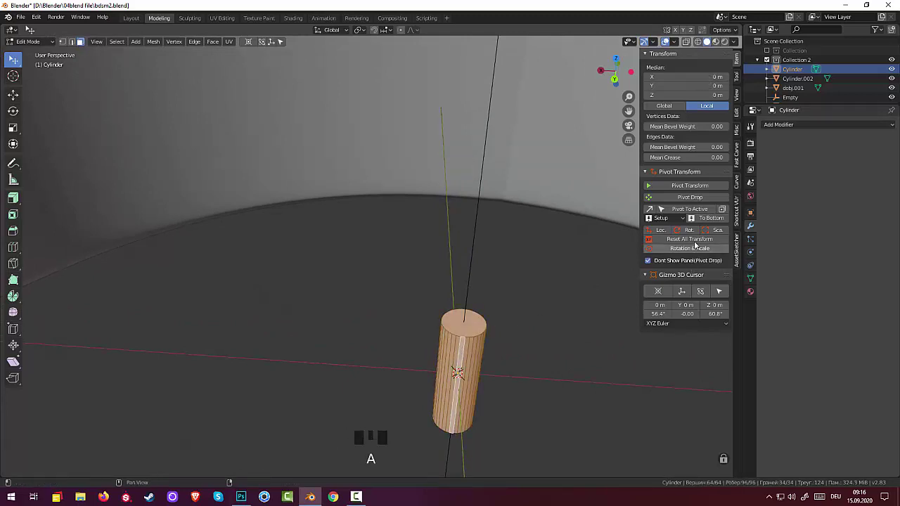
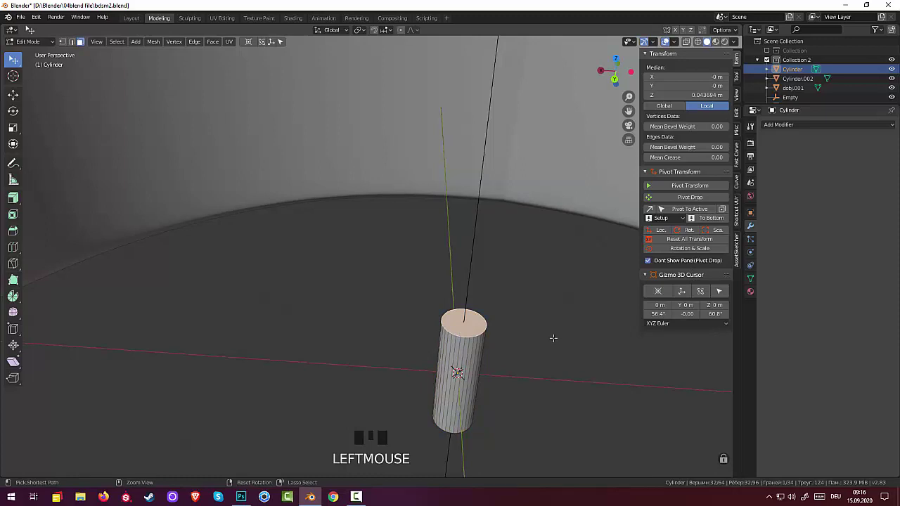
key(ctrl+b)
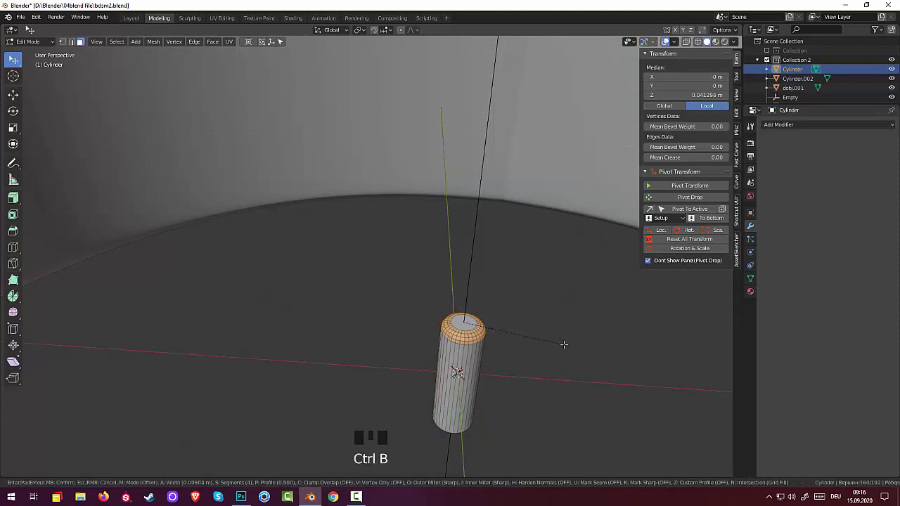
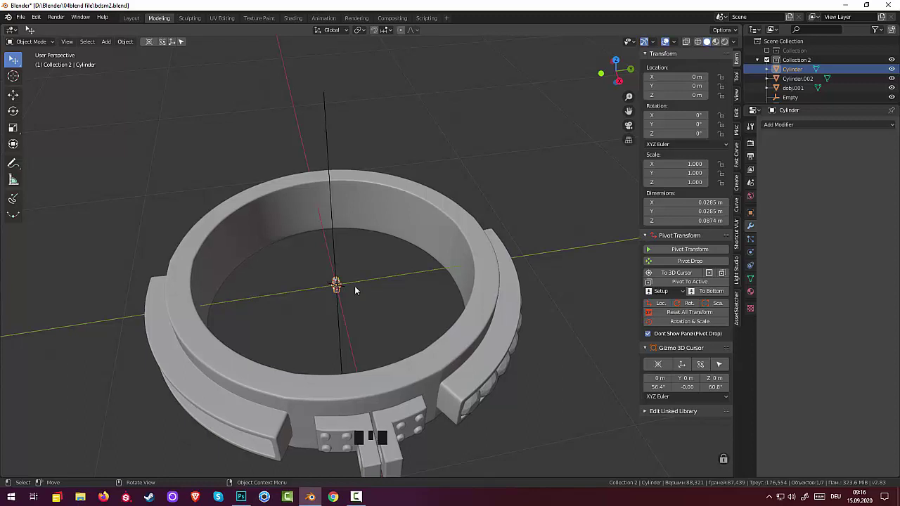
Step: Lay the pin on its side (R X 90) and move it to the channel end in Top view
key(r)
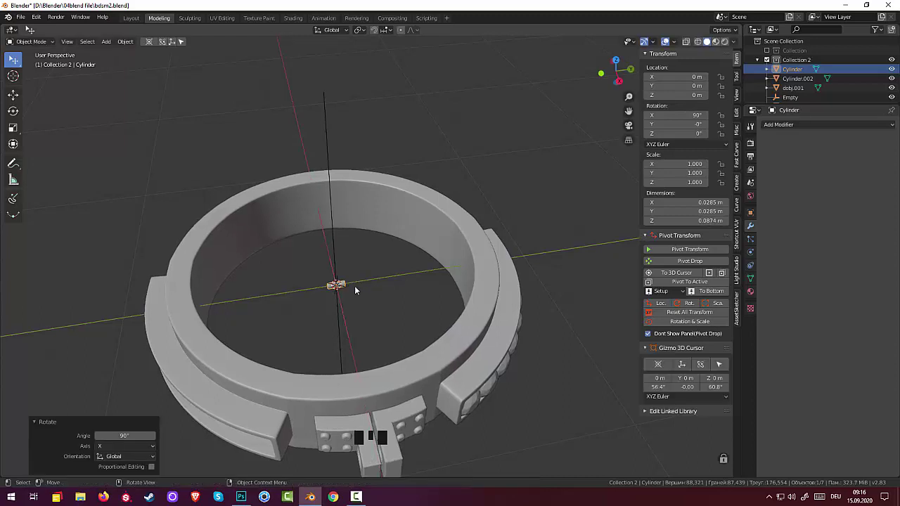
key(KP_7)
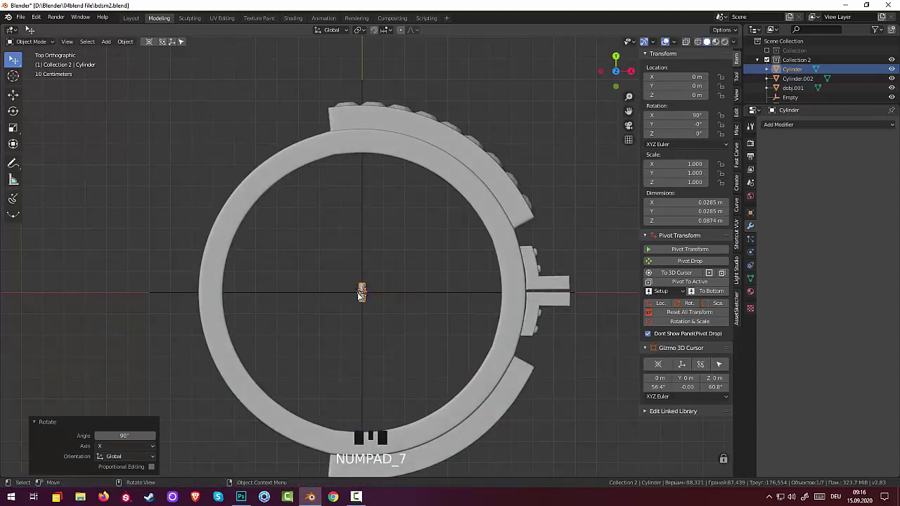
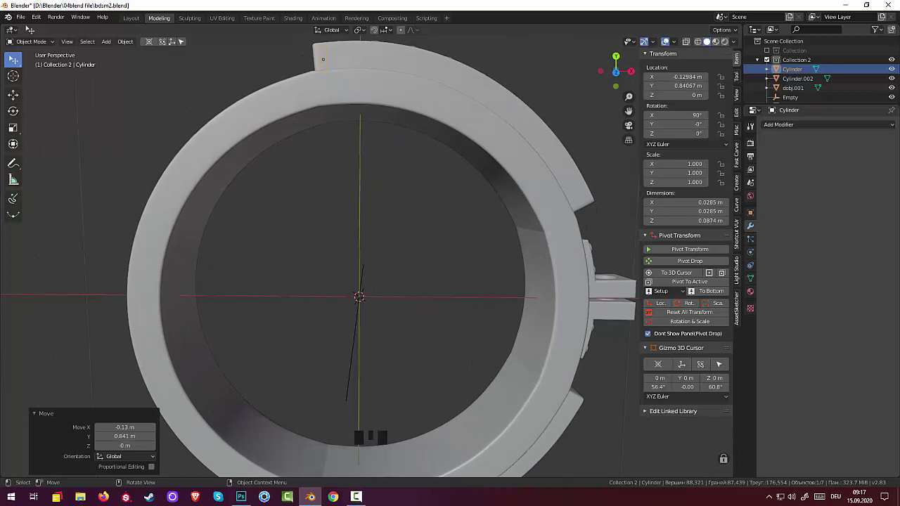
key(KP_7)
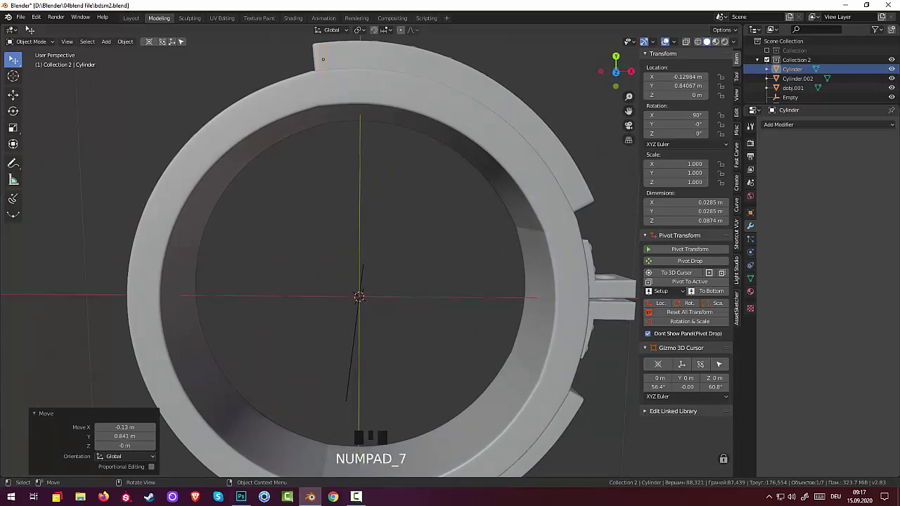
Step: Turn the pin about 4° around Z and check it from the Right view
key(r)
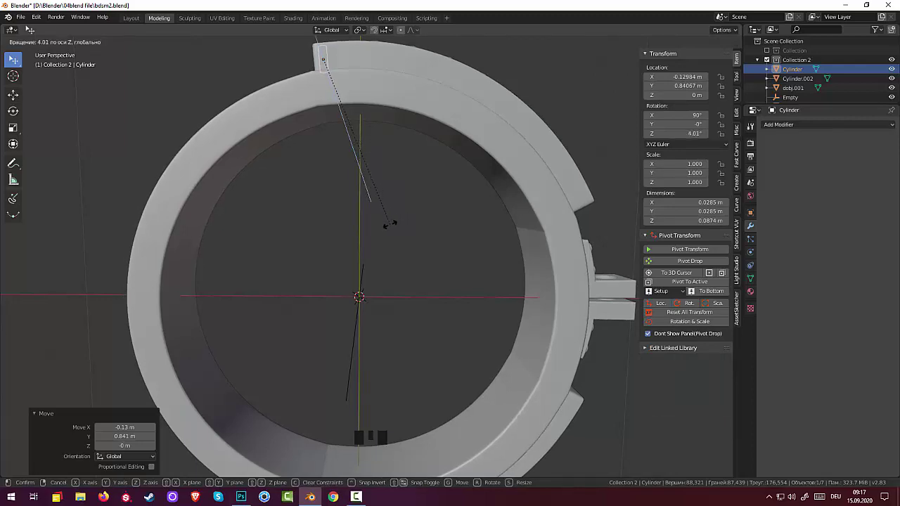
drag(403, 219, 411, 311)
key(KP_3)
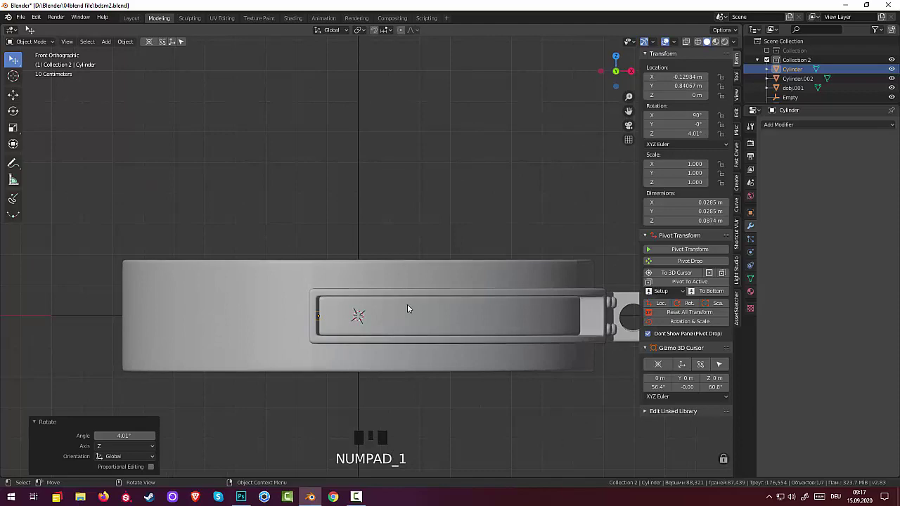
Step: Select the pin and tilt it slightly around the X axis
drag(397, 318, 385, 337)
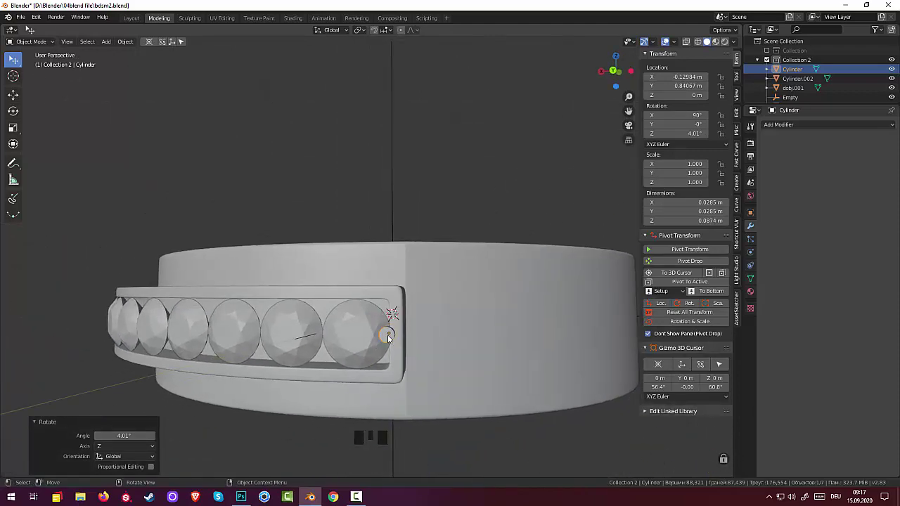
click(391, 340)
drag(405, 327, 420, 375)
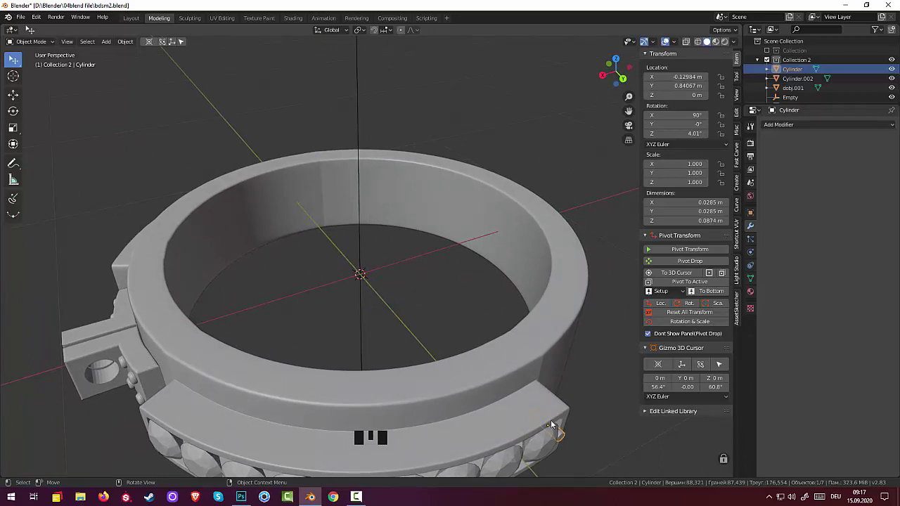
click(557, 433)
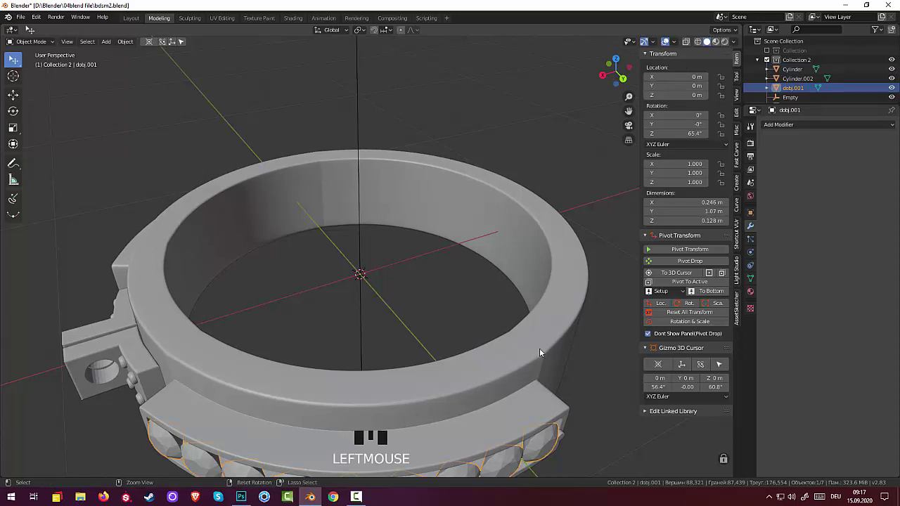
key(ctrl+z)
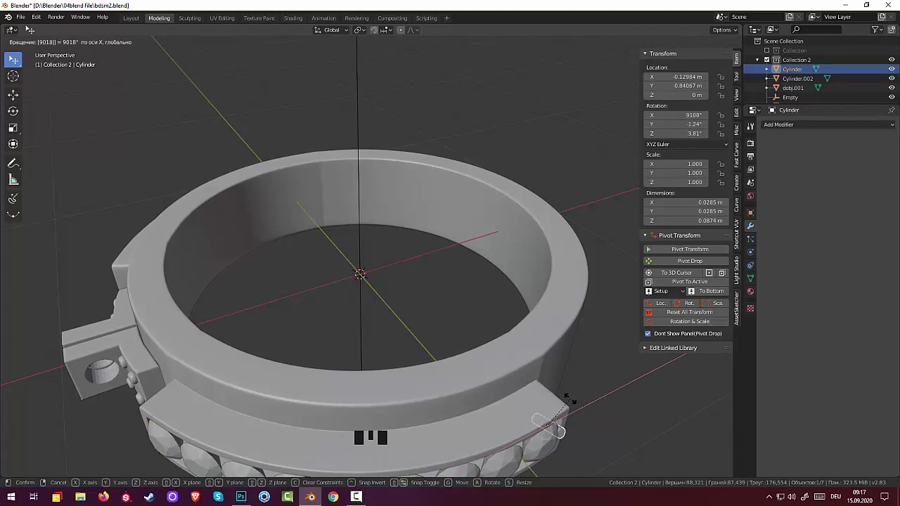
drag(567, 441, 511, 424)
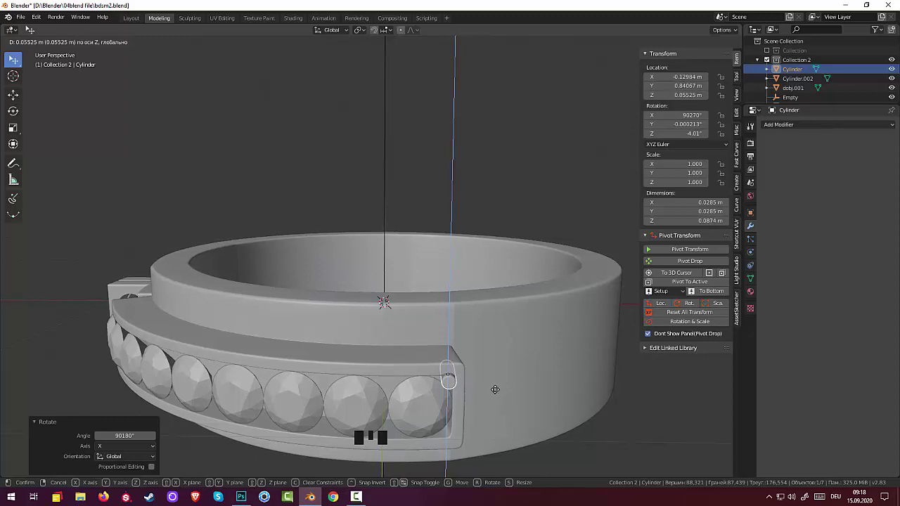
Step: Raise the pin about 5.5 cm along Z onto the channel's upper edge beside the last gem
drag(513, 395, 509, 383)
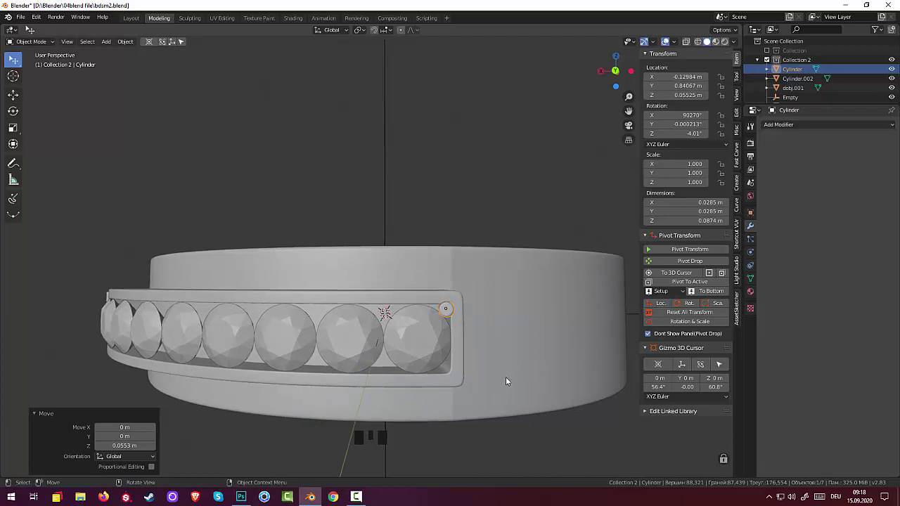
drag(486, 339, 484, 352)
scroll(down, 3)
scroll(down, 3)
drag(483, 347, 478, 336)
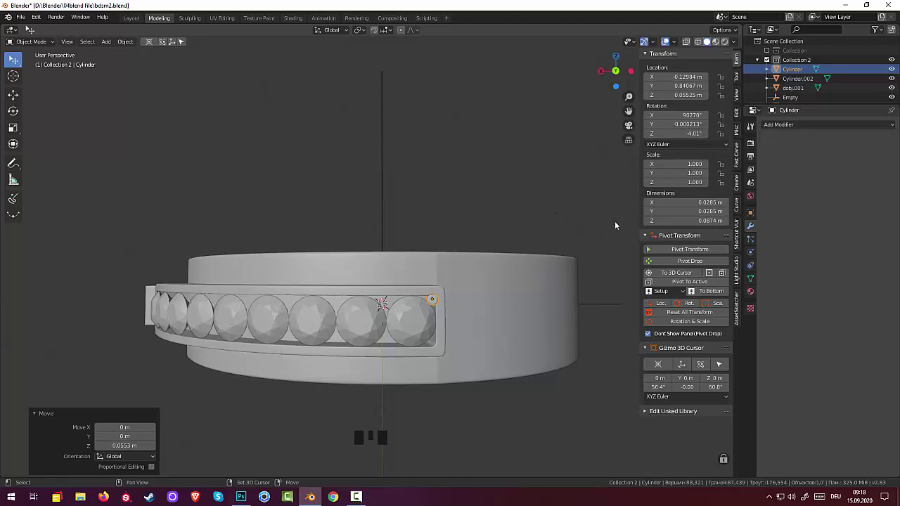
Step: Duplicate the pin and place the copy beside the last gem, turned about −11.5° around Z and lowered ~1 cm
key(shift+d)
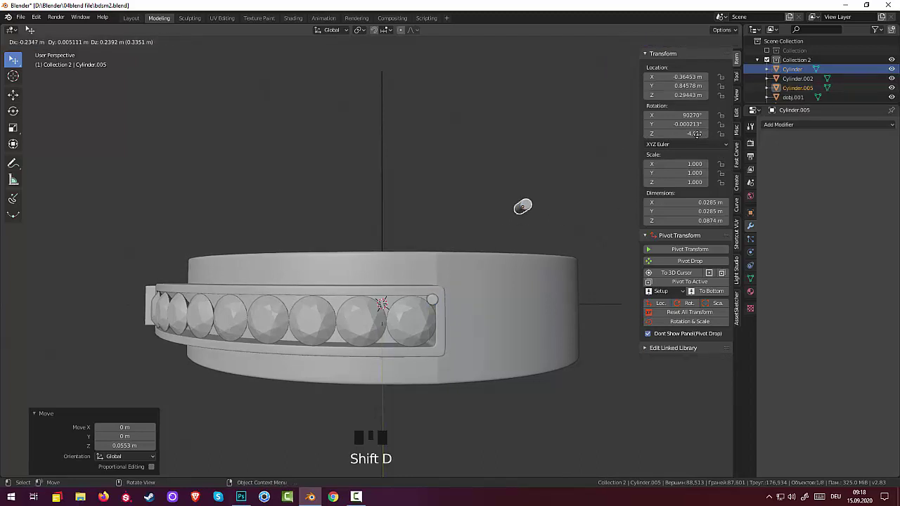
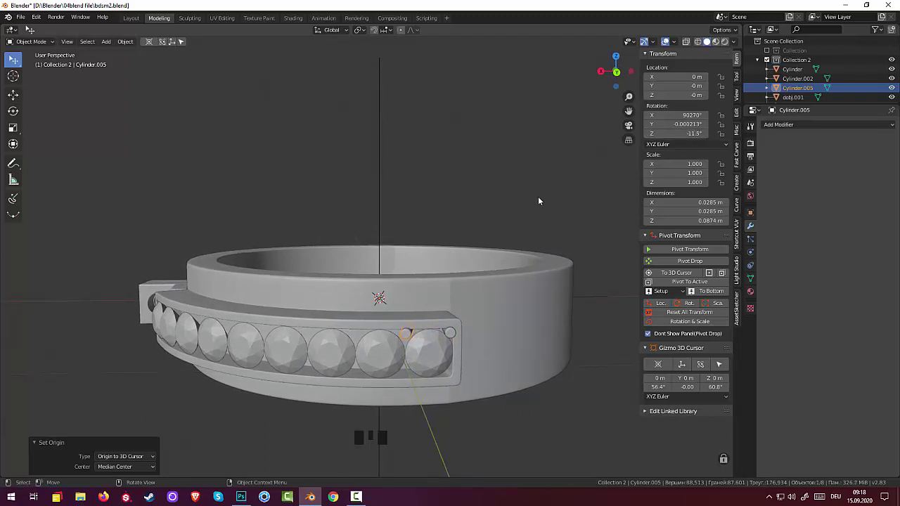
click(533, 171)
drag(544, 165, 457, 298)
click(458, 298)
click(413, 300)
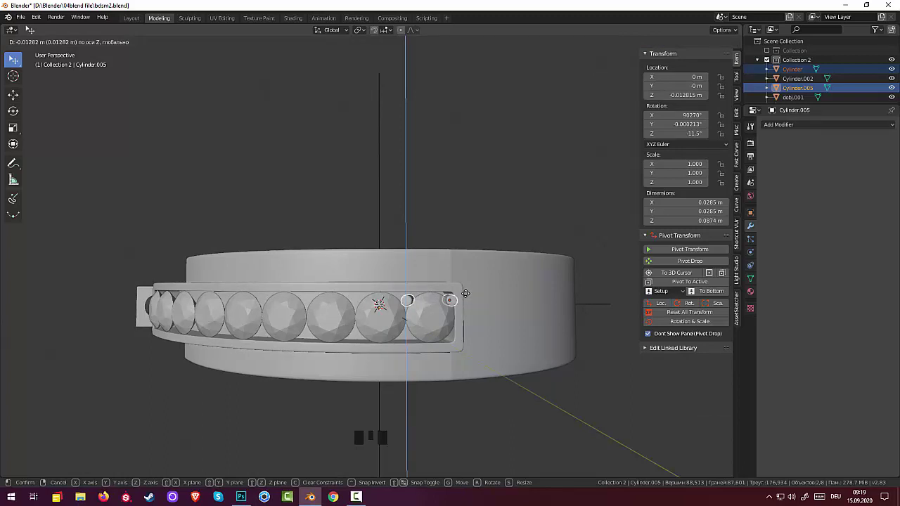
drag(487, 288, 408, 313)
click(408, 313)
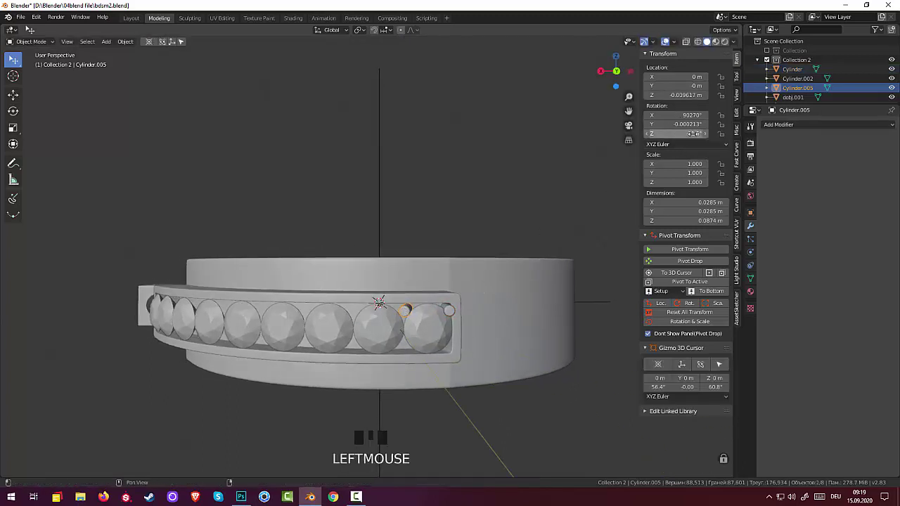
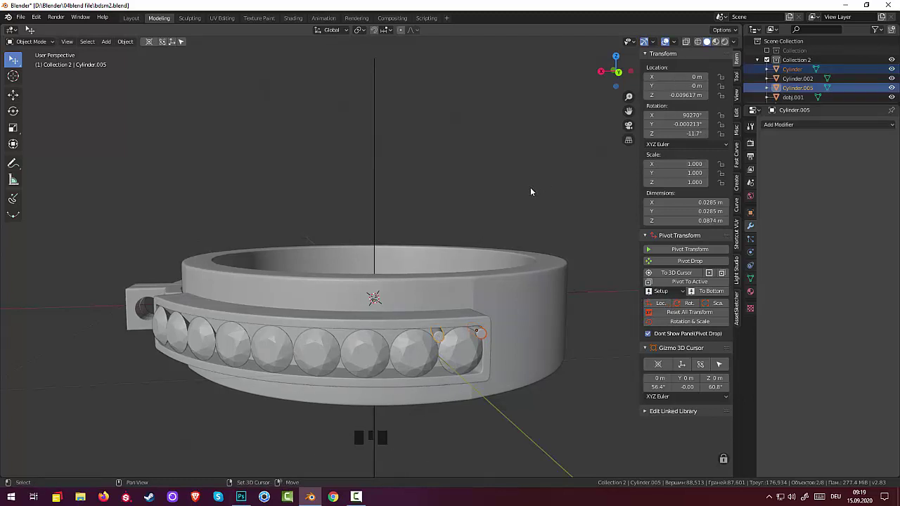
Step: Duplicate both pins to continue the row along the channel
key(shift+d)
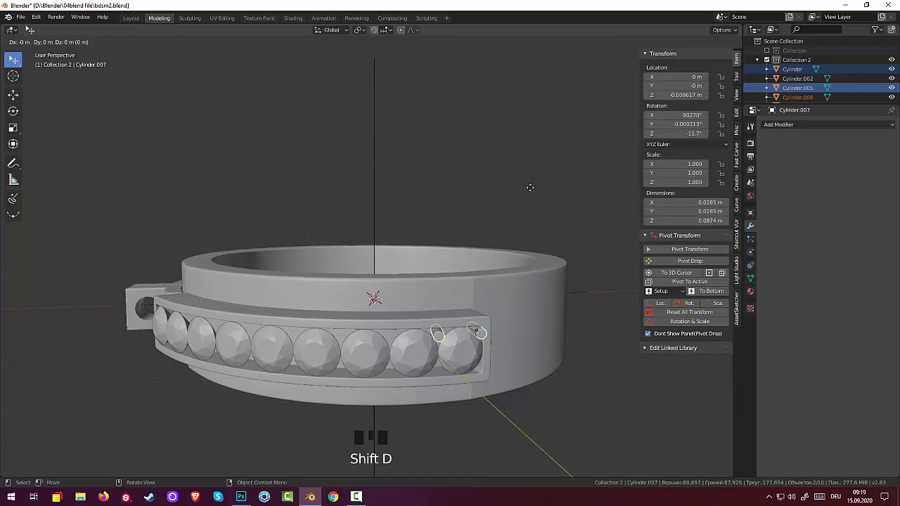
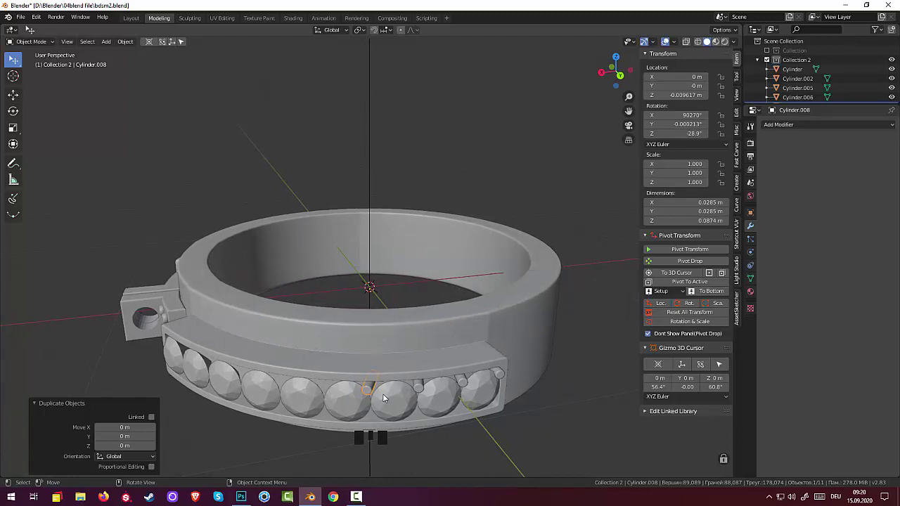
Step: Undo the pin duplicates back to the single original pin at the ring centre
key(ctrl+z)
key(ctrl+z)
key(ctrl+z)
key(ctrl+z)
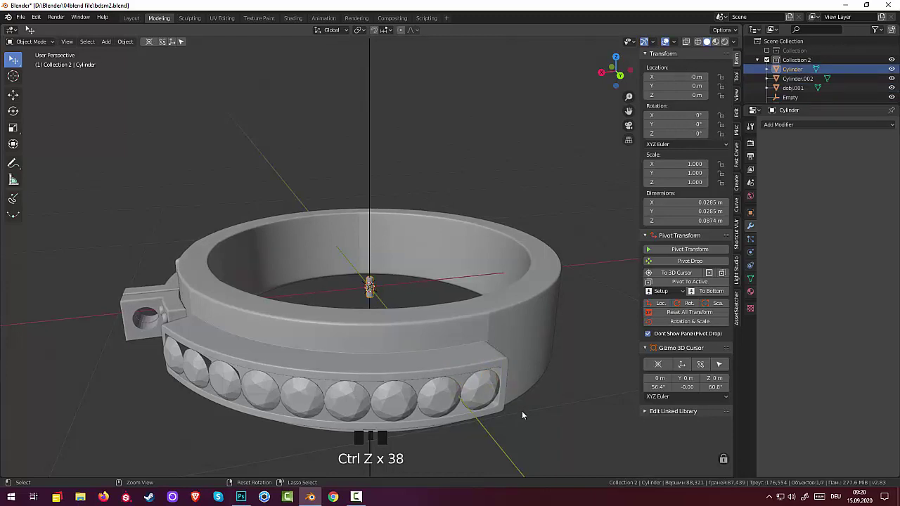
Step: Enlarge the central pin to about 1.15× and look down into the ring
key(ctrl+shift+s)
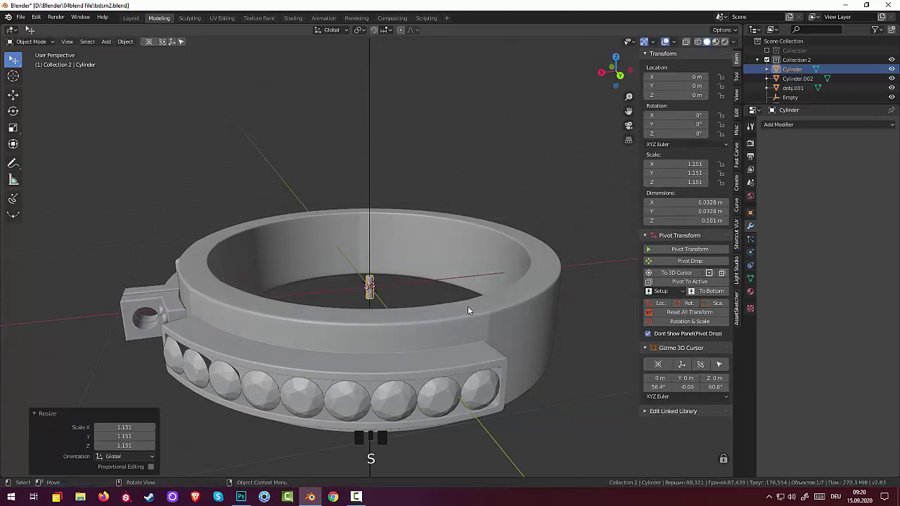
drag(477, 319, 456, 335)
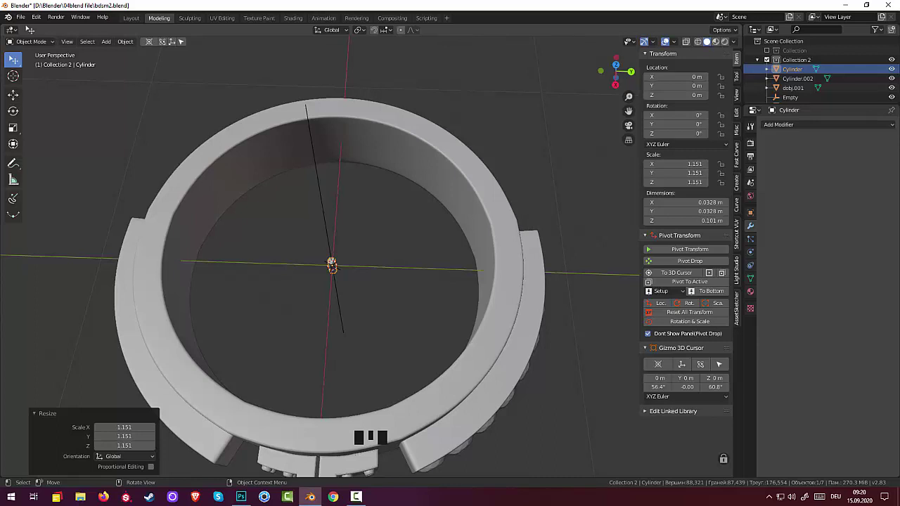
scroll(up, 3)
scroll(up, 3)
scroll(up, 3)
Step: Restore the central pin cylinder and rotate it −90° around X to lie on its side
key(x)
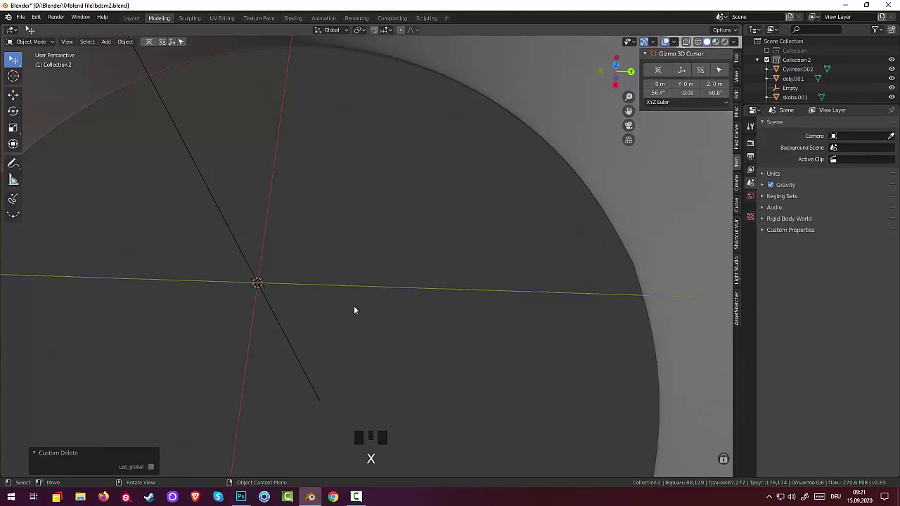
key(ctrl+z)
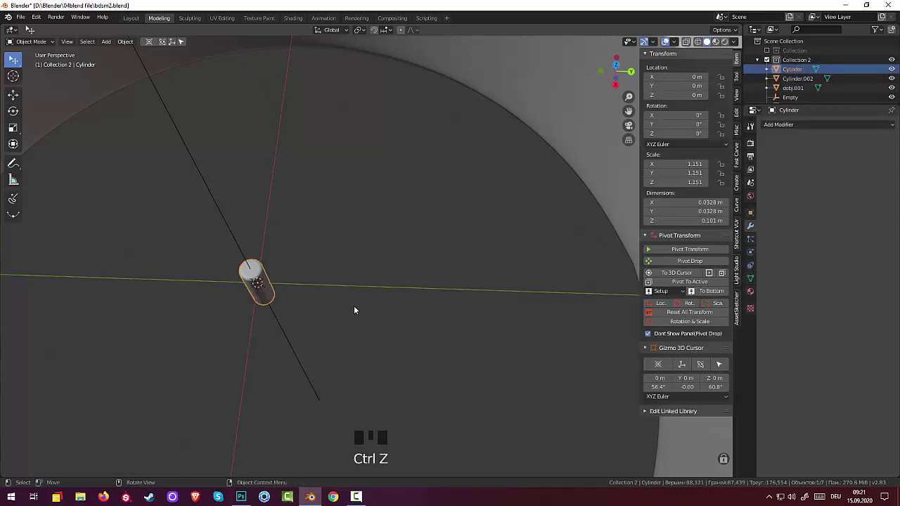
key(r)
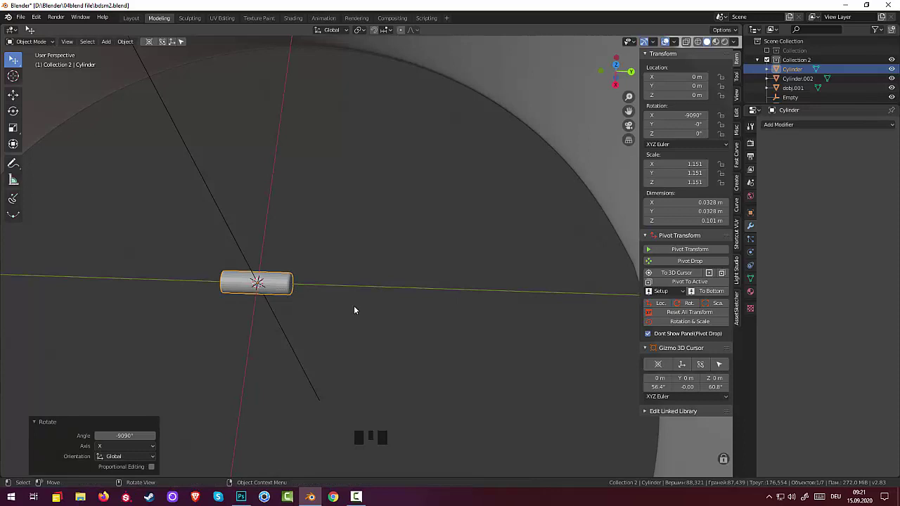
Step: Move the pin out along Y to the gem channel's end with its origin at the ring centre
scroll(down, 3)
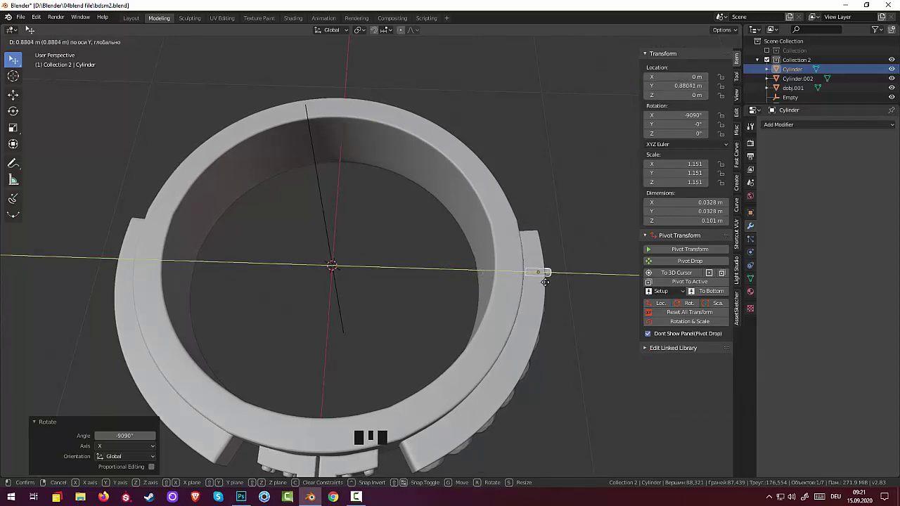
drag(560, 330, 464, 271)
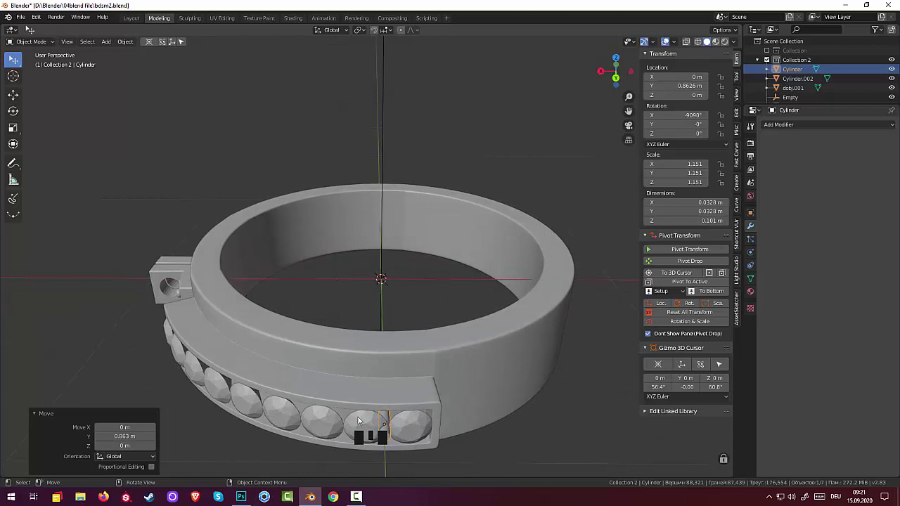
drag(128, 46, 272, 89)
scroll(down, 3)
Step: Swing the pin around Z to the end of the gem row
drag(474, 356, 466, 354)
drag(467, 353, 465, 357)
key(r)
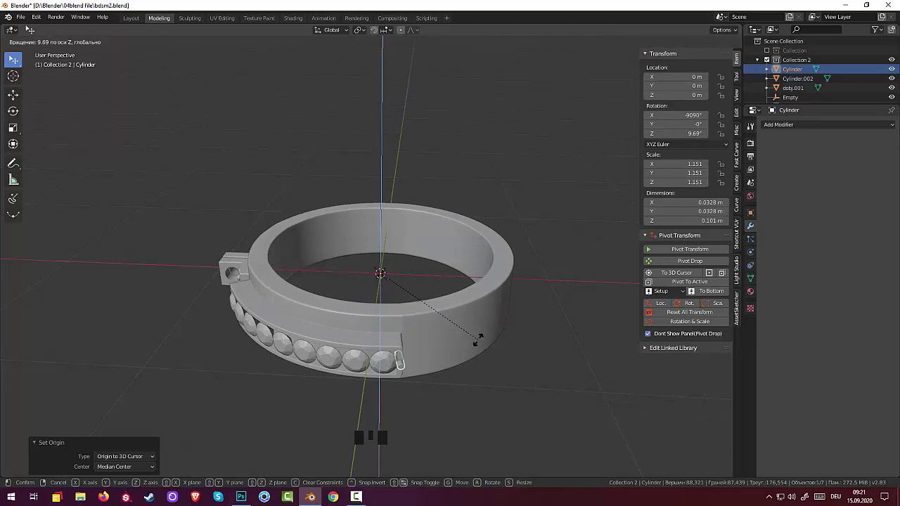
drag(481, 344, 476, 323)
Step: Lower the pin about 1.5 cm to channel height and fine-tune its angle to about 8.48°
key(g)
drag(470, 330, 467, 332)
key(g)
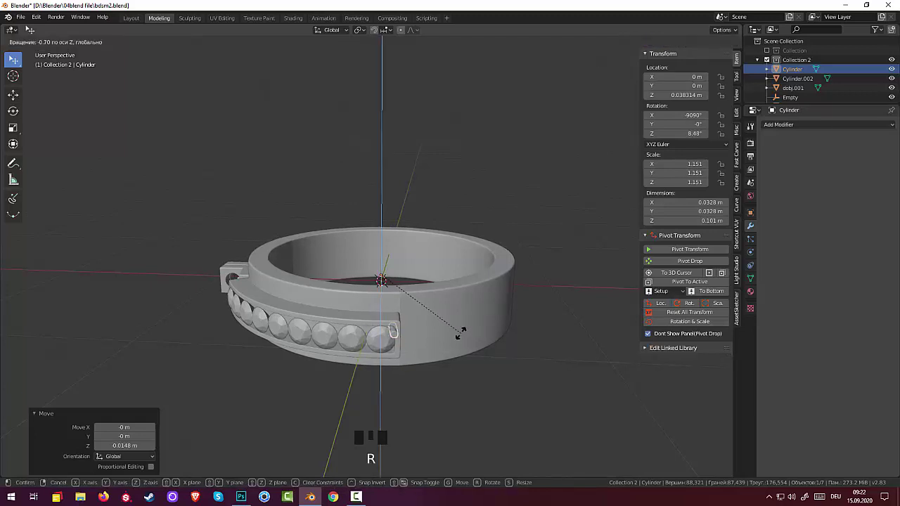
drag(475, 339, 481, 329)
drag(488, 331, 459, 303)
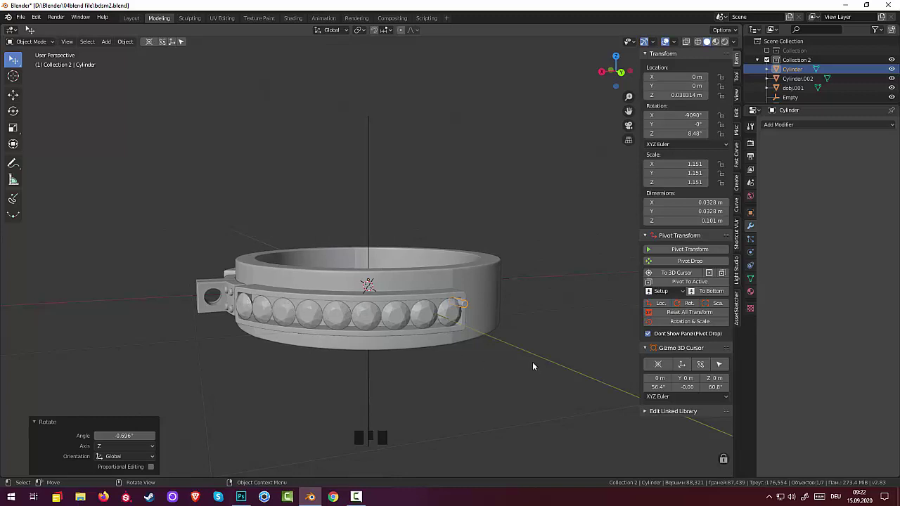
Step: Inspect the Empty and reselect the pin cylinder
drag(539, 354, 670, 312)
drag(670, 313, 580, 319)
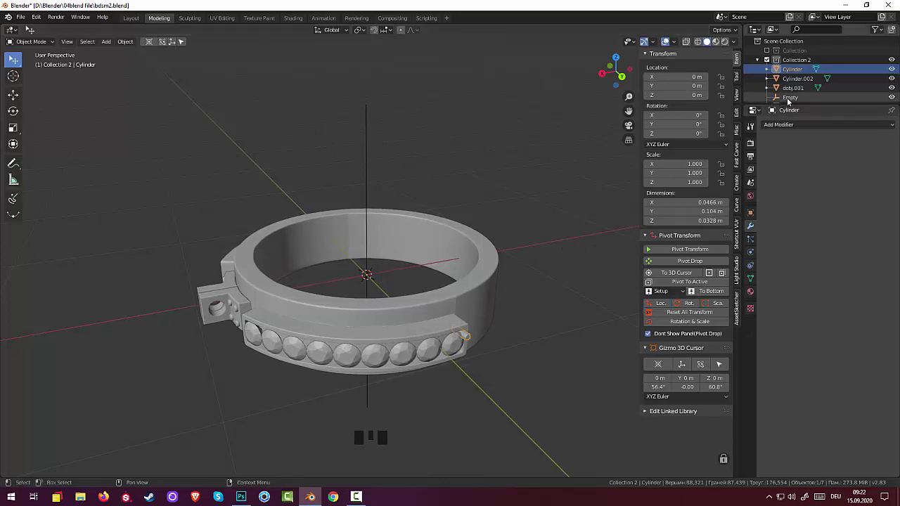
click(790, 102)
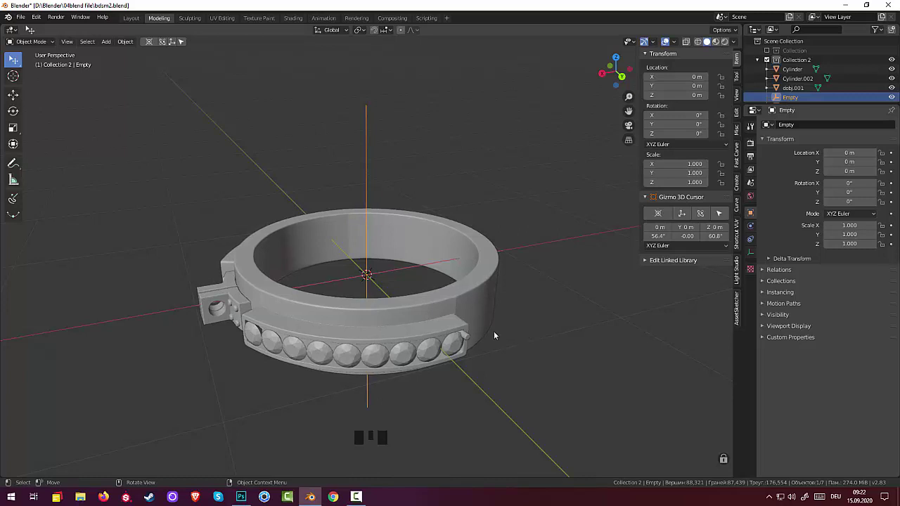
click(468, 340)
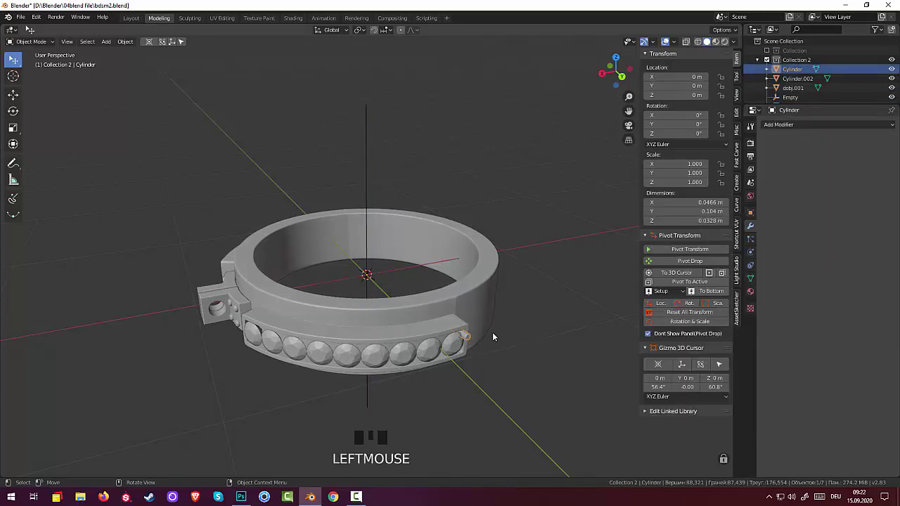
Step: Nudge the pin into the channel beside the last gem and start adding an Array modifier
drag(500, 335, 276, 349)
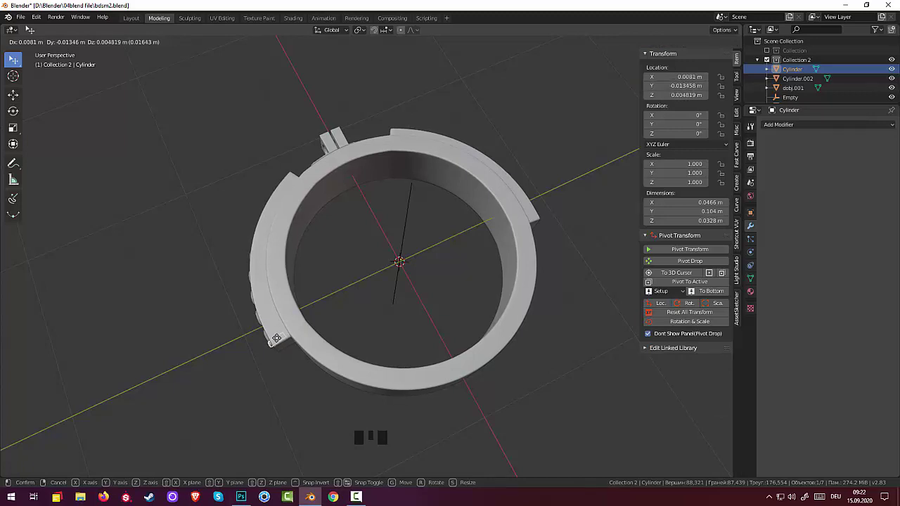
drag(344, 331, 417, 350)
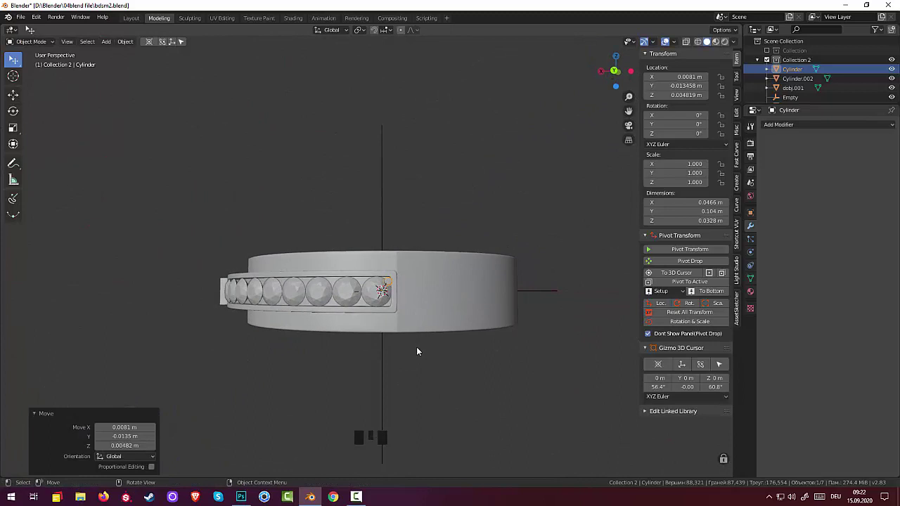
drag(419, 363, 778, 293)
drag(787, 126, 711, 150)
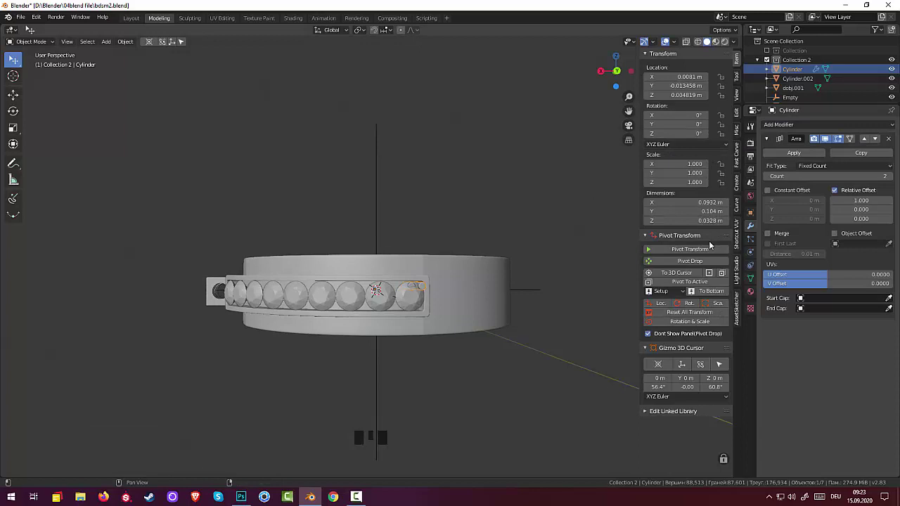
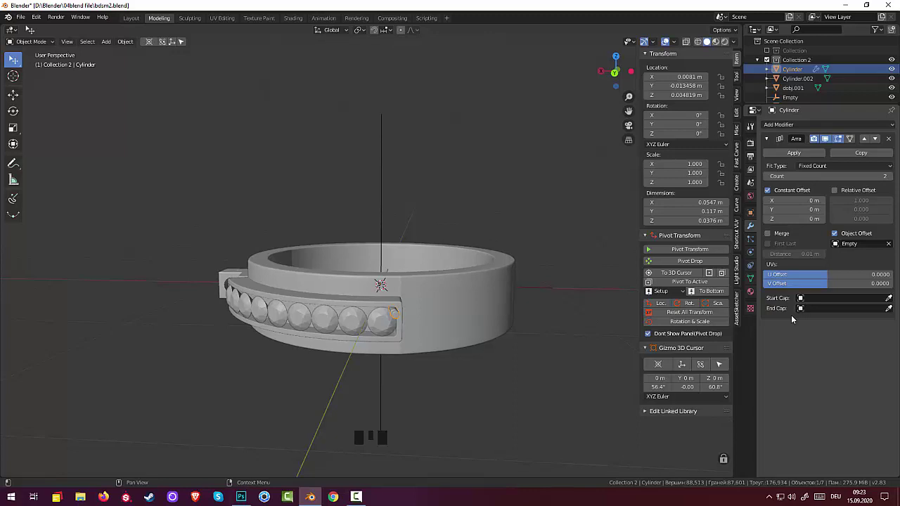
key(ctrl+z)
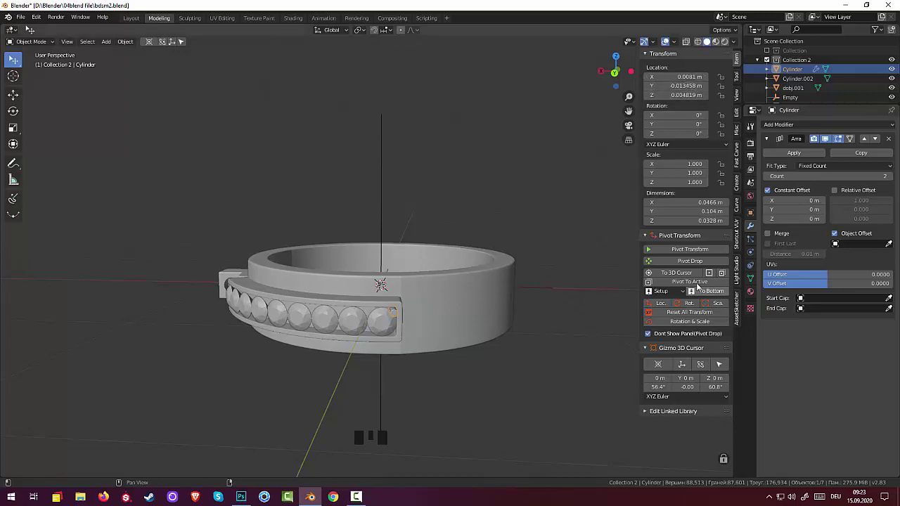
drag(693, 316, 668, 292)
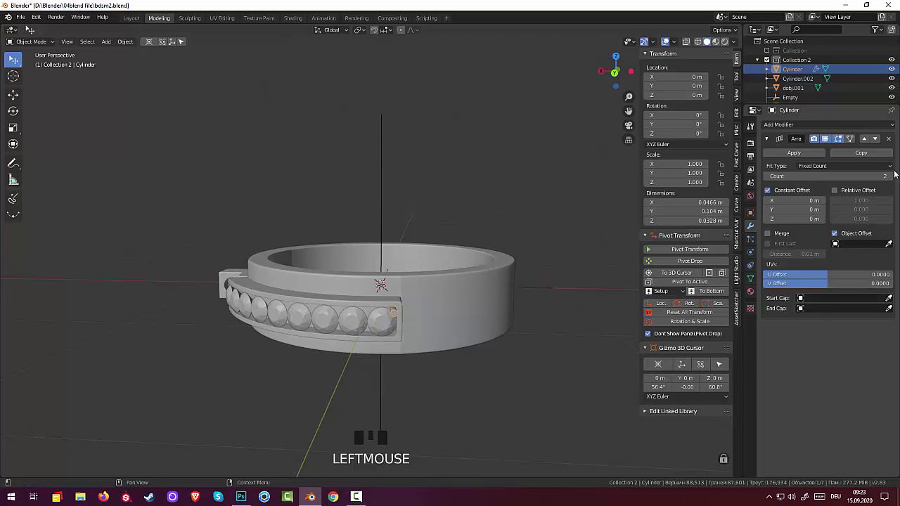
drag(894, 180, 862, 210)
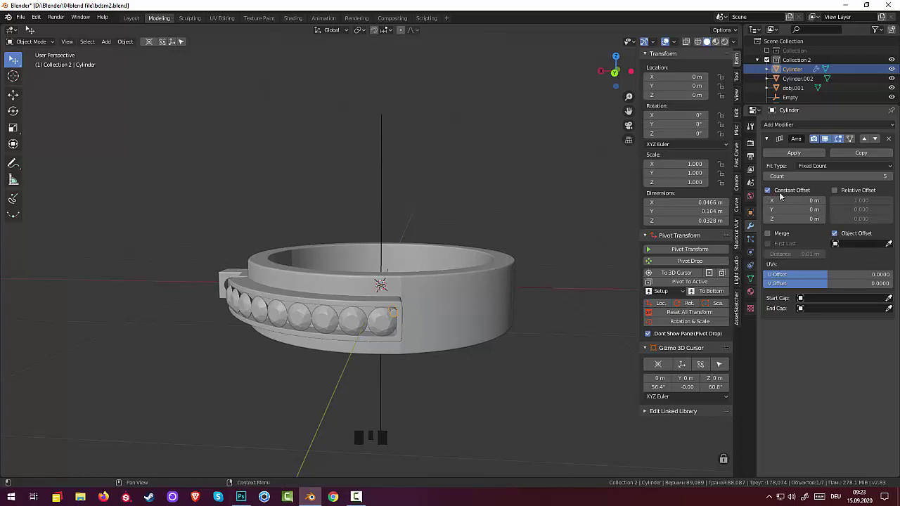
drag(894, 140, 858, 179)
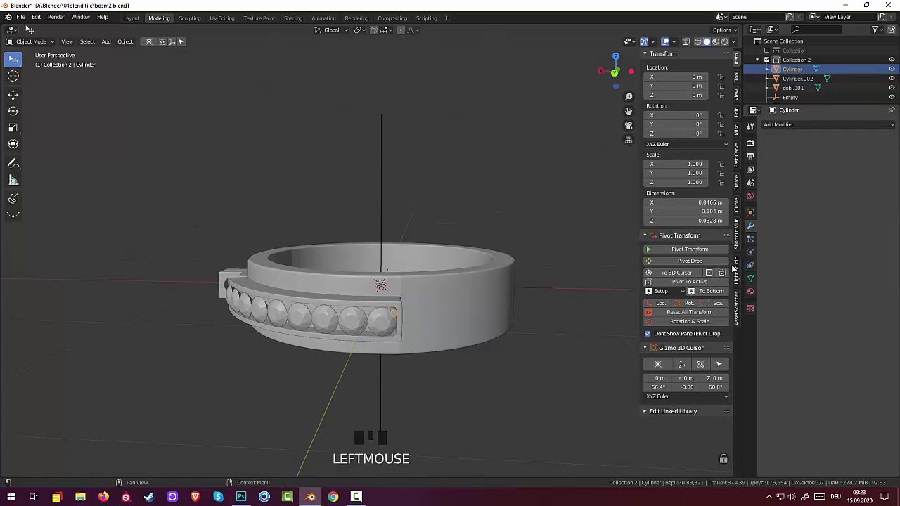
Step: Add a new Plain Axes empty at the ring's centre
click(397, 317)
drag(532, 315, 386, 273)
click(386, 272)
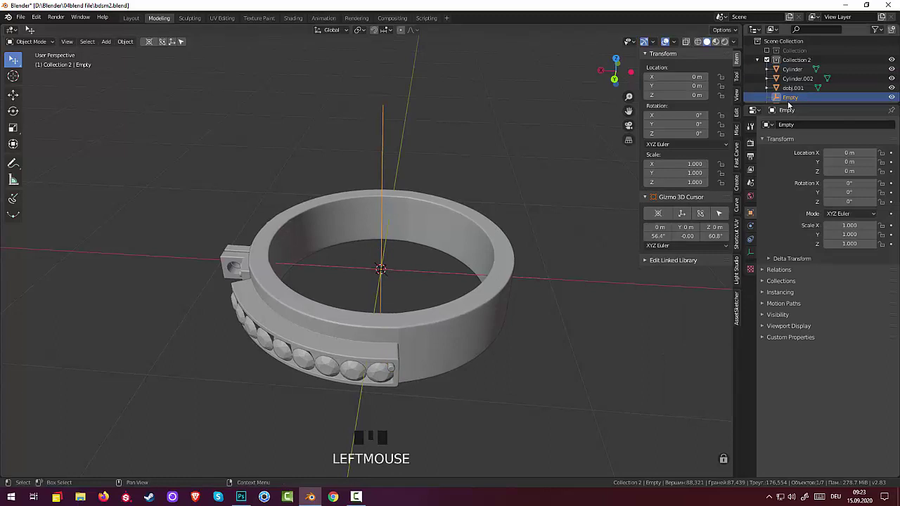
drag(795, 99, 540, 241)
drag(540, 240, 535, 226)
key(shift+a)
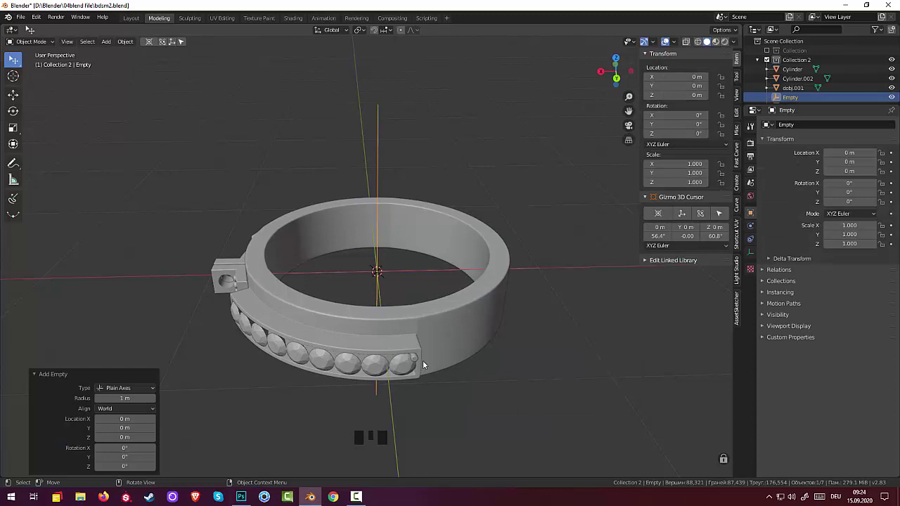
drag(513, 347, 770, 141)
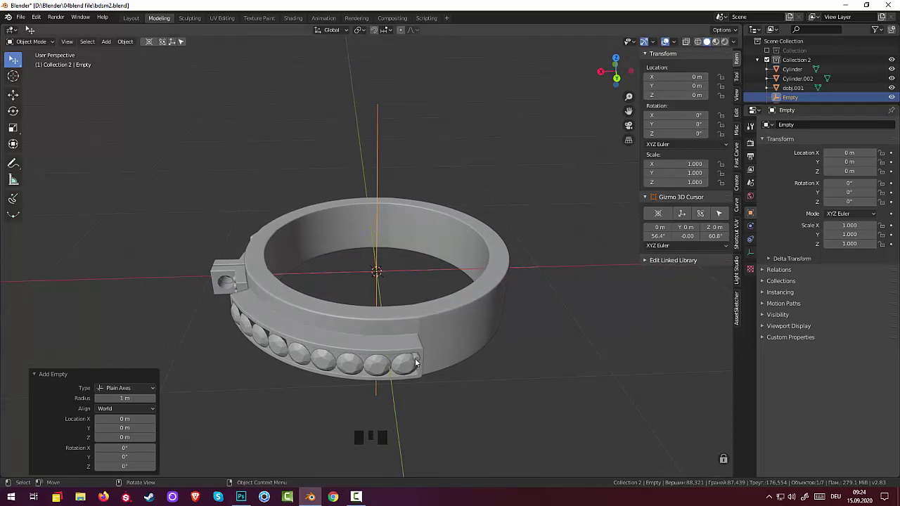
Step: Give the pin a two-copy Array with constant offset on, relative offset off and object offset enabled
click(418, 363)
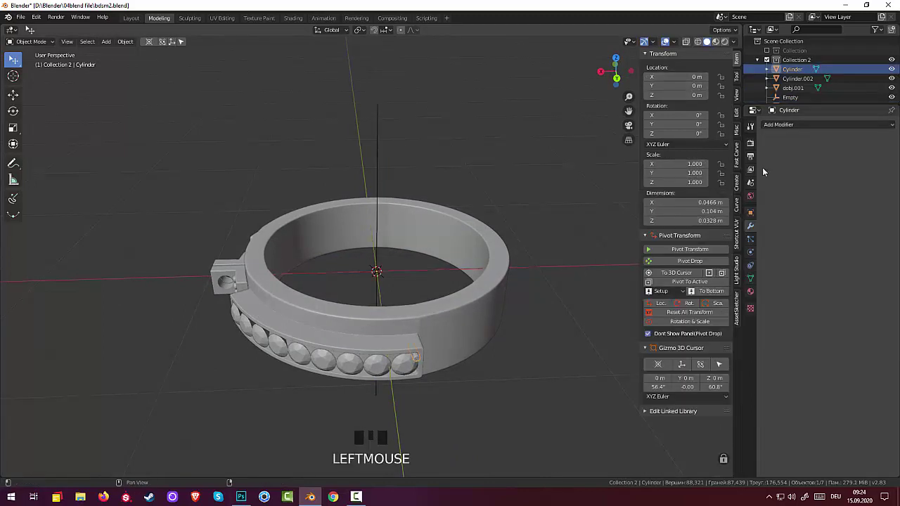
drag(787, 128, 856, 196)
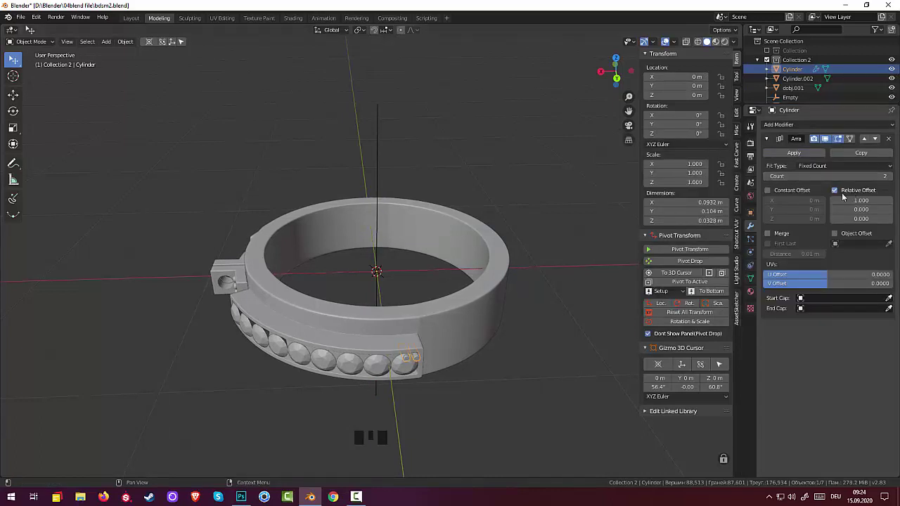
click(837, 193)
click(769, 194)
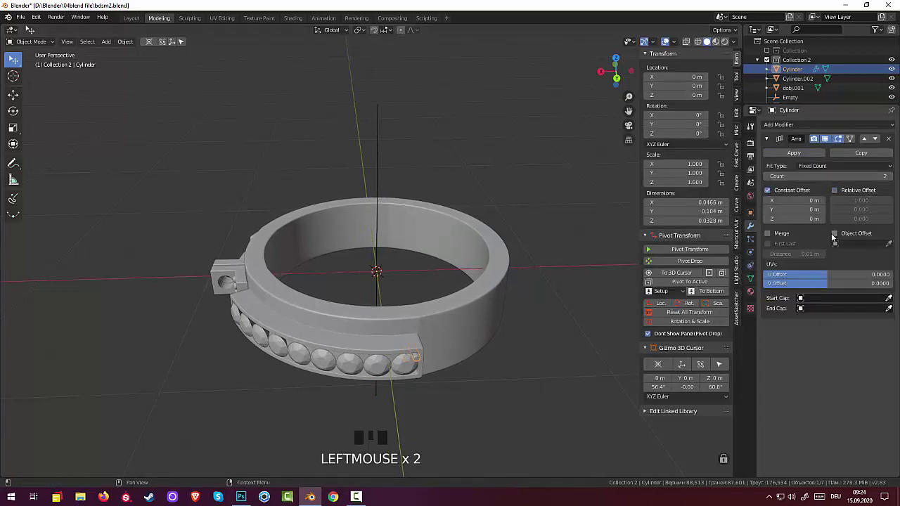
click(839, 237)
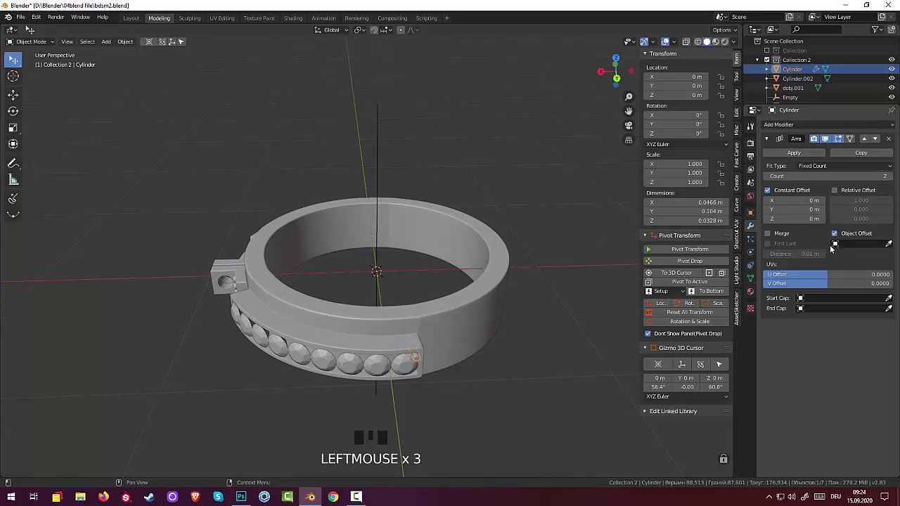
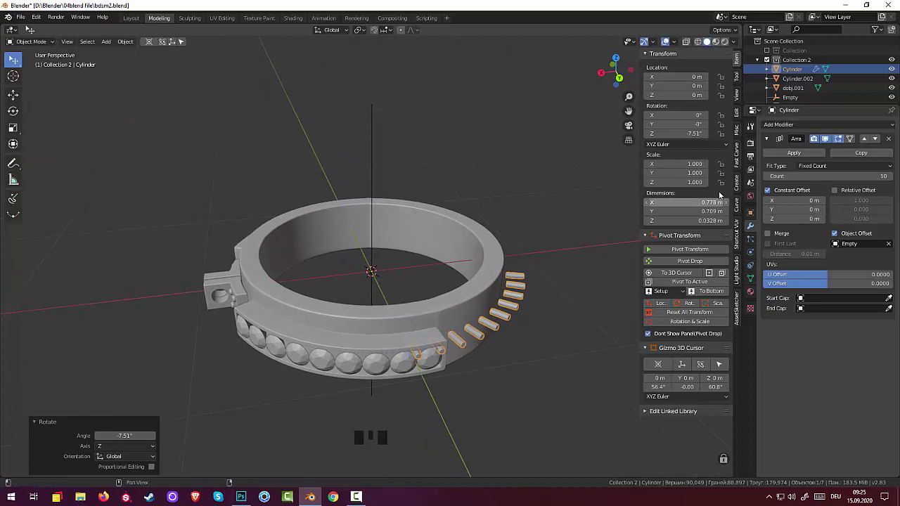
Step: Set the Empty as the array's offset object, try a Z rotation, then undo back to about −7.5°
click(797, 153)
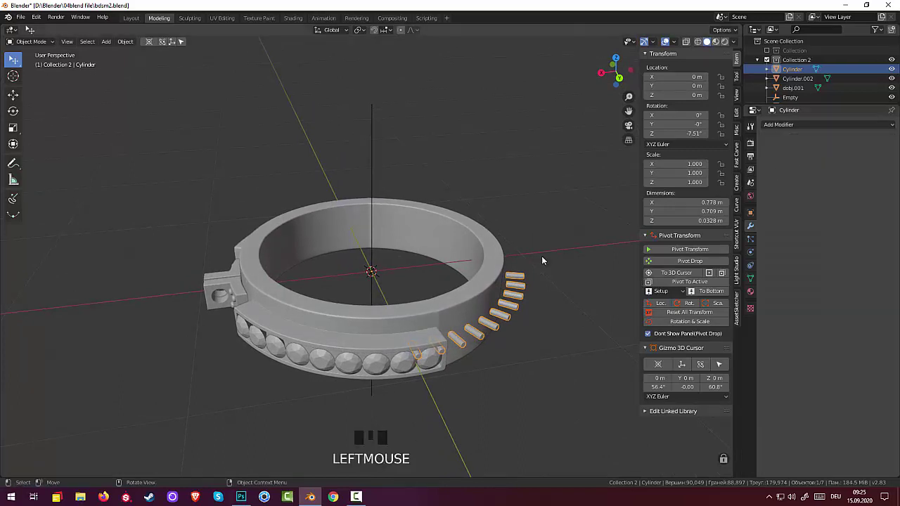
key(r)
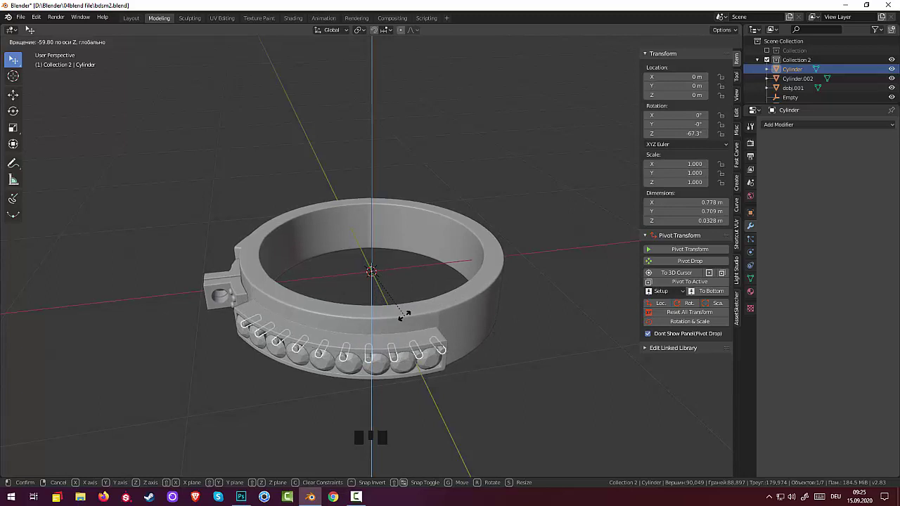
drag(463, 315, 460, 291)
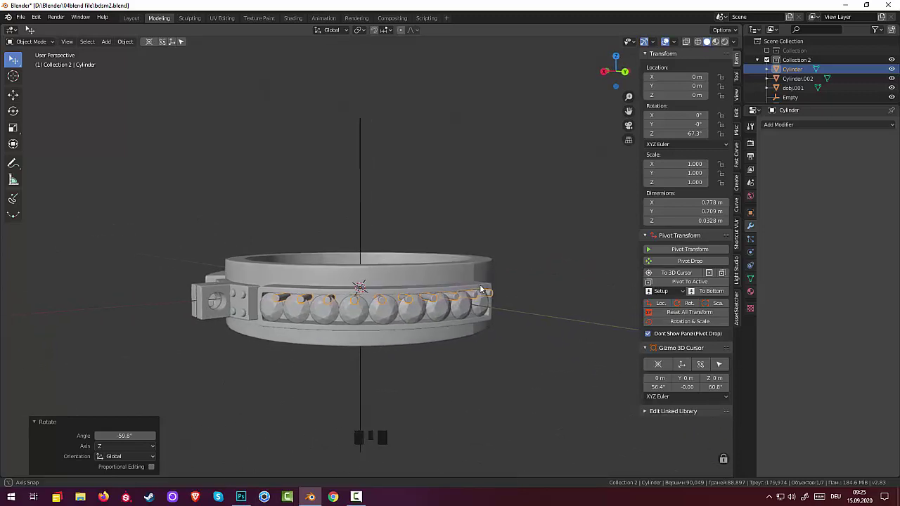
key(ctrl+z)
key(ctrl+z)
key(ctrl+z)
key(ctrl+z)
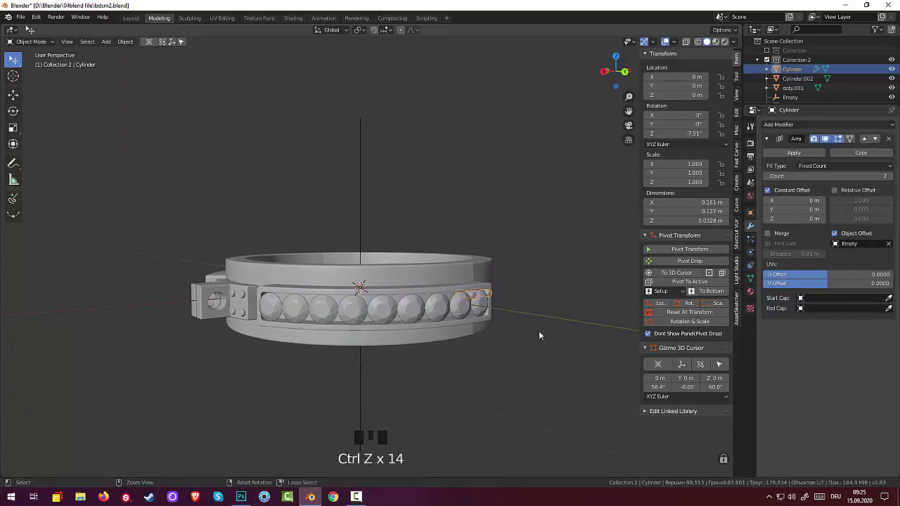
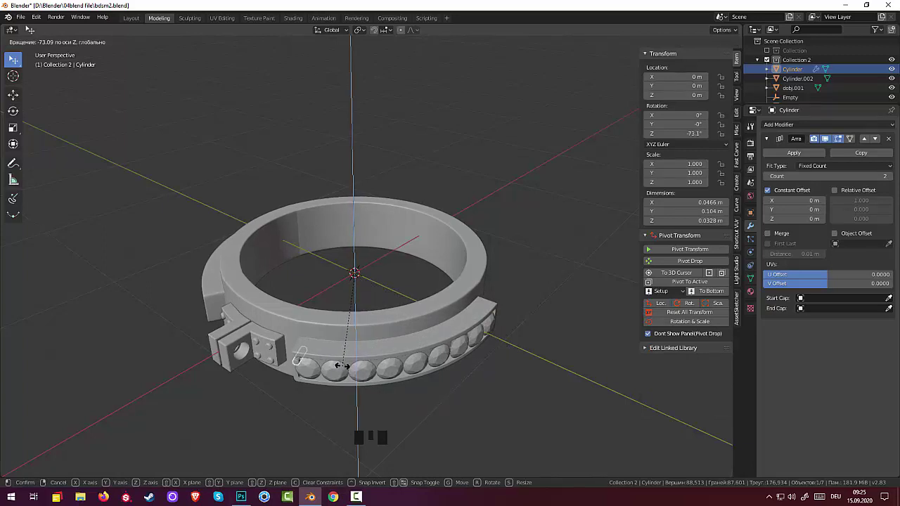
Step: Re-enable the Empty offset, turn the pin to 7.54° around Z and raise the array count to 3
drag(407, 369, 407, 342)
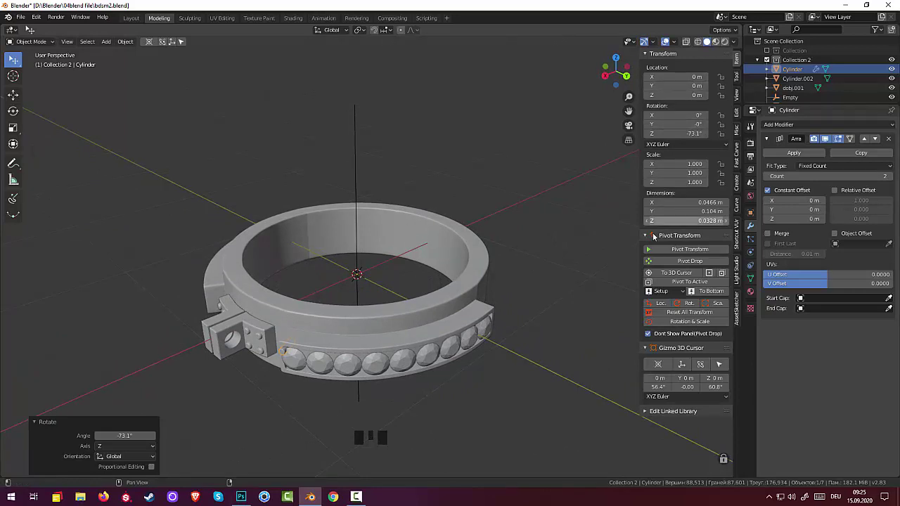
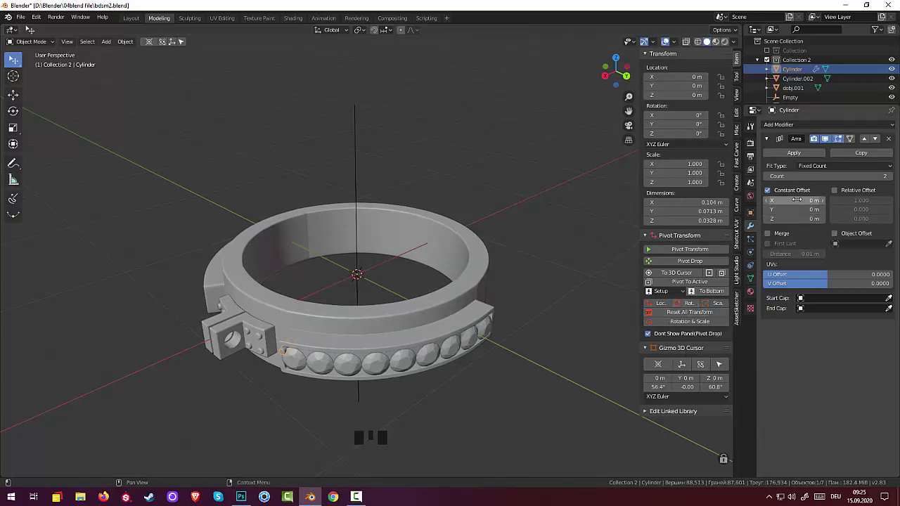
click(838, 239)
drag(838, 249, 805, 315)
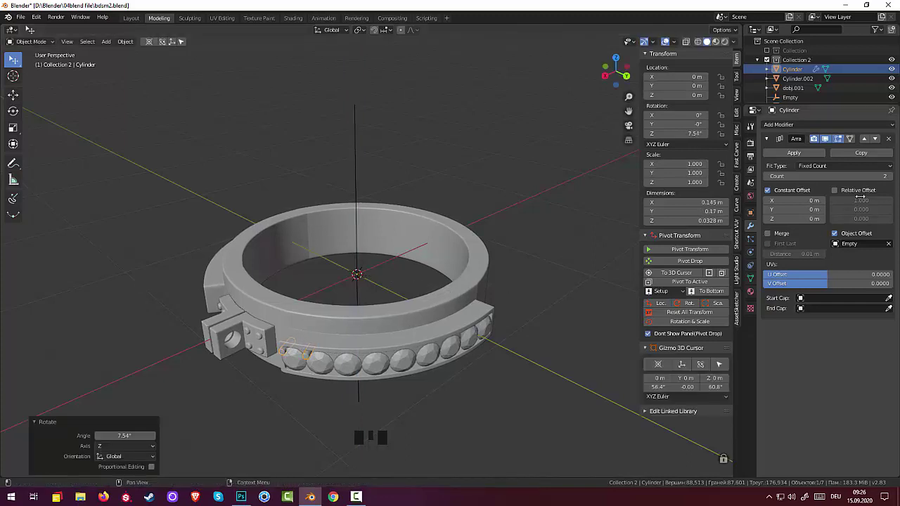
click(896, 180)
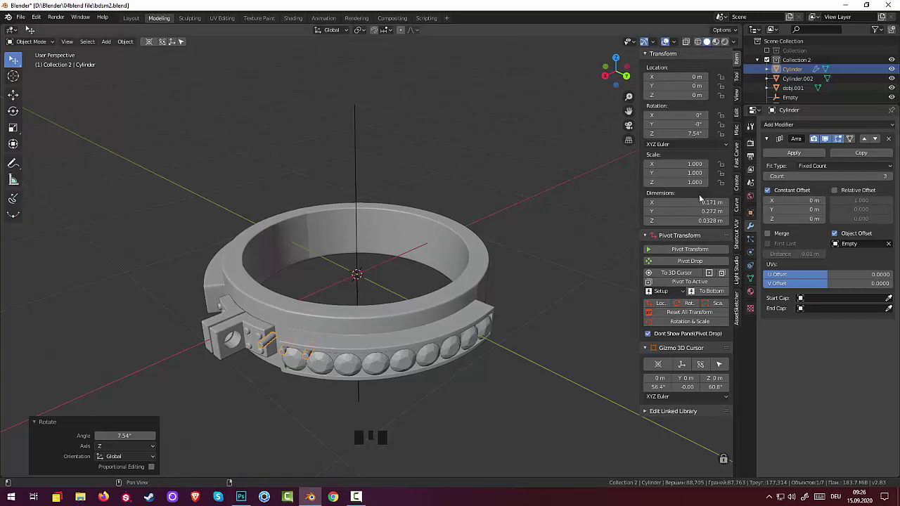
Step: Try three pin copies in the array, then return the count to two
drag(768, 178, 610, 273)
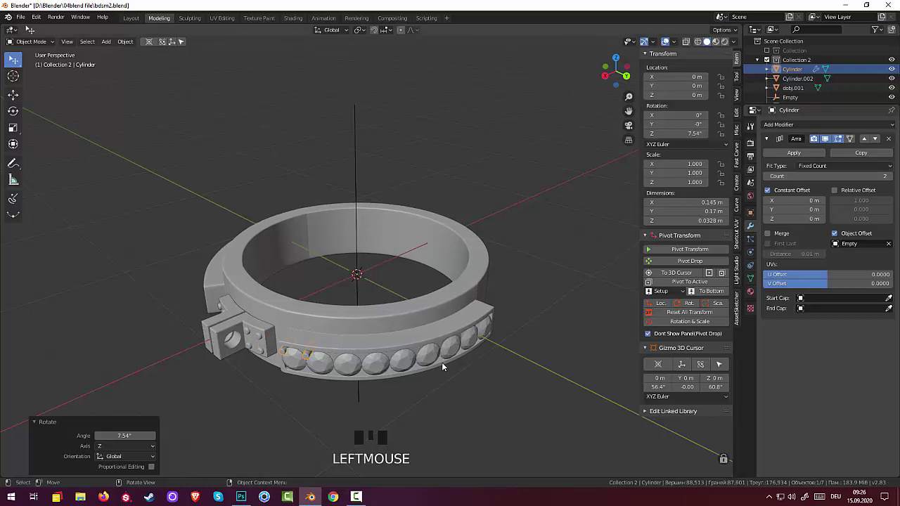
drag(439, 367, 413, 363)
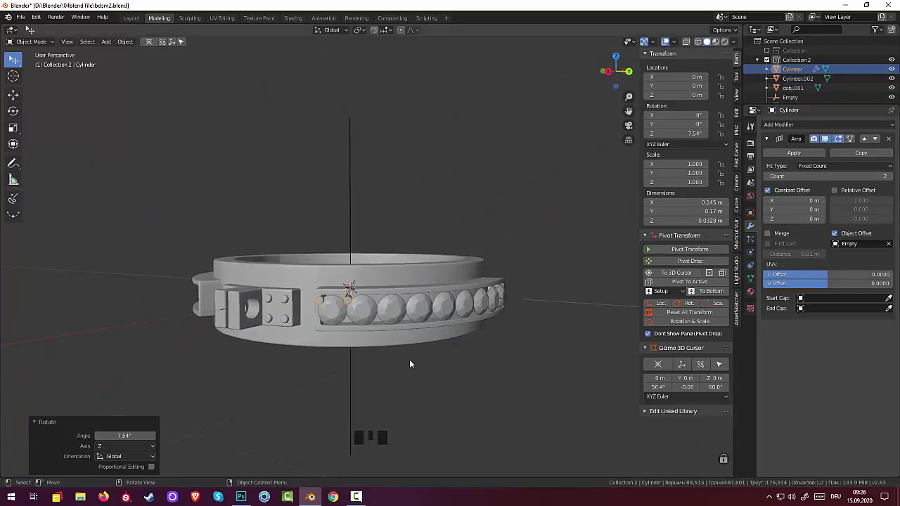
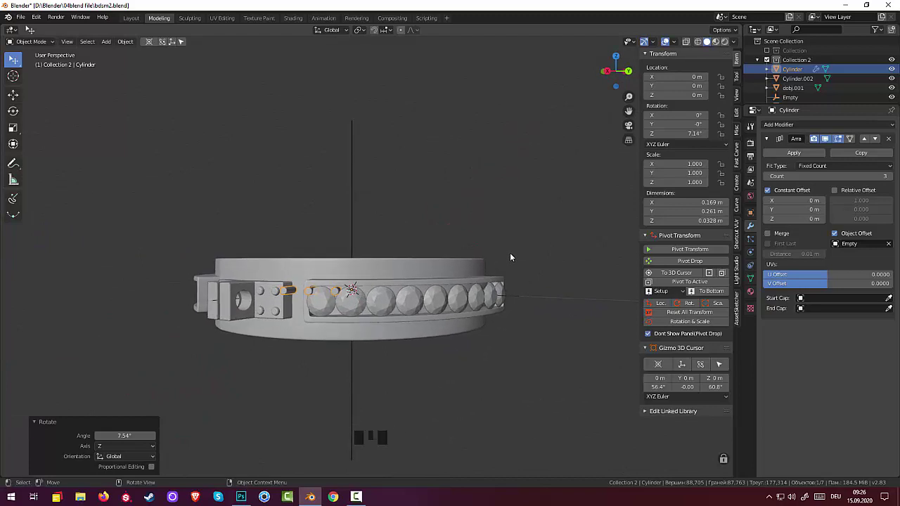
key(ctrl+z)
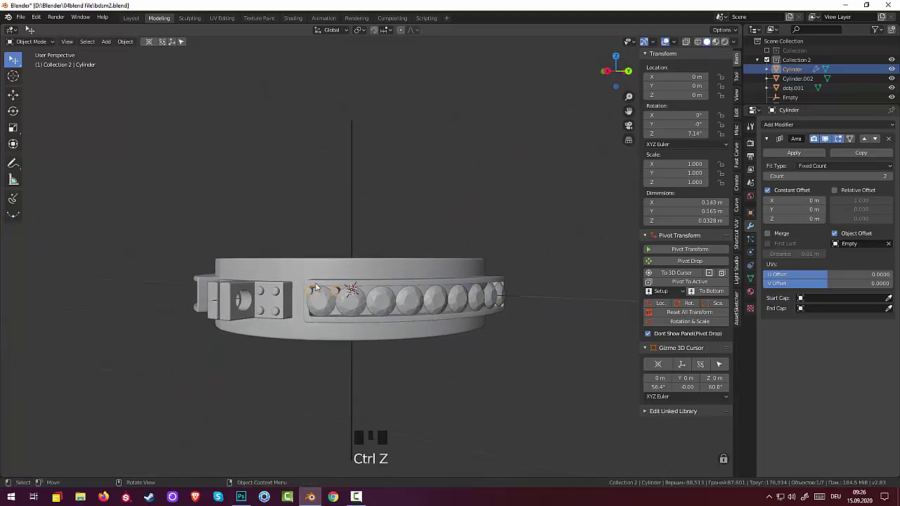
Step: Check the pin from above beside the ring and settle its Z rotation at about 7.14°
drag(458, 313, 360, 351)
click(361, 352)
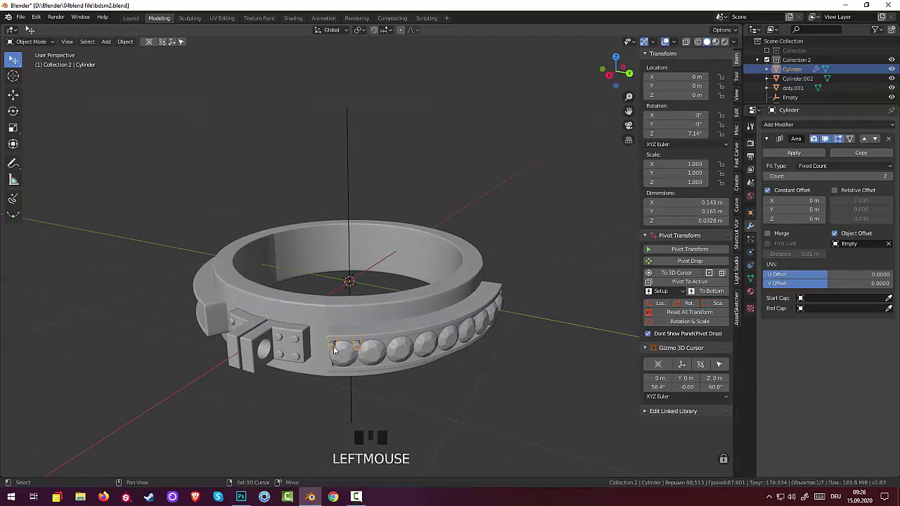
click(334, 349)
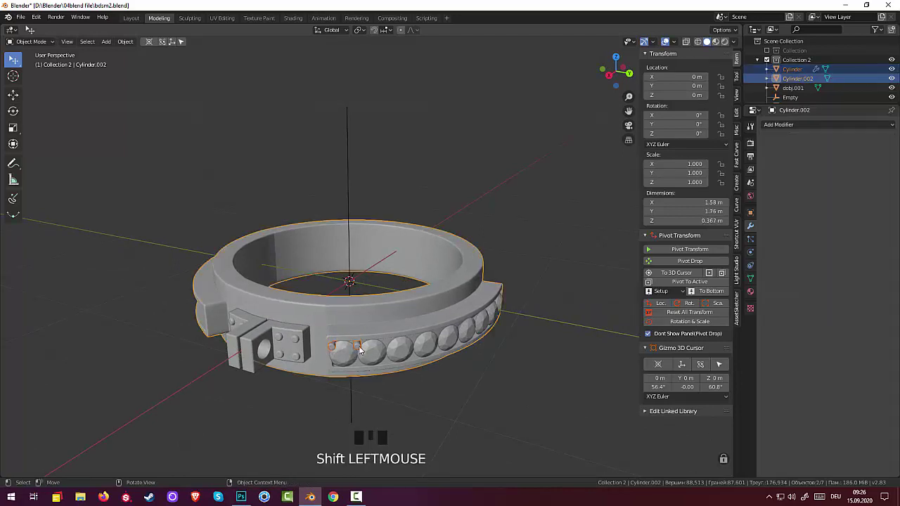
click(361, 350)
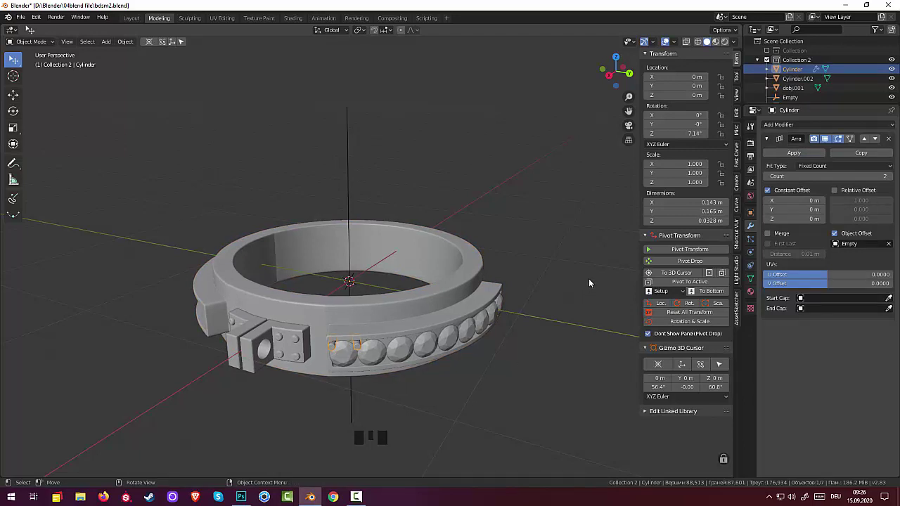
drag(592, 281, 600, 216)
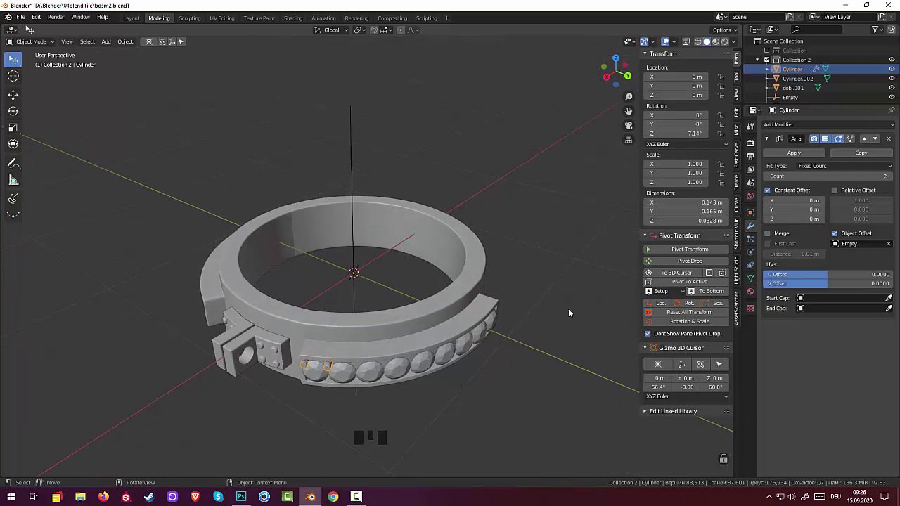
Step: Duplicate the pin pair in place and turn copies to 15.7° and 24° around Z, undoing a misplaced one
key(shift+d)
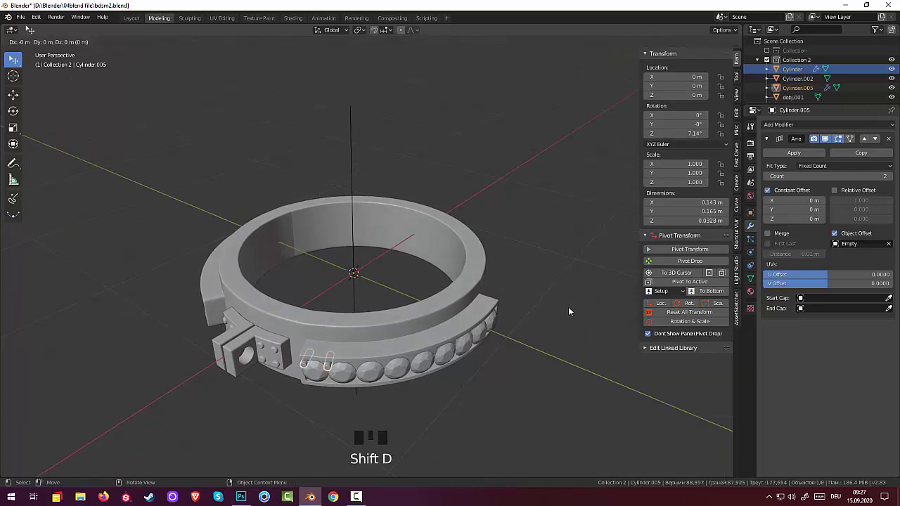
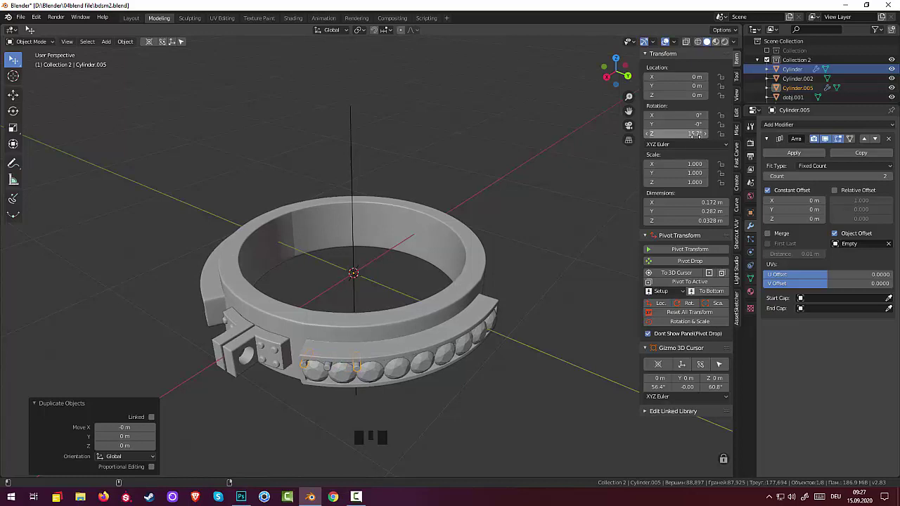
key(shift+d)
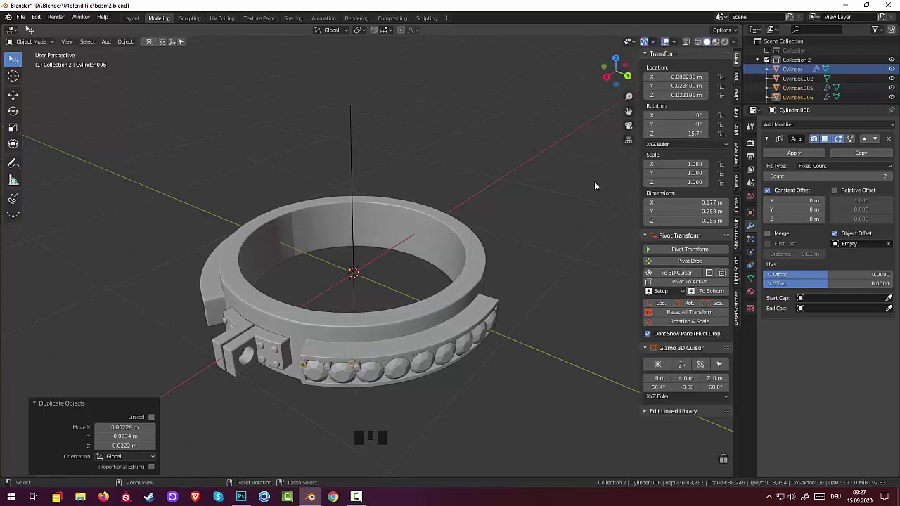
key(ctrl+z)
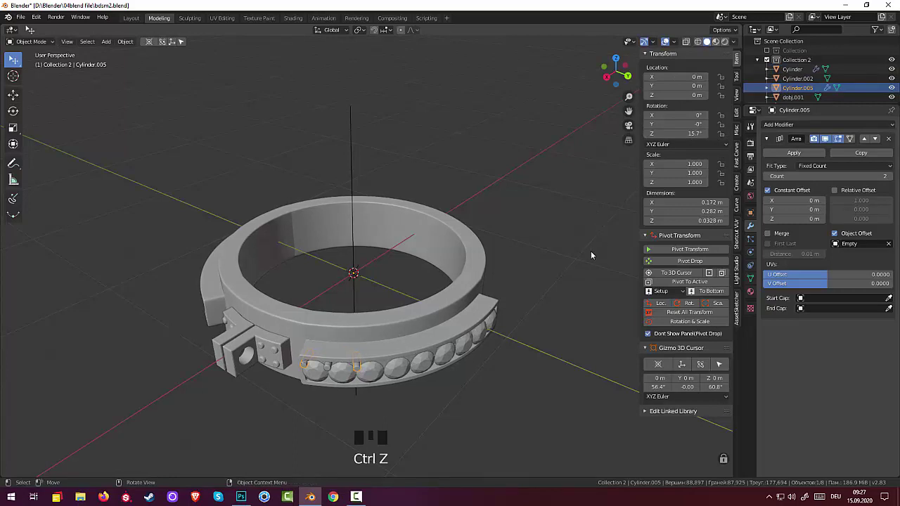
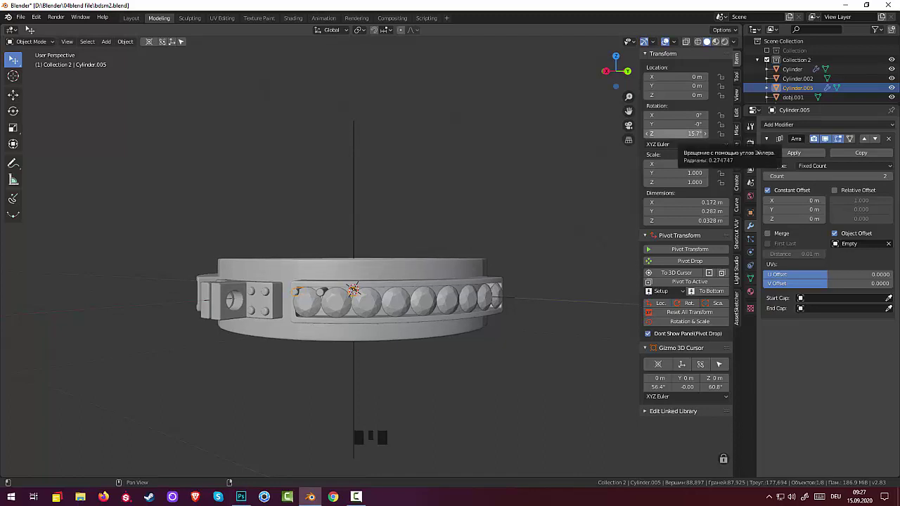
key(shift+d)
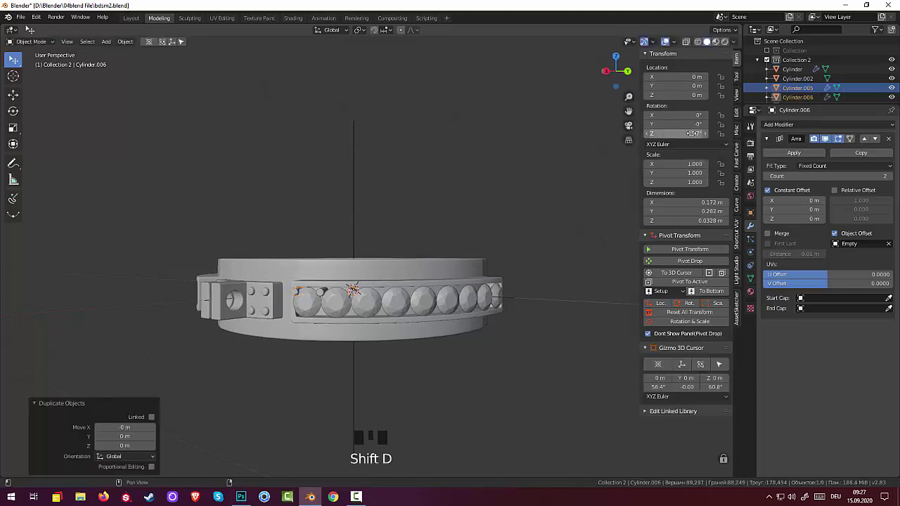
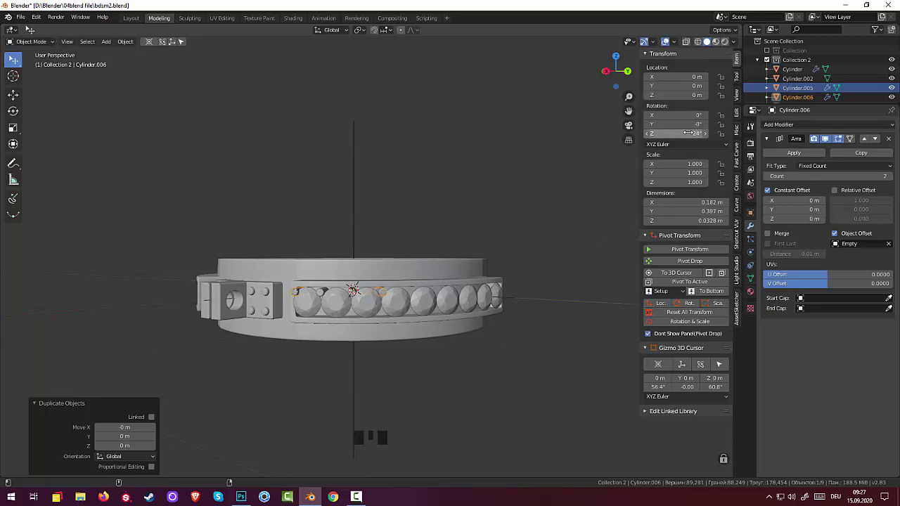
Step: Duplicate again for a copy at about 32.4° around Z and start the next pin pair
key(shift+d)
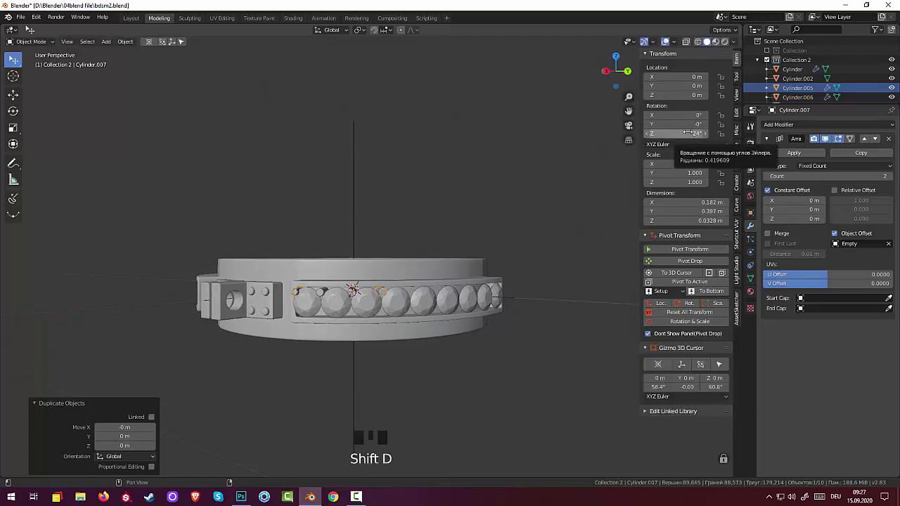
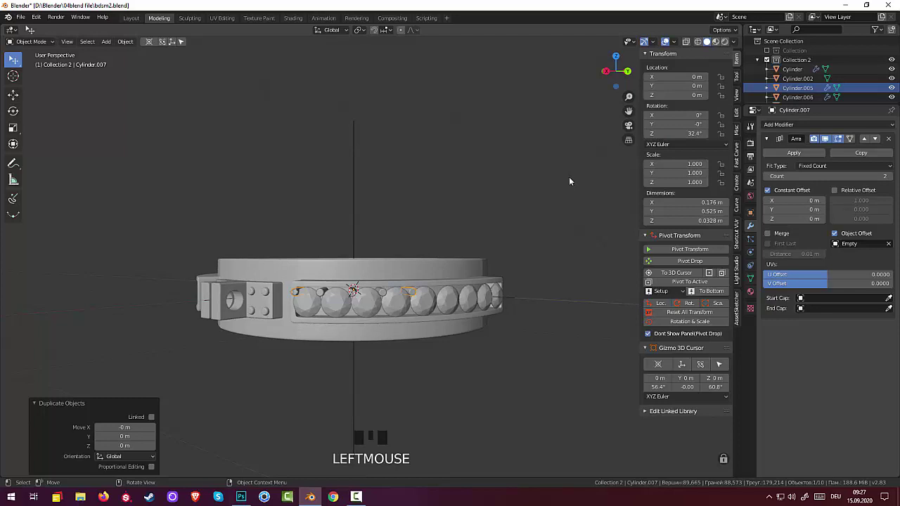
drag(570, 178, 358, 286)
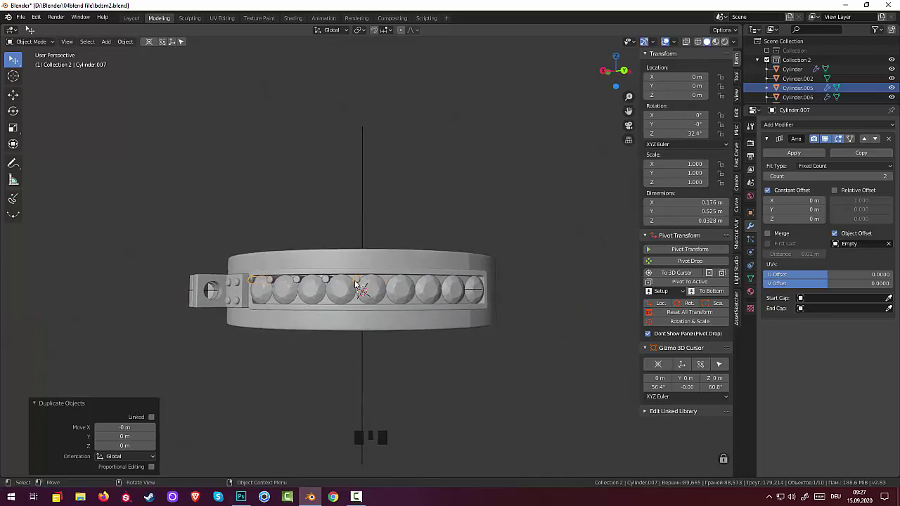
click(361, 283)
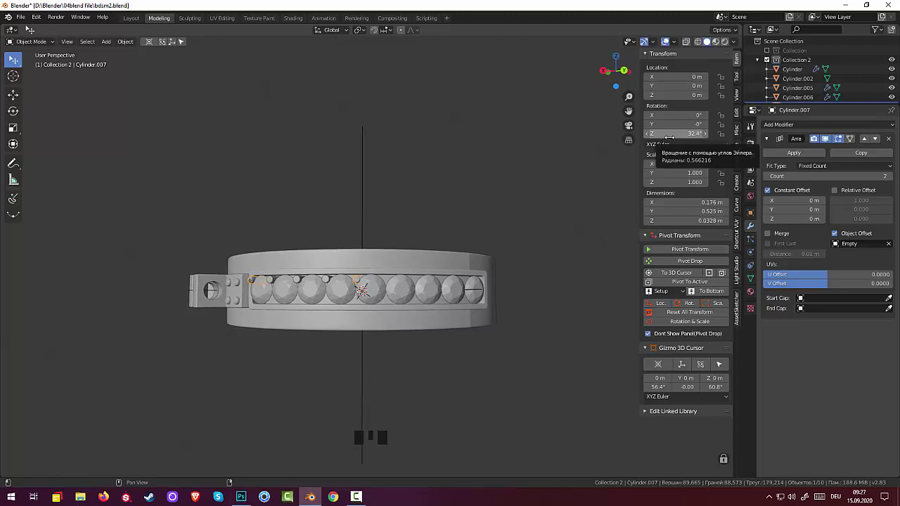
key(shift+d)
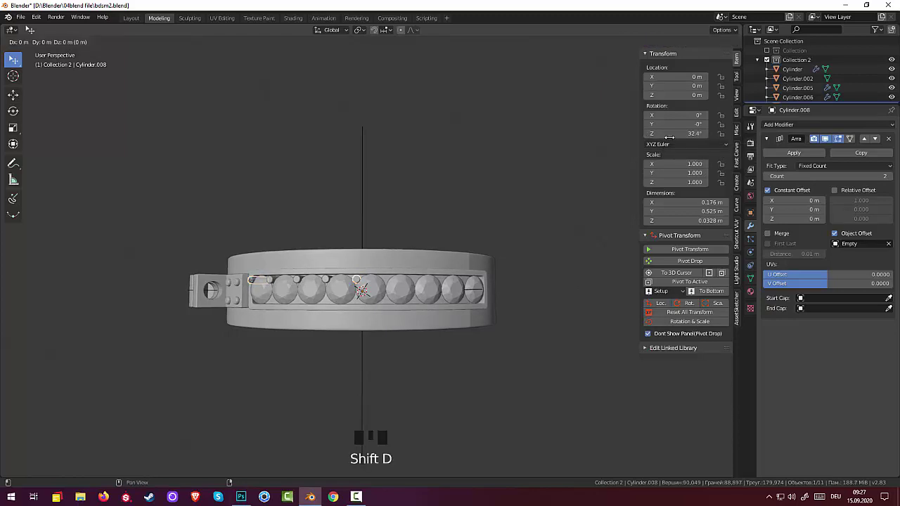
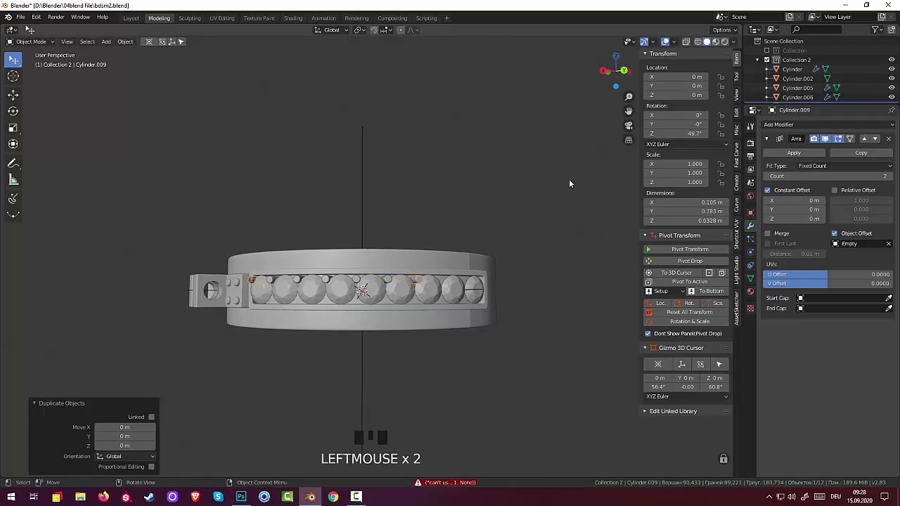
Step: Rotate and duplicate further pin pairs along the channel, the newest Cylinder.012 at about 73.4° around Z
drag(572, 186, 551, 186)
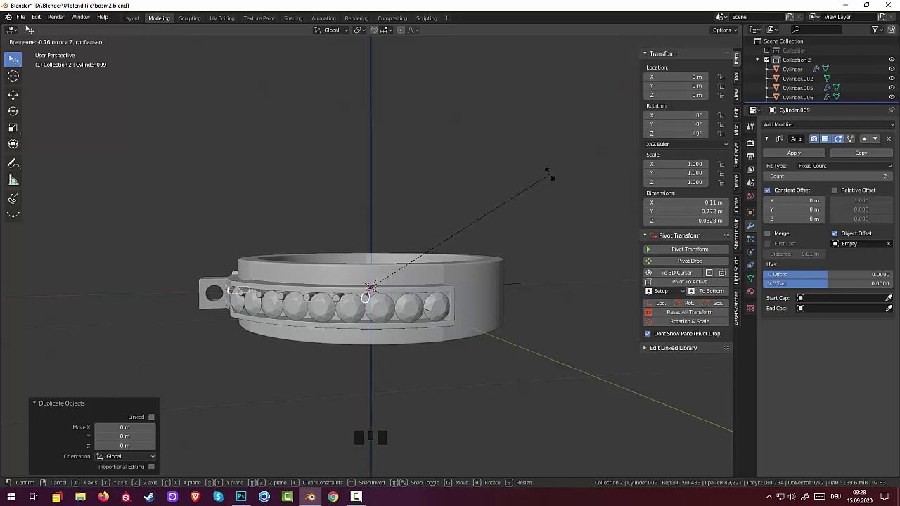
key(shift+d)
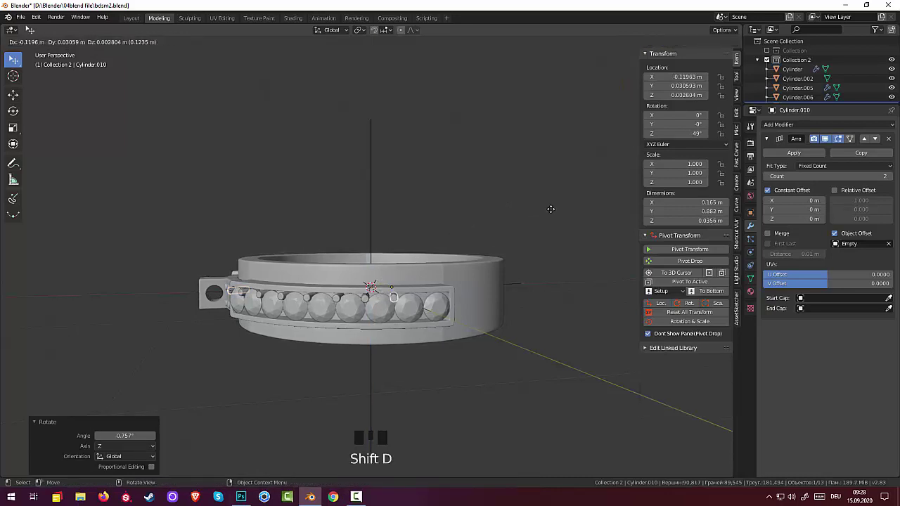
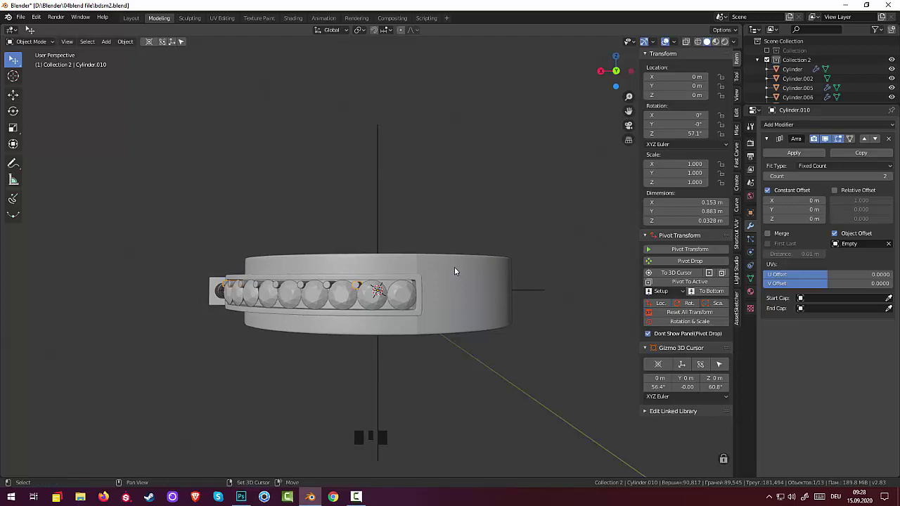
key(shift+d)
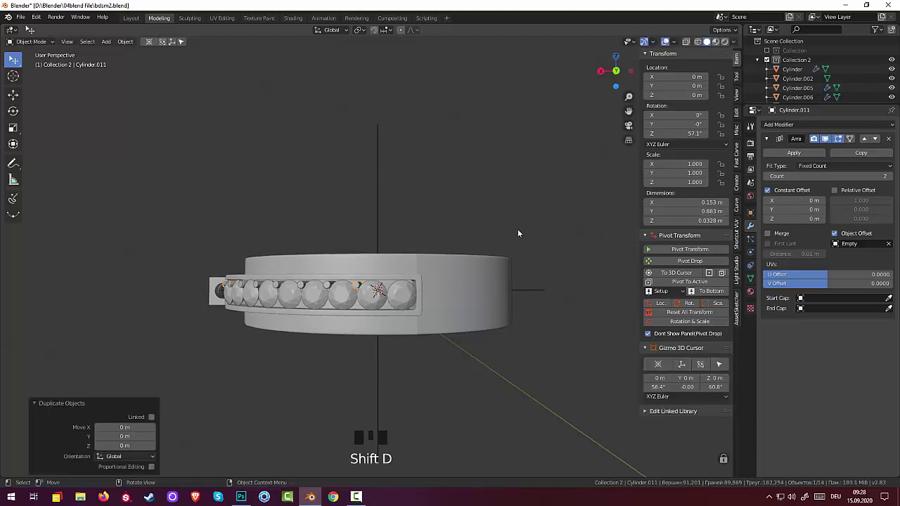
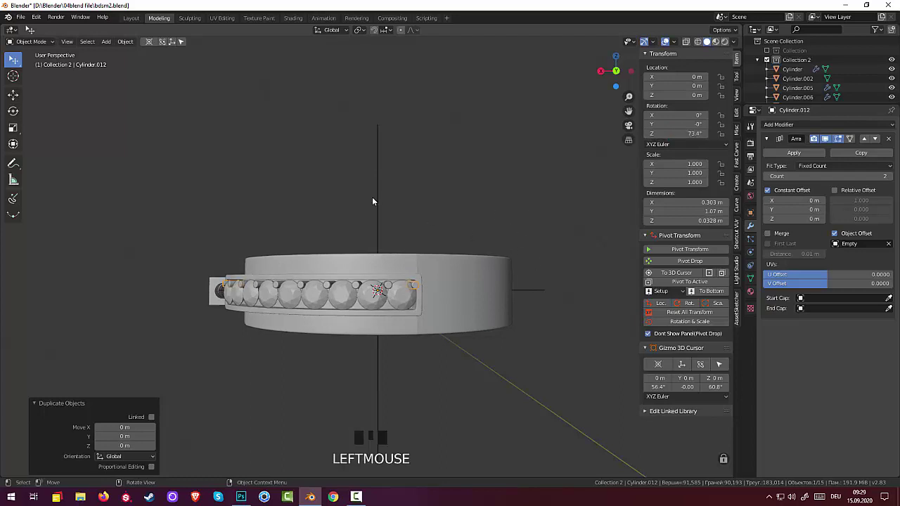
scroll(down, 3)
scroll(up, 3)
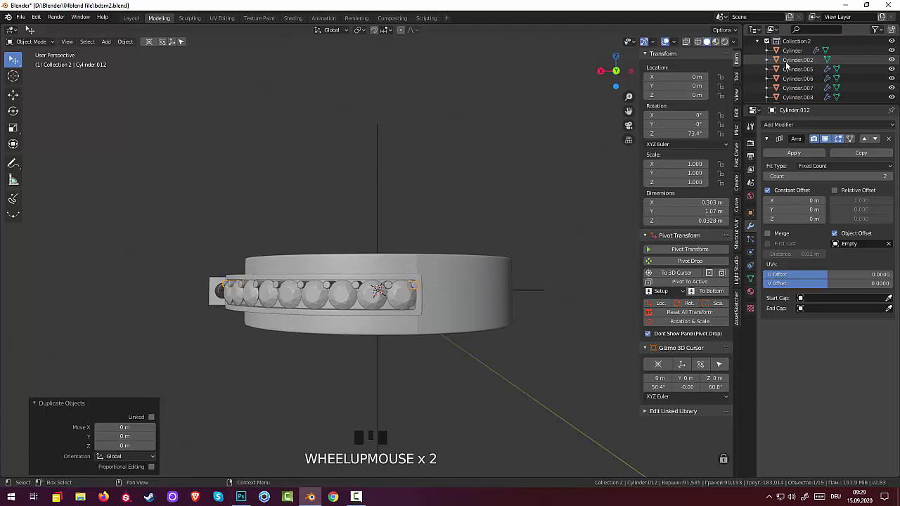
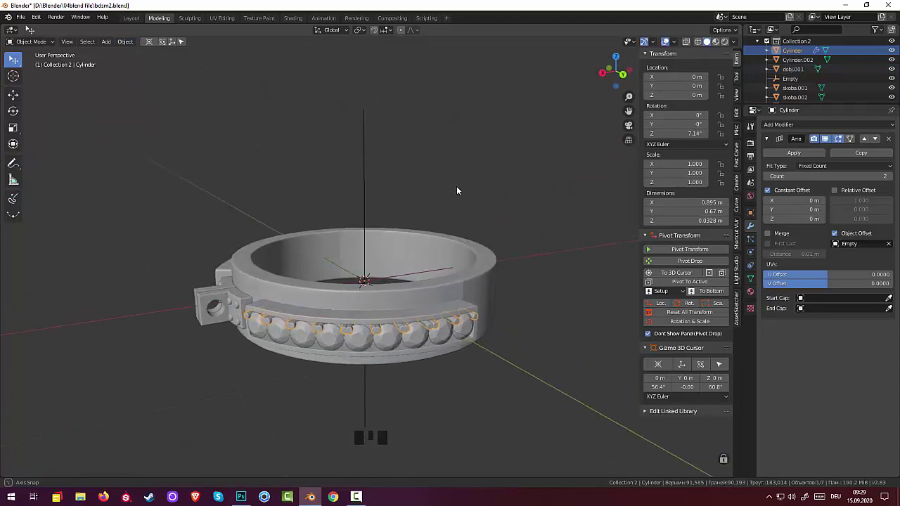
Step: Select all the pin copies and undo their accidental join
key(ctrl+z)
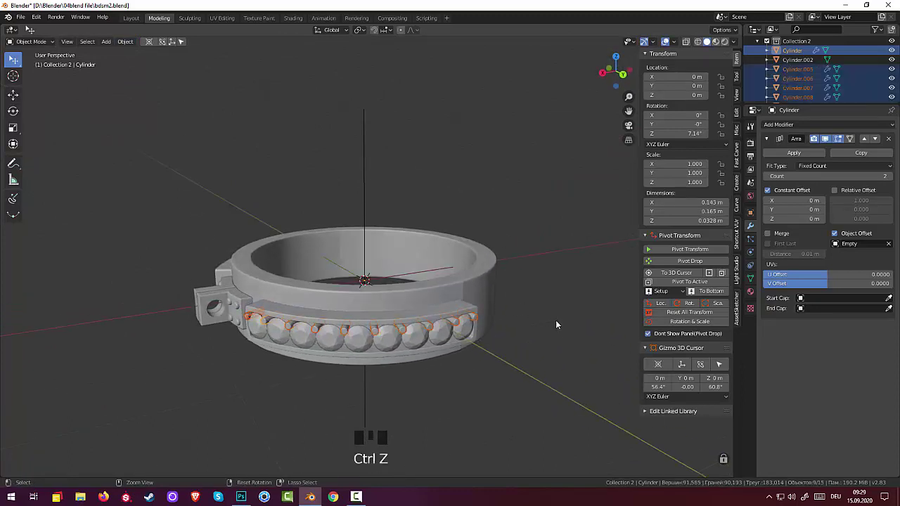
click(547, 329)
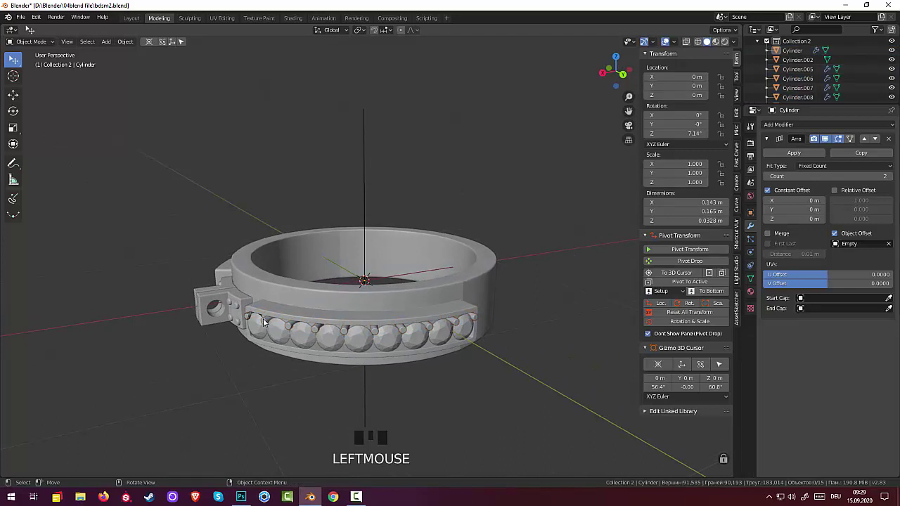
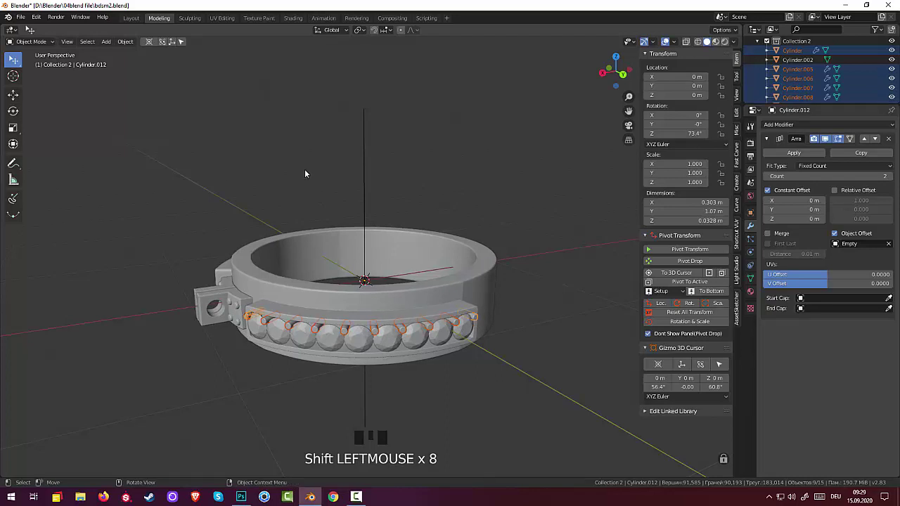
drag(132, 45, 147, 133)
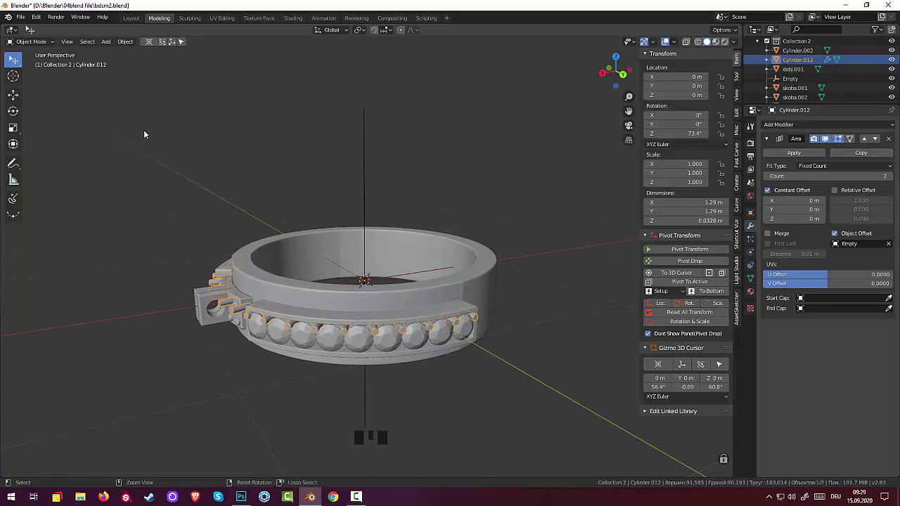
key(ctrl+z)
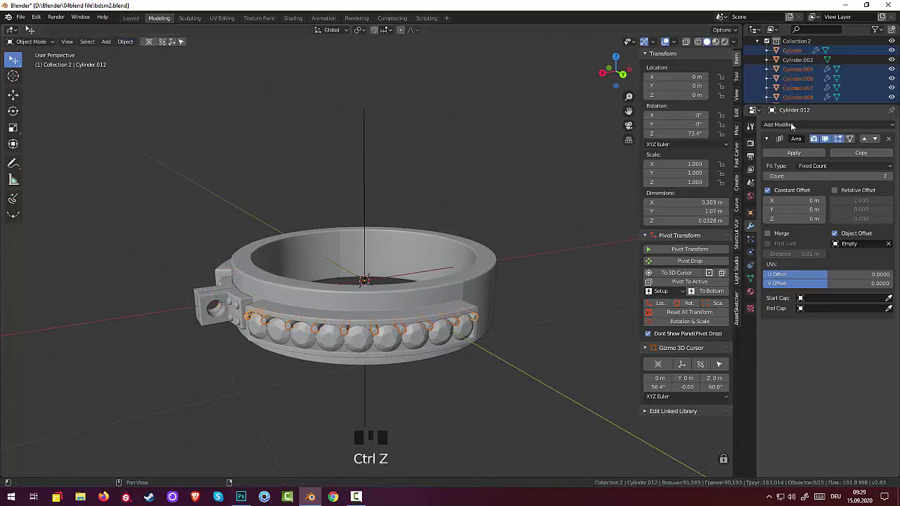
Step: Apply the Array modifiers as Visual Geometry to Mesh and duplicate a pin copy about 4 cm lower
click(796, 155)
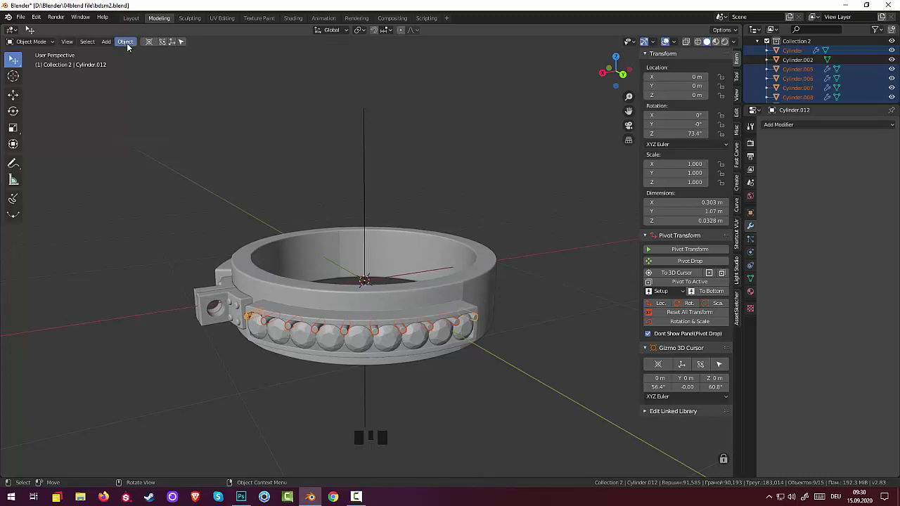
drag(127, 45, 430, 181)
drag(430, 181, 406, 191)
key(shift+d)
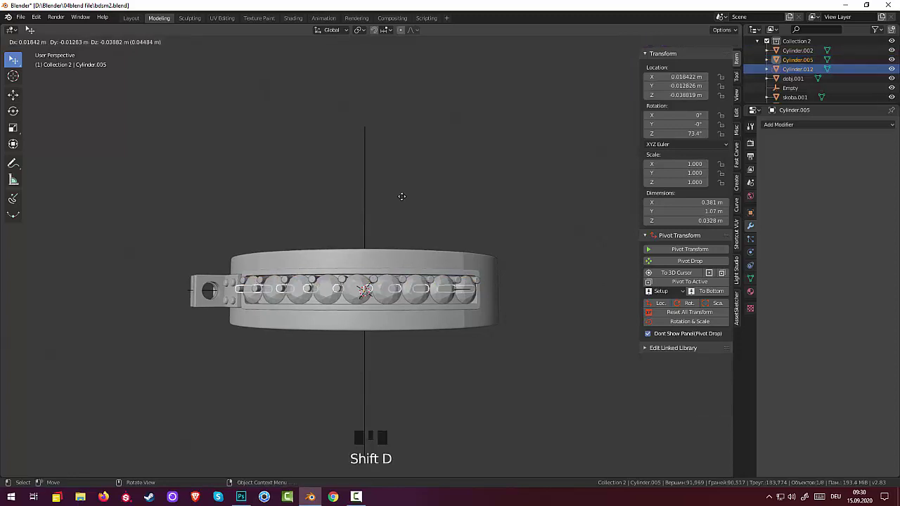
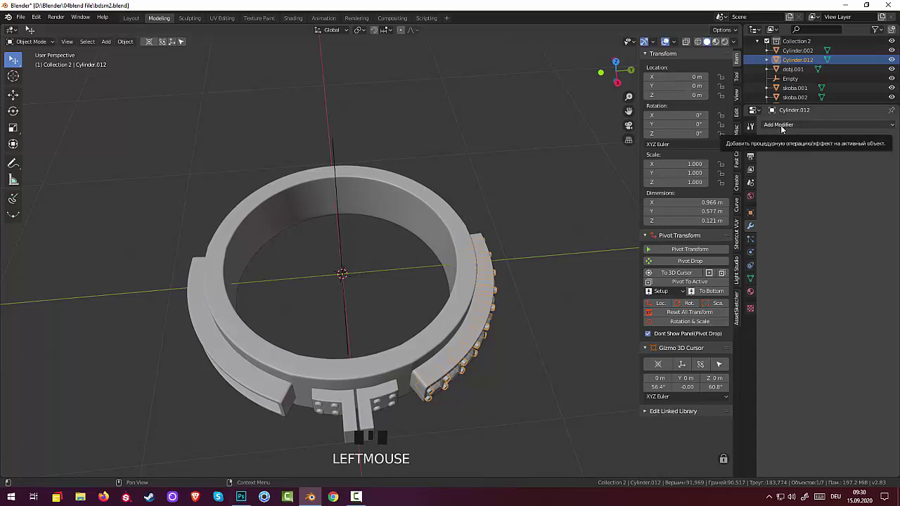
Step: Set the joined pins' origin to the 3D cursor and add an X-axis Mirror modifier
drag(131, 45, 261, 84)
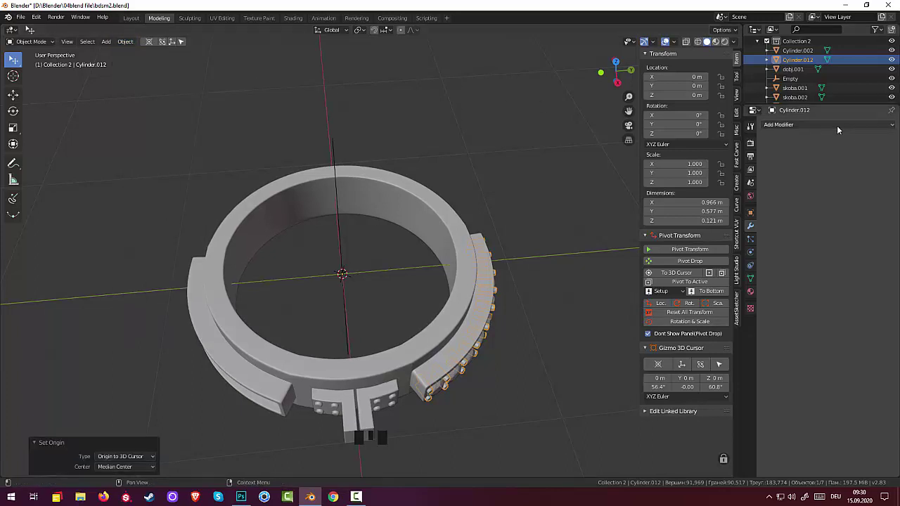
drag(781, 126, 707, 222)
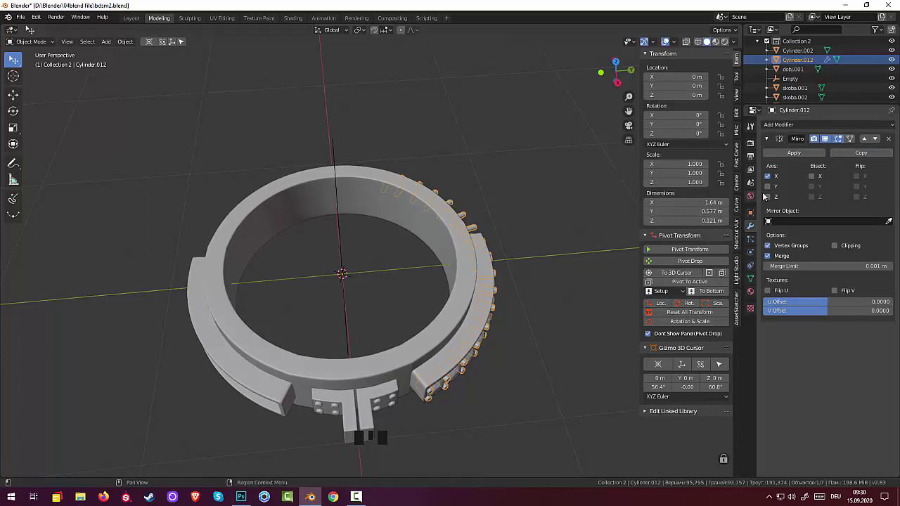
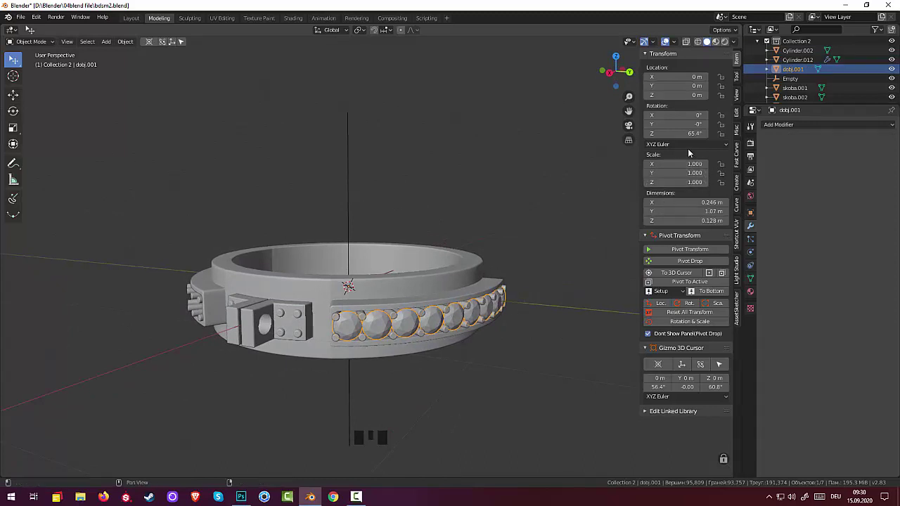
Step: Clear dobj.001's rotation, set its origin to the 3D cursor and mirror the gem row across the ring
drag(691, 316, 655, 312)
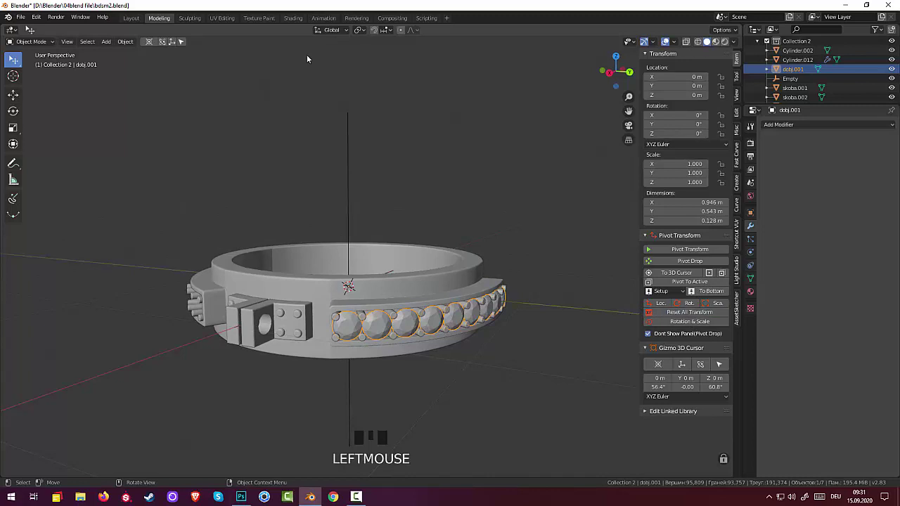
drag(129, 46, 268, 85)
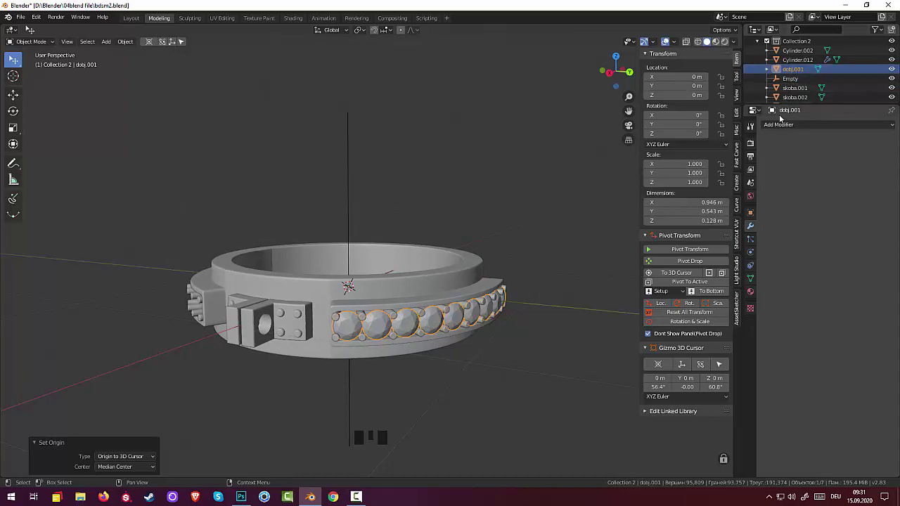
drag(776, 126, 729, 212)
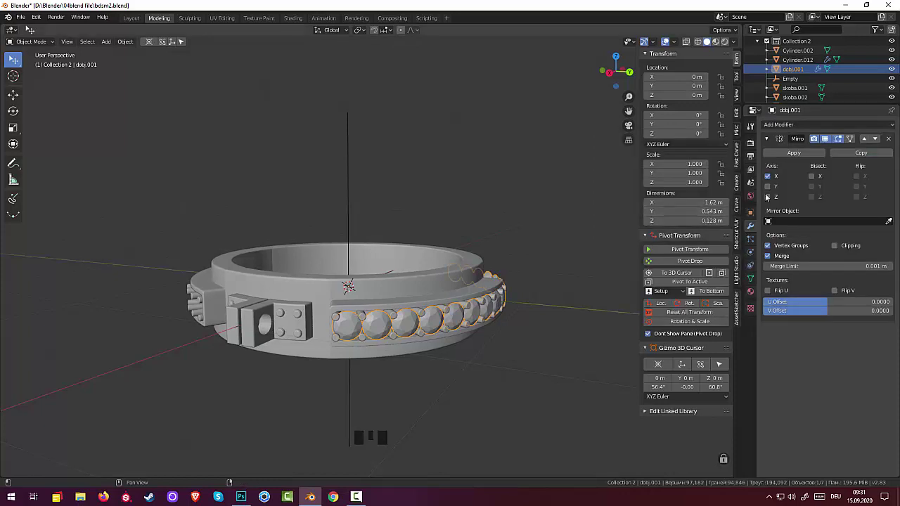
click(771, 190)
click(770, 180)
Step: Toggle the Outliner collections to show the reference ring model instead
click(560, 254)
drag(581, 217, 617, 223)
scroll(down, 3)
scroll(up, 3)
drag(575, 252, 766, 44)
click(766, 44)
click(767, 44)
click(769, 57)
Step: Expand the reference pin object in the Outliner and hide the reference ring collection
click(769, 64)
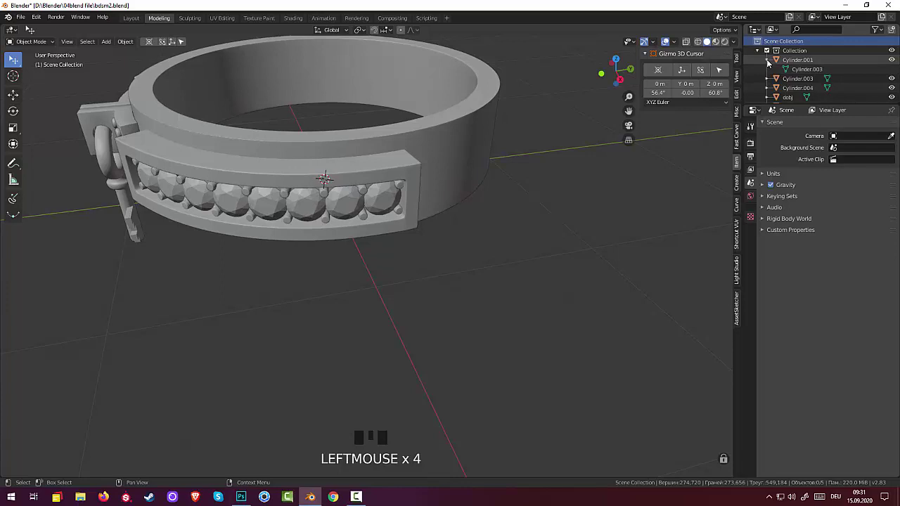
click(767, 53)
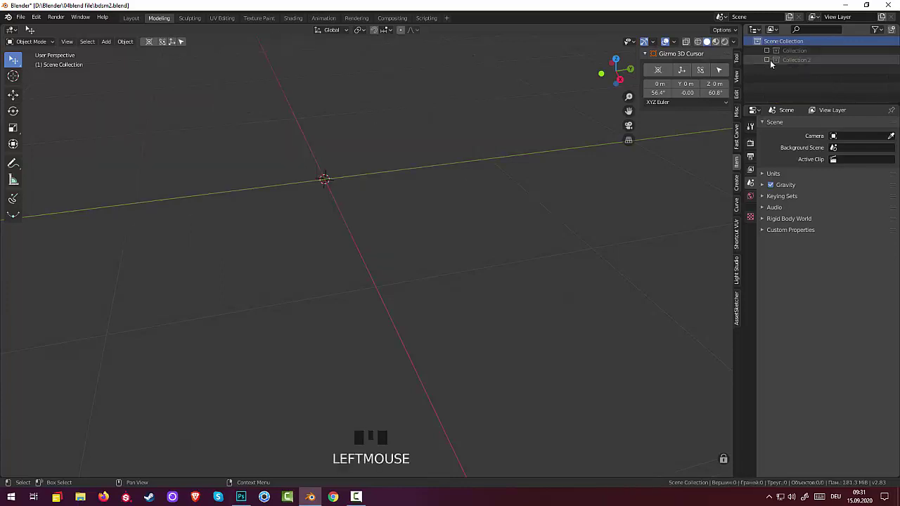